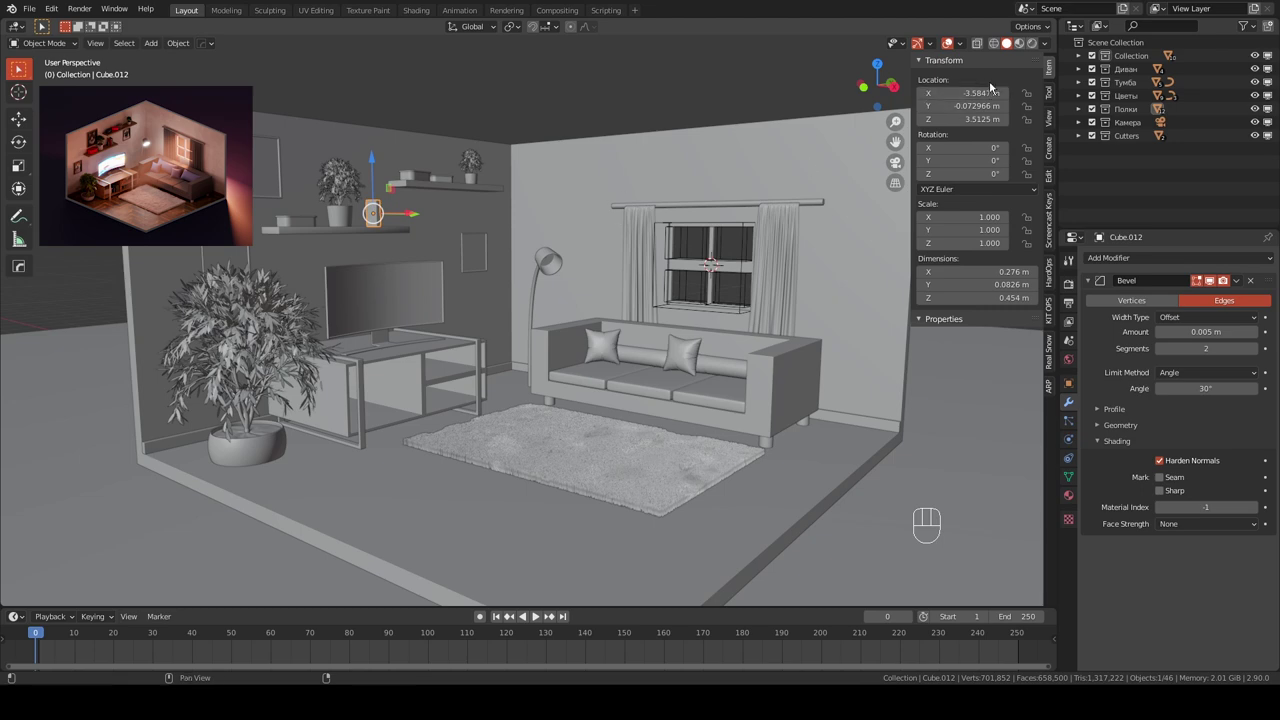
# - Duplicate the shelf book into a row of upright copies slid along the upper wall shelf
pyautogui.moveTo(642, 187); pyautogui.dragTo(601, 219)
pyautogui.moveTo(441, 283); pyautogui.dragTo(619, 402)
pyautogui.moveTo(610, 386); pyautogui.dragTo(554, 381)
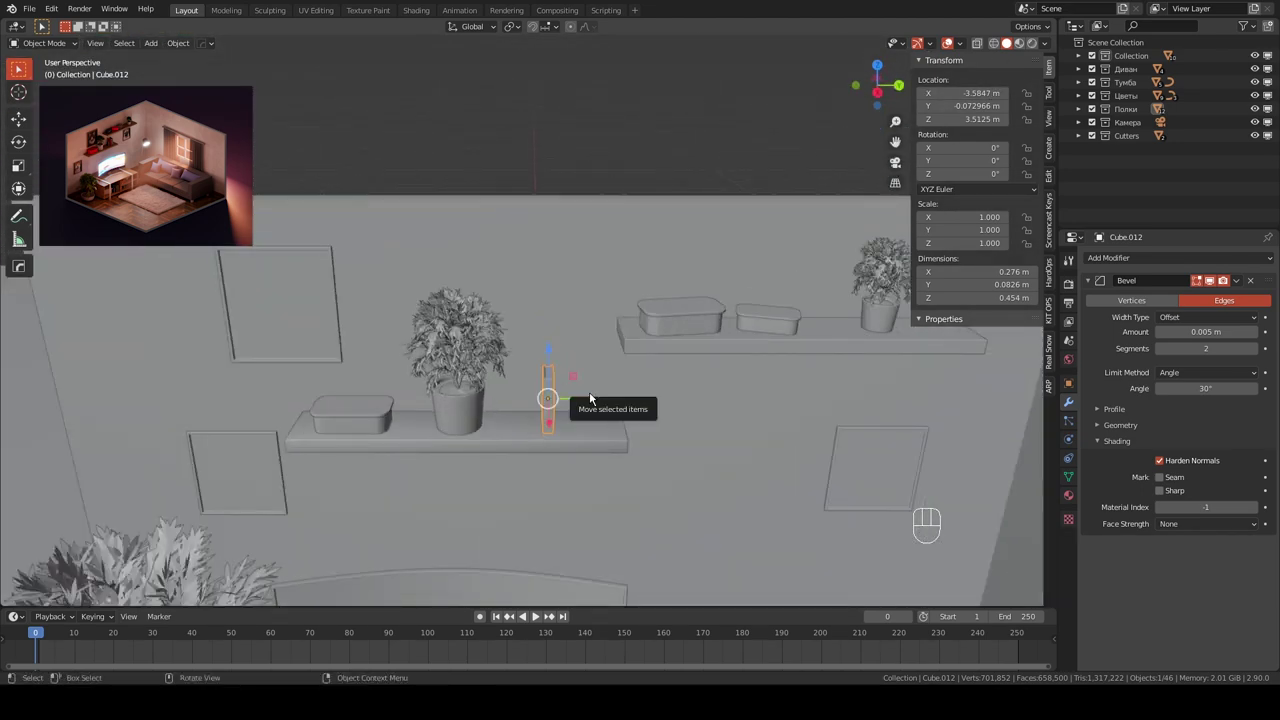
pyautogui.press('KP_3')
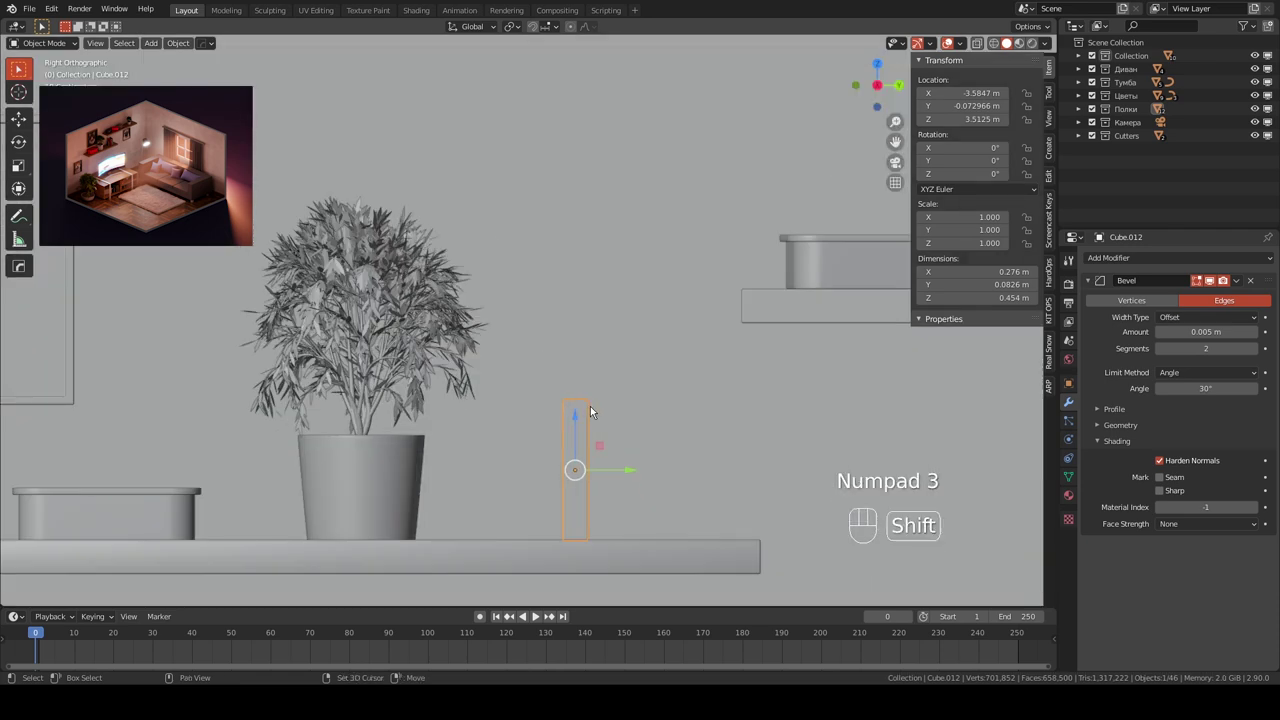
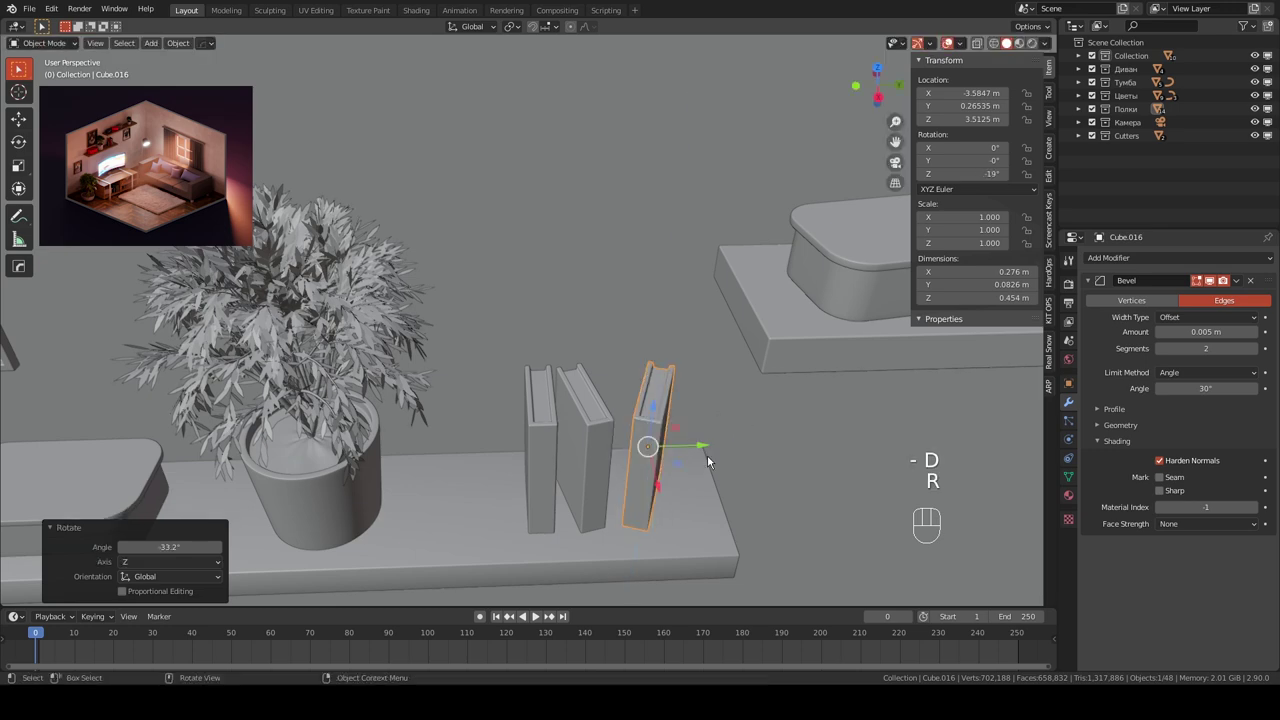
pyautogui.click(575, 410)
pyautogui.click(542, 407)
pyautogui.press('KP_3')
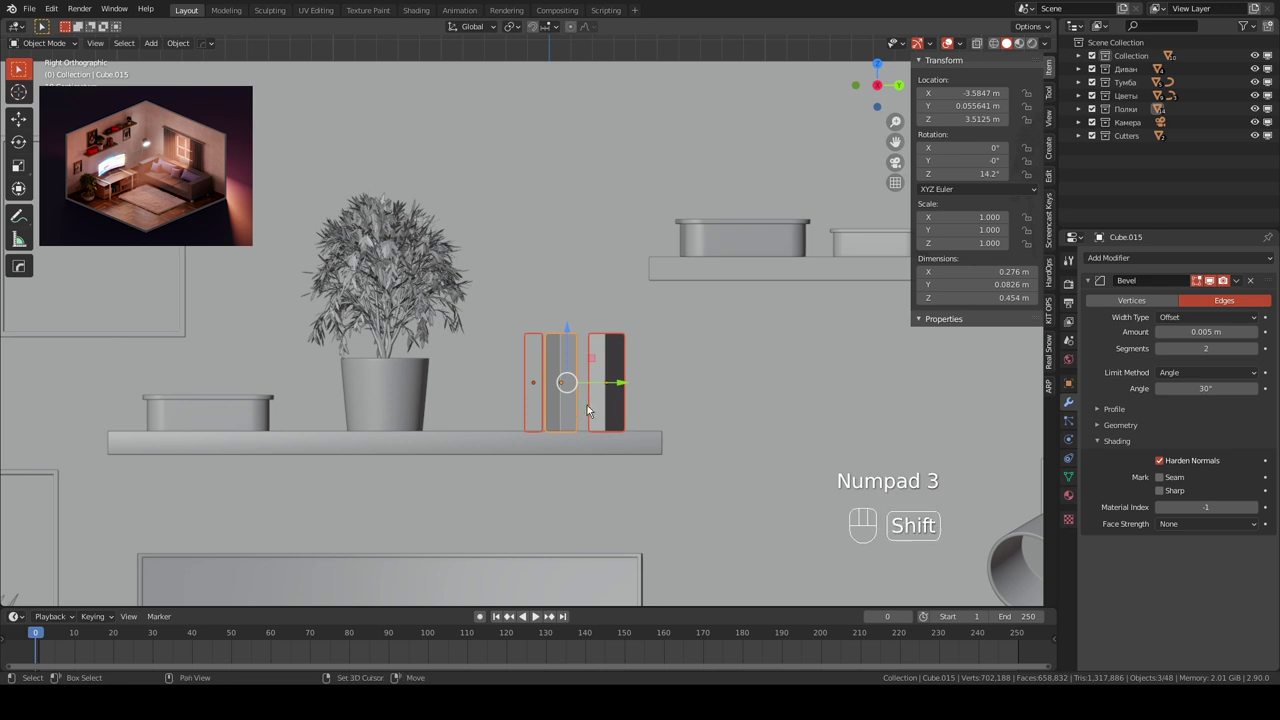
pyautogui.moveTo(588, 412); pyautogui.dragTo(426, 451)
pyautogui.press('shift+d')
pyautogui.moveTo(699, 318); pyautogui.dragTo(616, 361)
pyautogui.moveTo(697, 359); pyautogui.dragTo(378, 383)
pyautogui.press('g')
pyautogui.moveTo(595, 391); pyautogui.dragTo(601, 444)
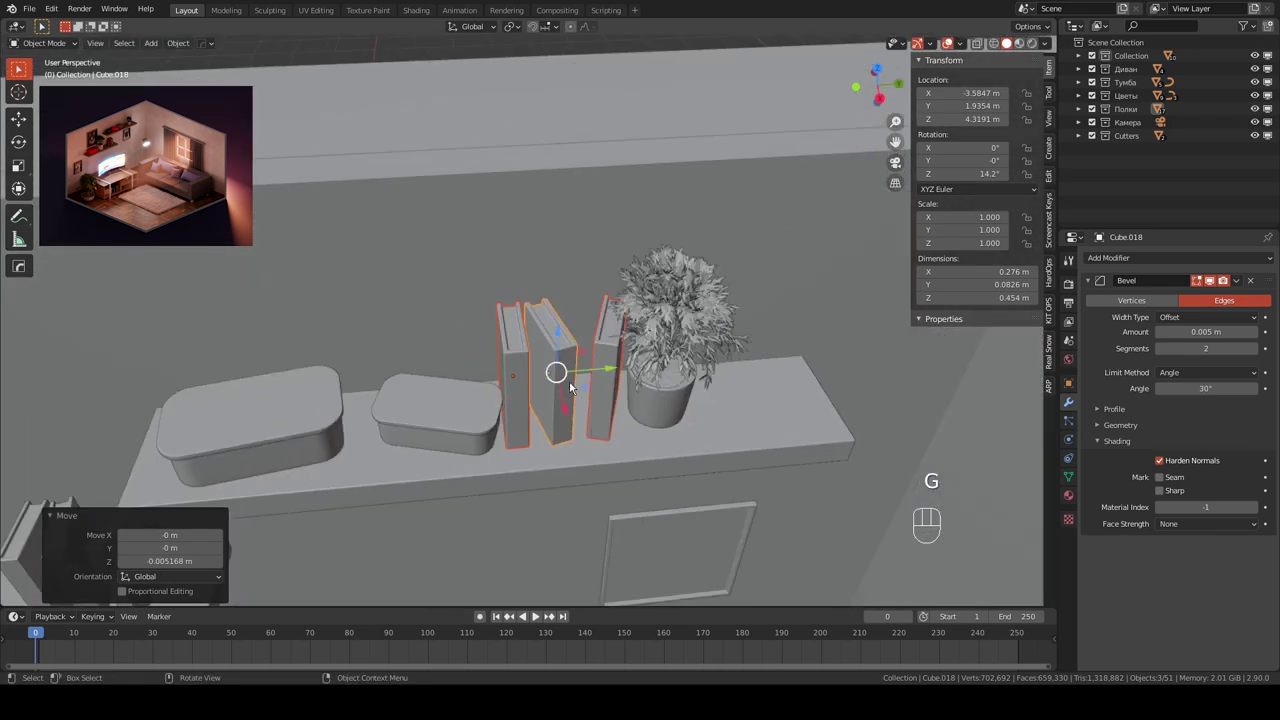
# - Straighten the individual copies so three upright books sit beside the plant, and save
pyautogui.click(558, 373)
pyautogui.click(602, 376)
pyautogui.click(525, 372)
pyautogui.click(572, 376)
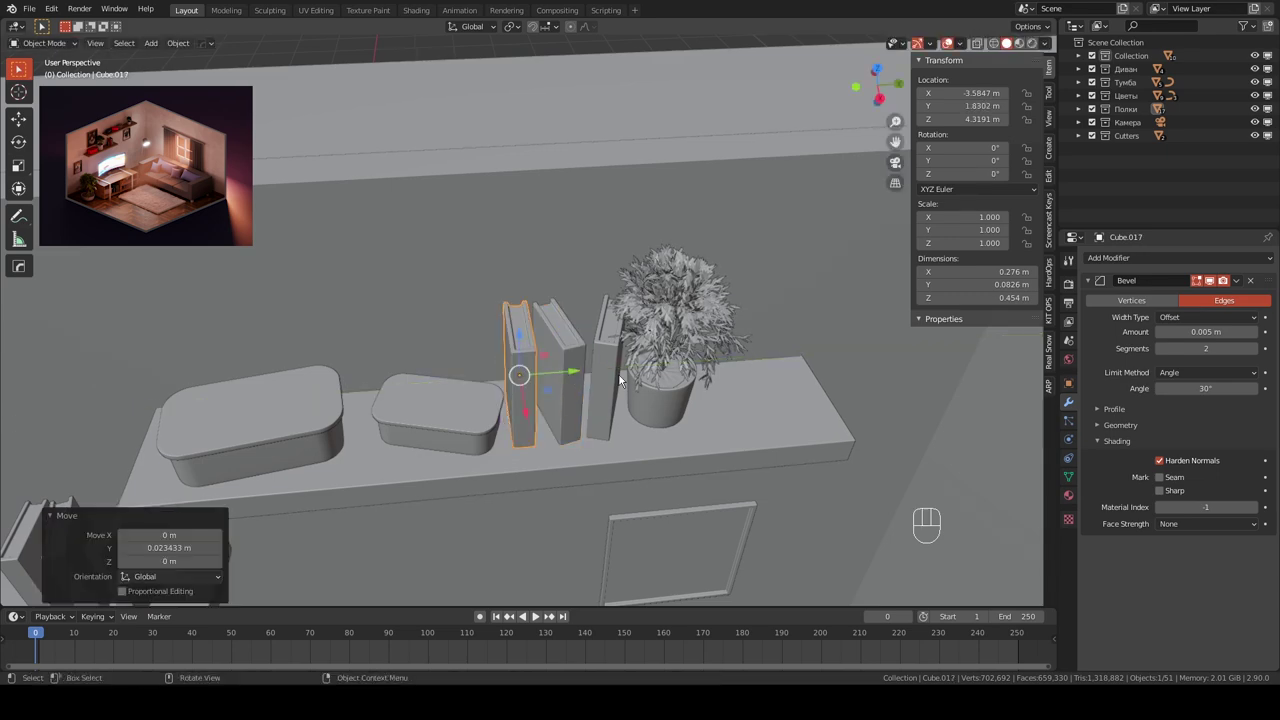
pyautogui.middleClick(580, 365)
pyautogui.press('ctrl+s')
pyautogui.moveTo(600, 363); pyautogui.dragTo(628, 335)
pyautogui.moveTo(497, 407); pyautogui.dragTo(612, 171)
pyautogui.click(466, 143)
# - Duplicate one book, turn it -90° on X to lie flat and lower it toward the TV stand
pyautogui.press('KP_1')
pyautogui.press('KP_3')
pyautogui.press('shift+d')
pyautogui.moveTo(461, 367); pyautogui.dragTo(522, 296)
# - Seat the flat book inside the TV stand compartment and twist it slightly on Z
pyautogui.press('r')
pyautogui.press('g')
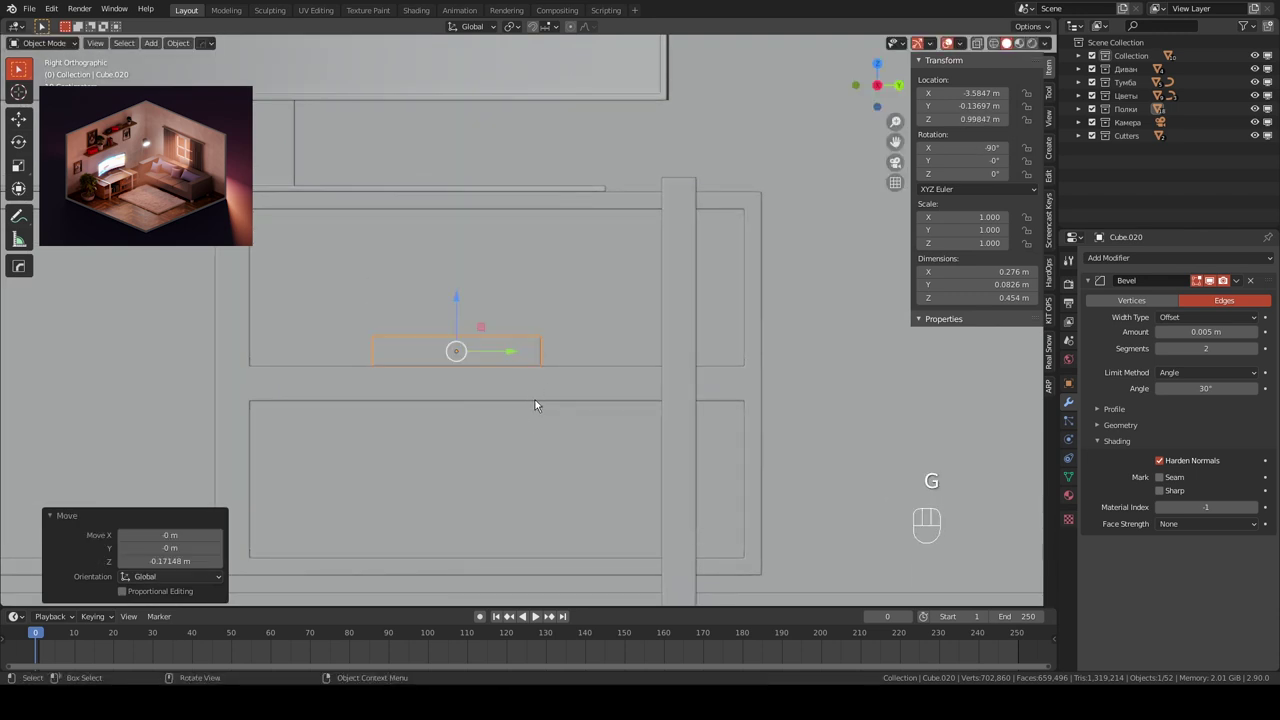
pyautogui.click(514, 353)
pyautogui.moveTo(420, 363); pyautogui.dragTo(359, 395)
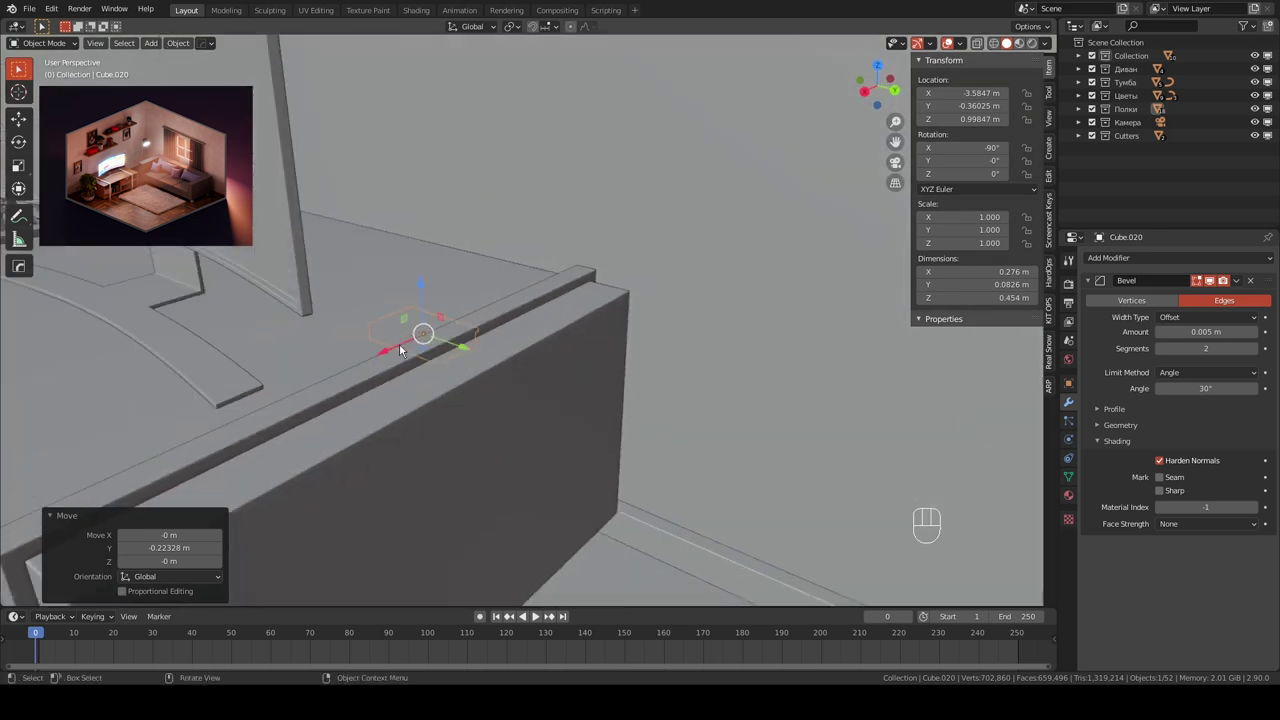
pyautogui.middleClick(461, 354)
pyautogui.moveTo(441, 351); pyautogui.dragTo(297, 443)
pyautogui.moveTo(348, 438); pyautogui.dragTo(554, 387)
pyautogui.press('r')
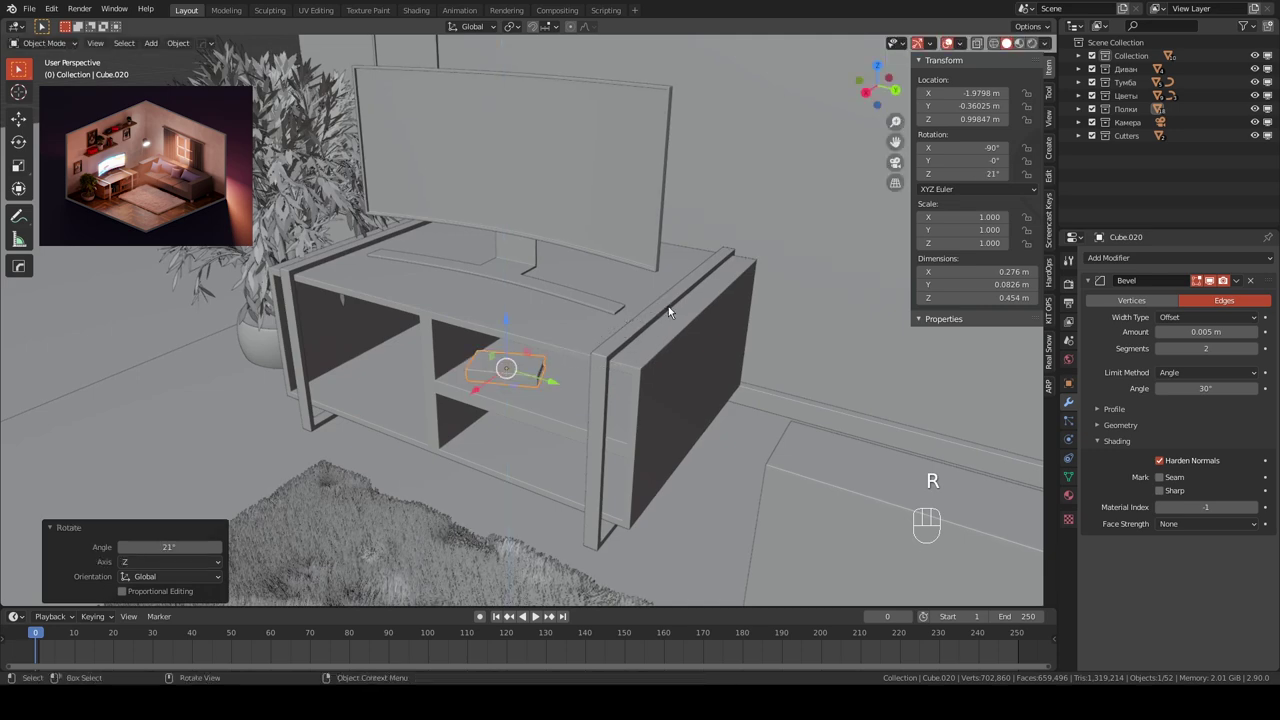
pyautogui.press('KP_1')
pyautogui.press('KP_3')
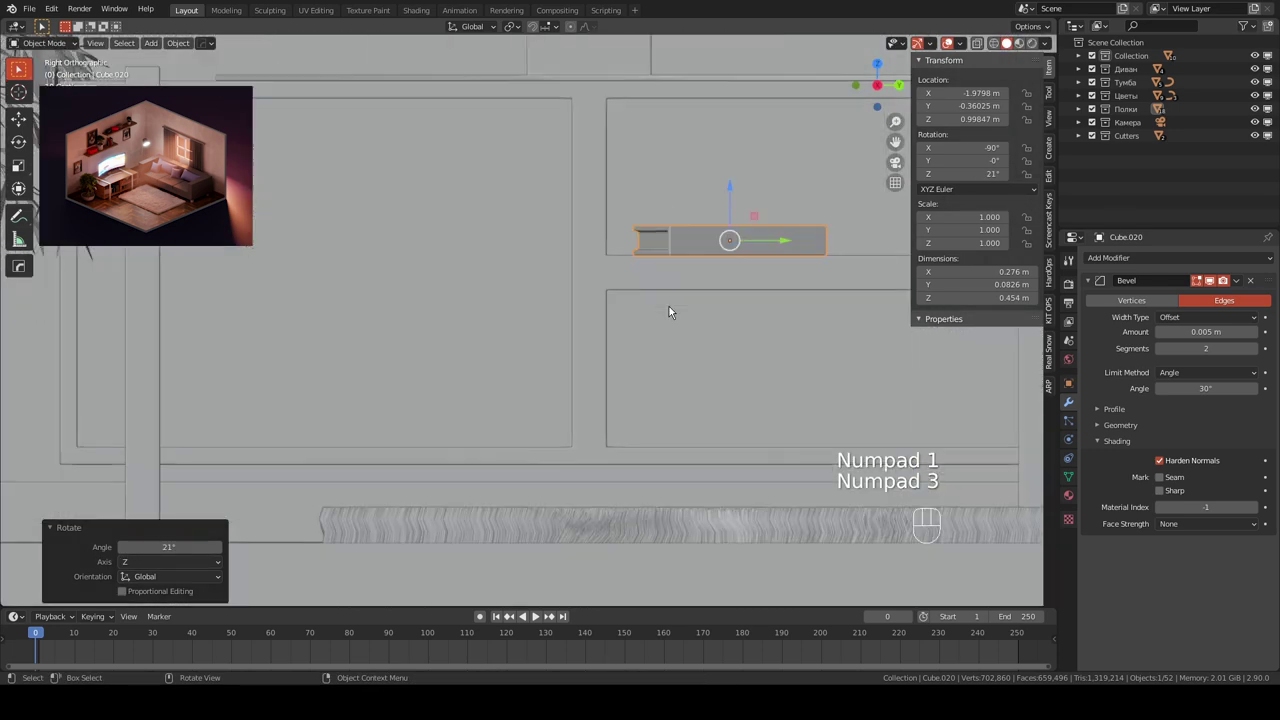
pyautogui.moveTo(653, 348); pyautogui.dragTo(407, 467)
# - Stack a duplicate on top of the flat book along Z and twist it differently
pyautogui.press('shift+d')
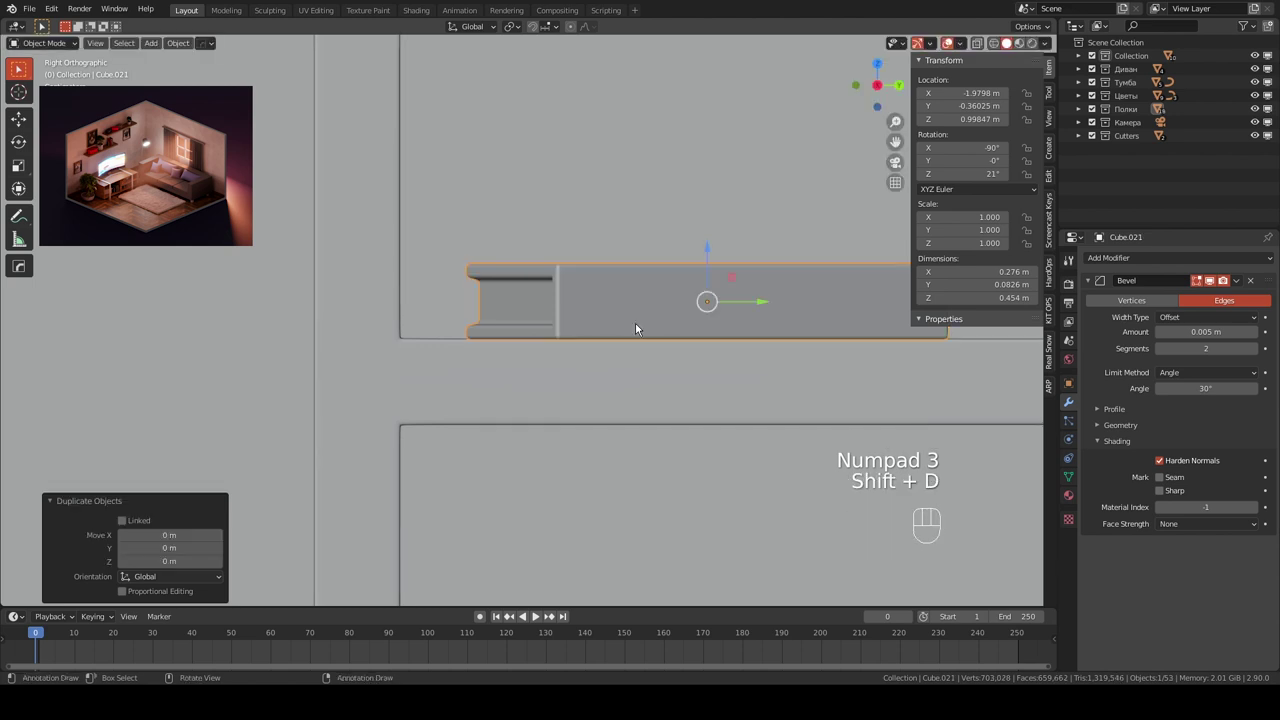
pyautogui.press('g')
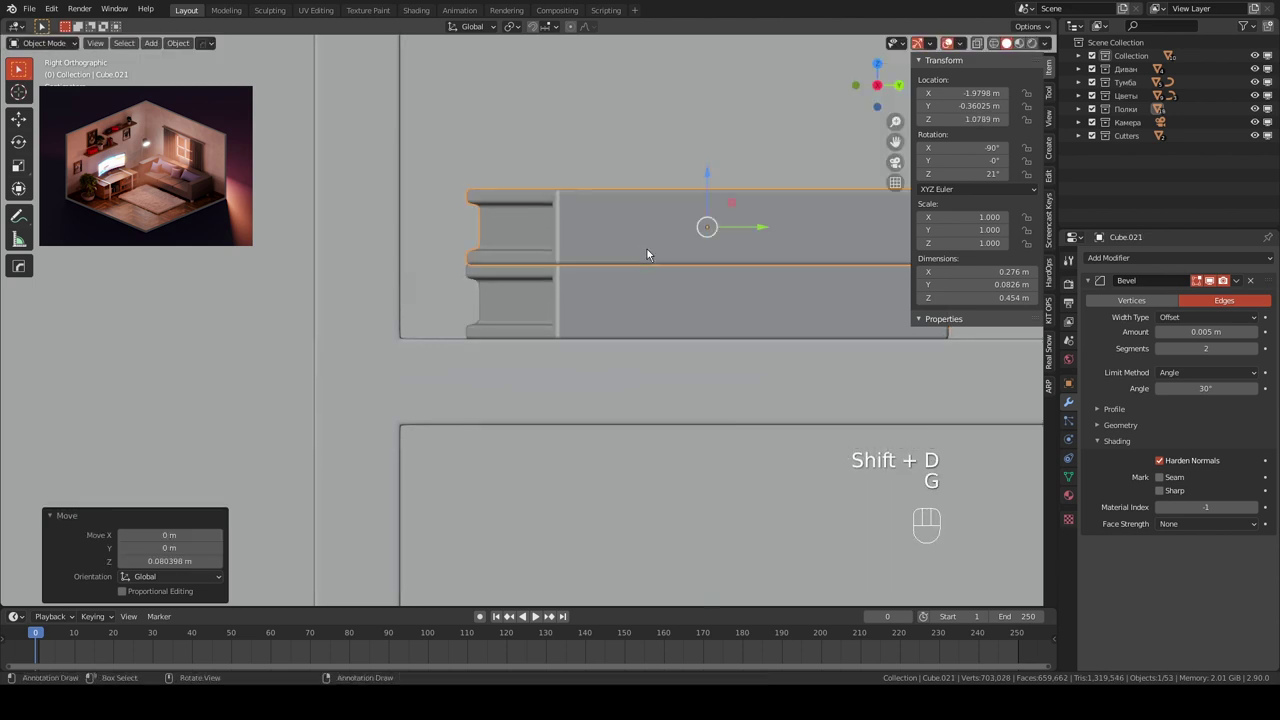
pyautogui.moveTo(588, 326); pyautogui.dragTo(536, 373)
pyautogui.press('g')
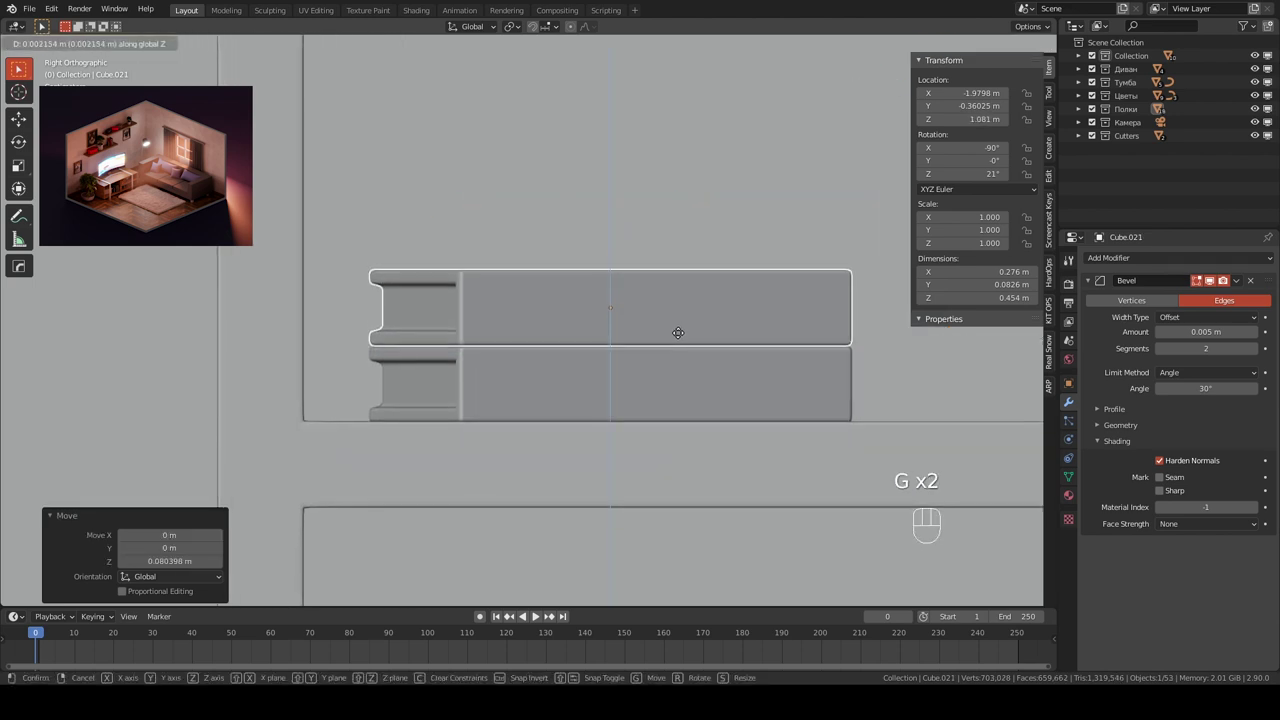
pyautogui.moveTo(693, 343); pyautogui.dragTo(675, 365)
pyautogui.press('r')
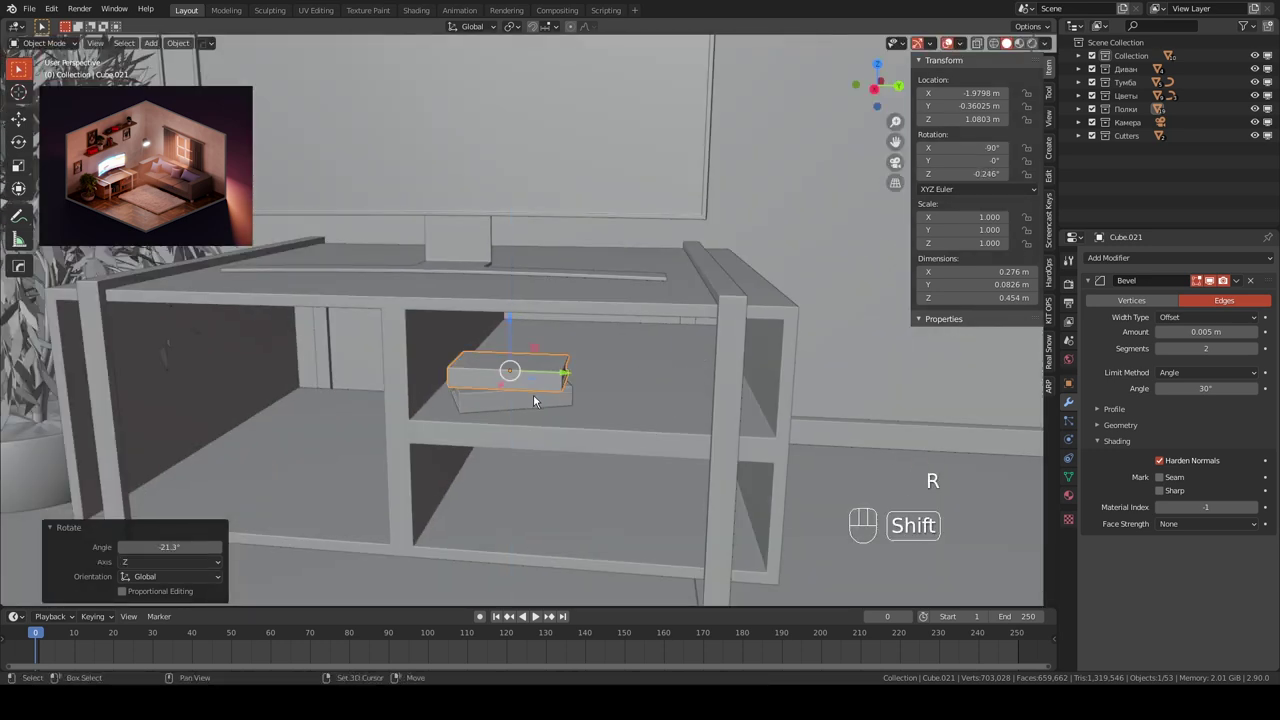
pyautogui.press('KP_3')
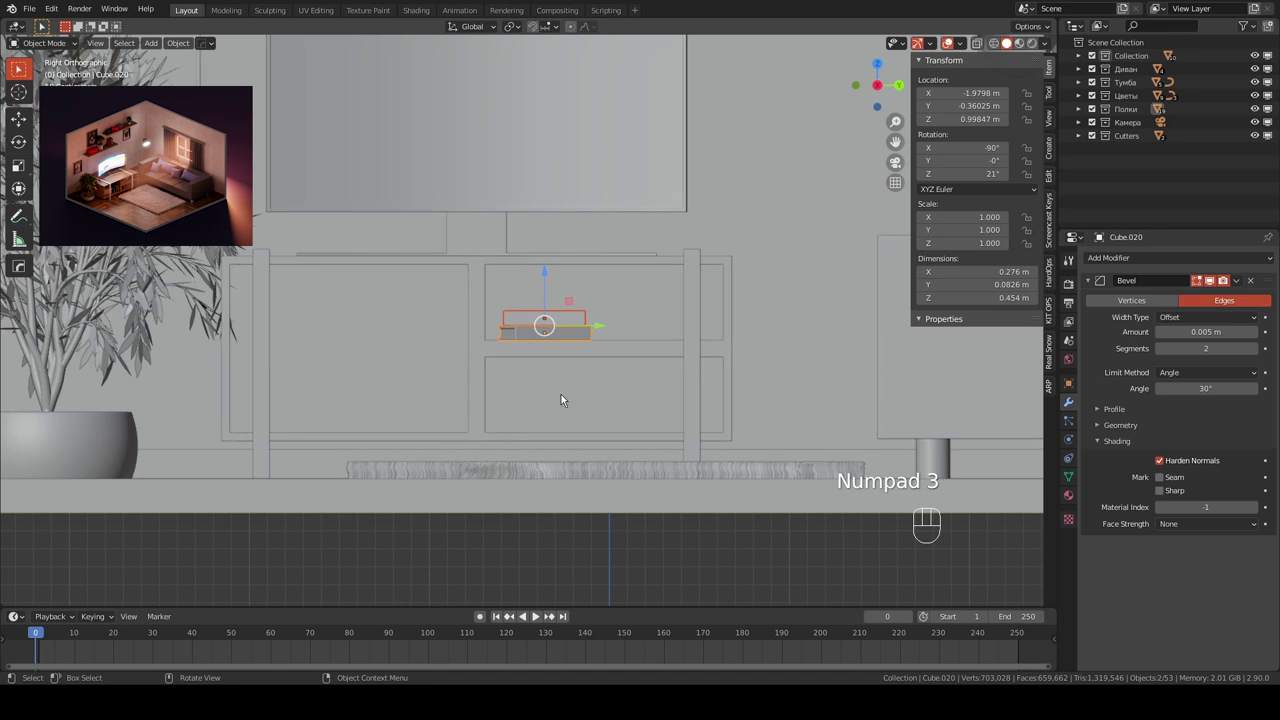
# - Copy books into the lower compartment and build a second slightly-turned stack there
pyautogui.press('shift+d')
pyautogui.moveTo(639, 360); pyautogui.dragTo(560, 303)
pyautogui.press('g')
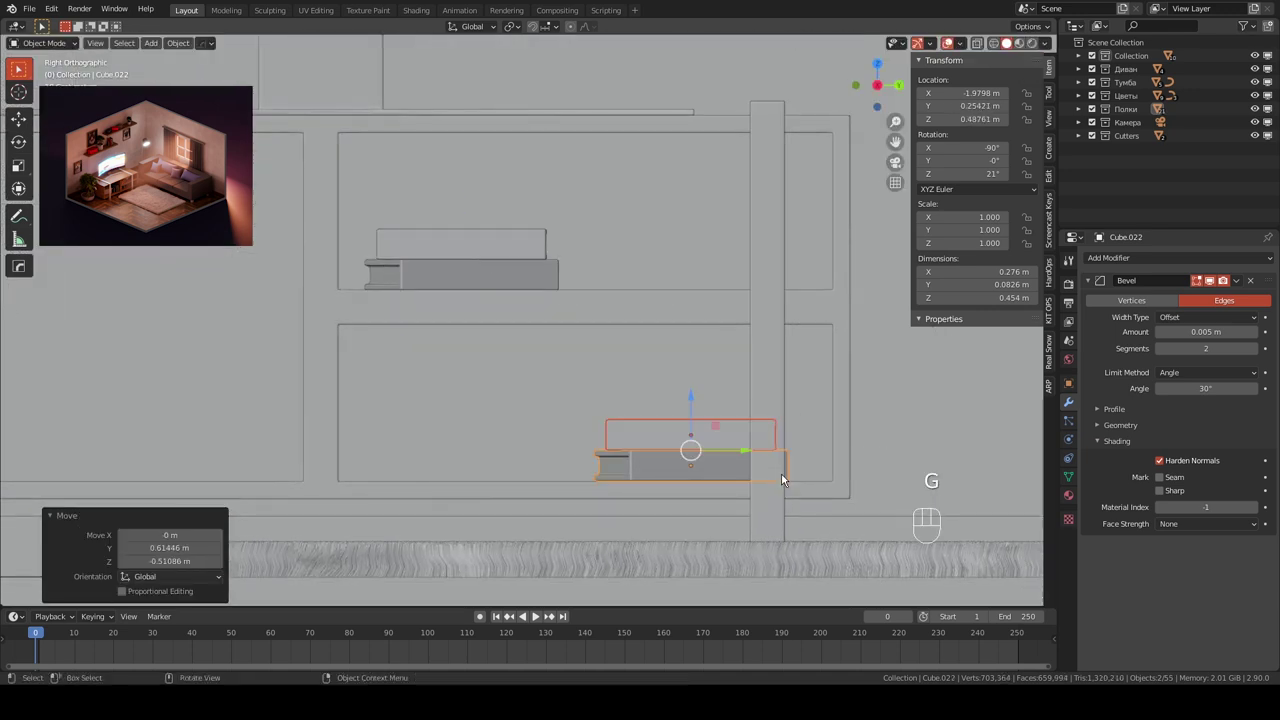
pyautogui.moveTo(746, 437); pyautogui.dragTo(818, 443)
pyautogui.press('r')
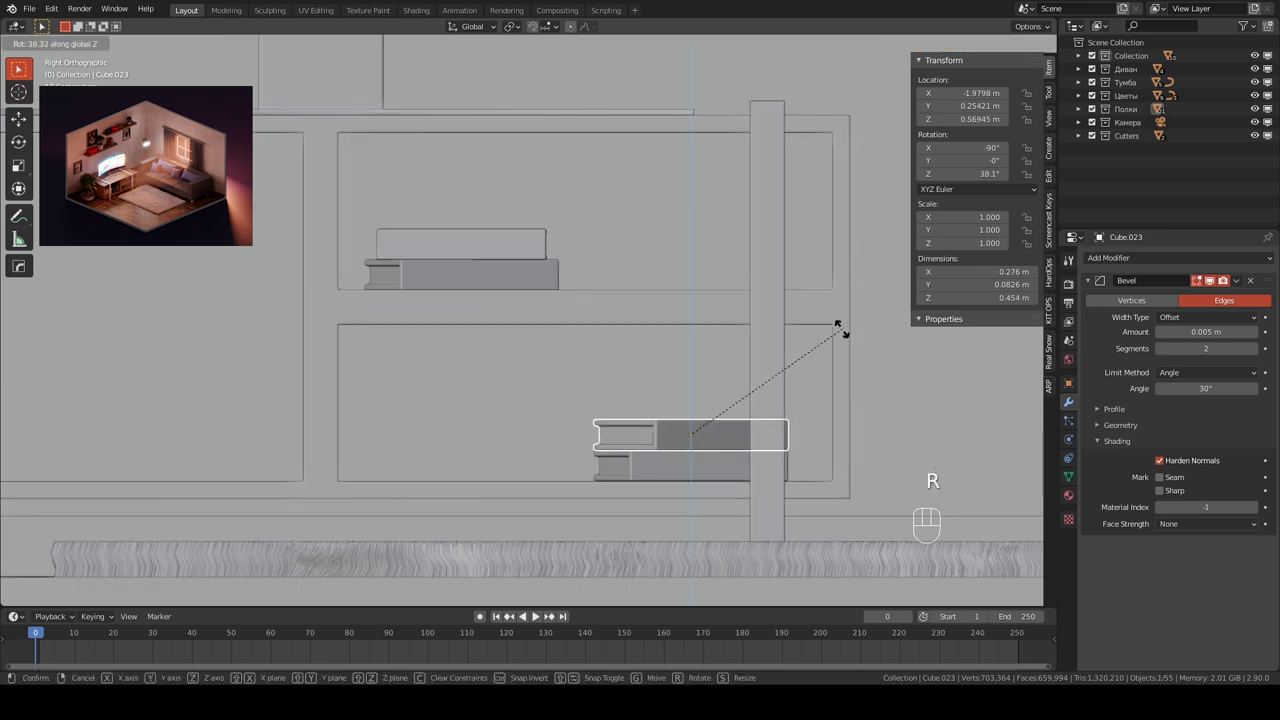
pyautogui.moveTo(718, 402); pyautogui.dragTo(670, 343)
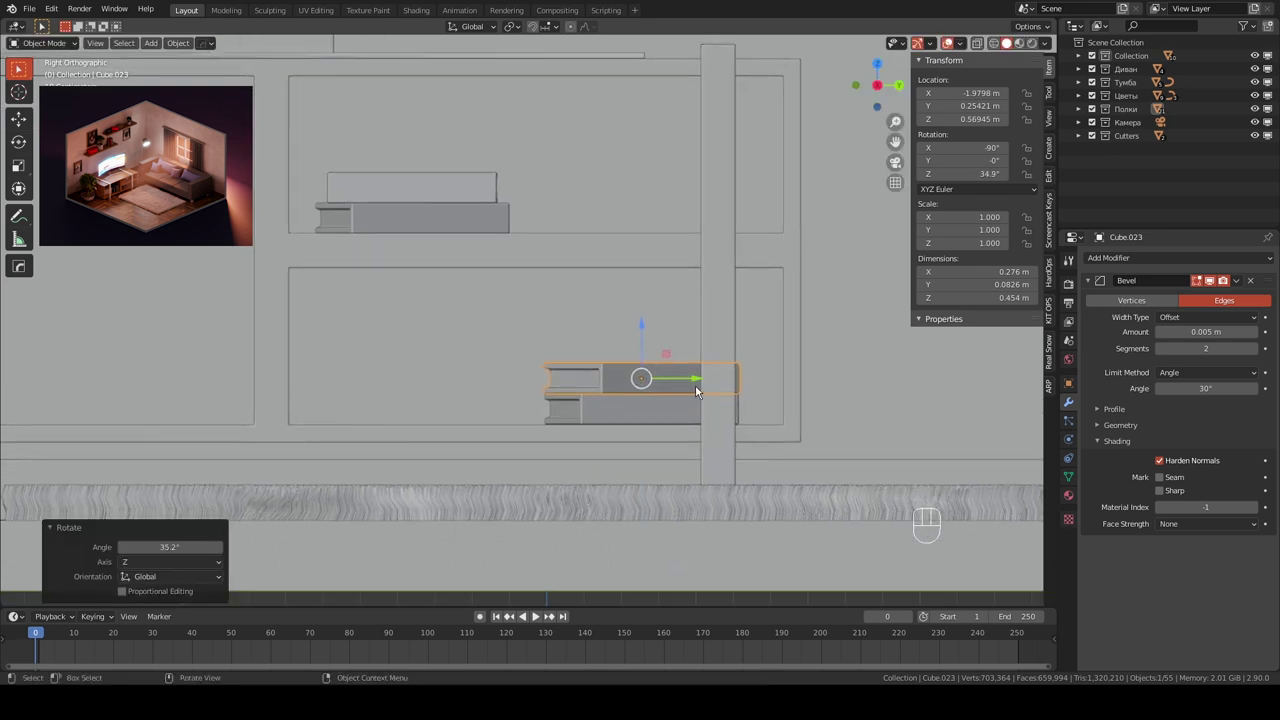
pyautogui.press('shift+d')
pyautogui.press('g')
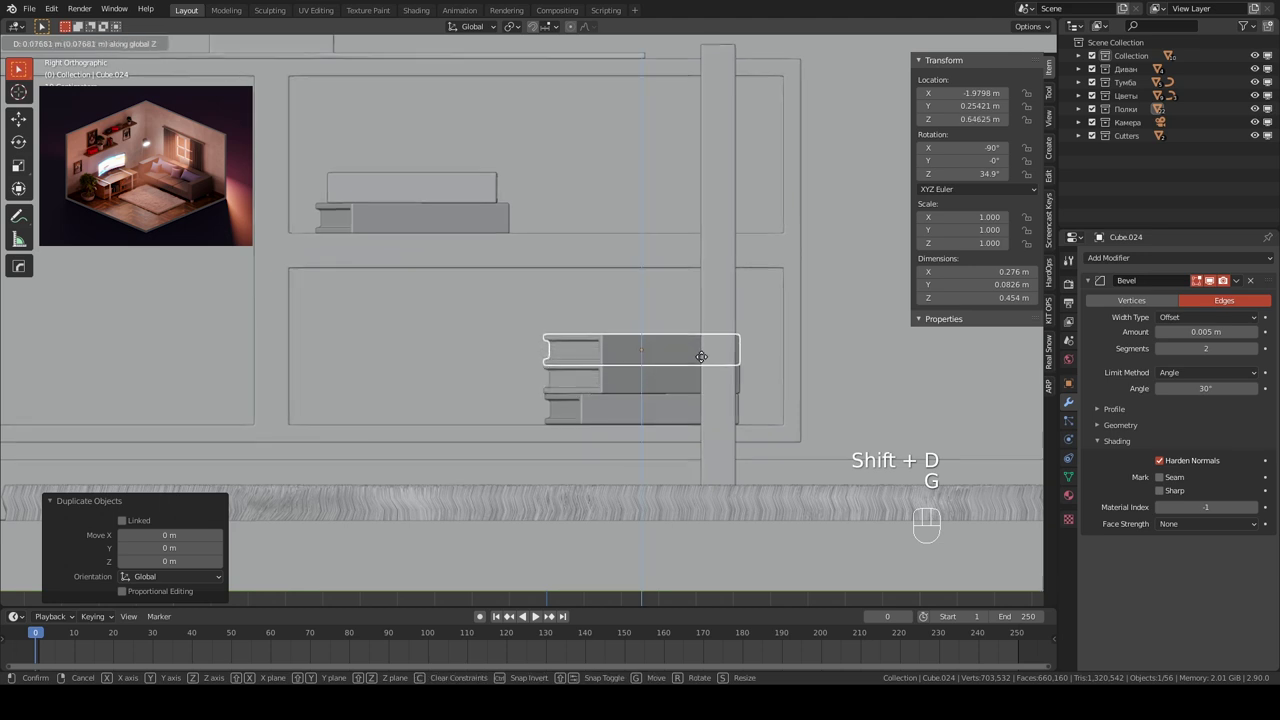
pyautogui.press('g')
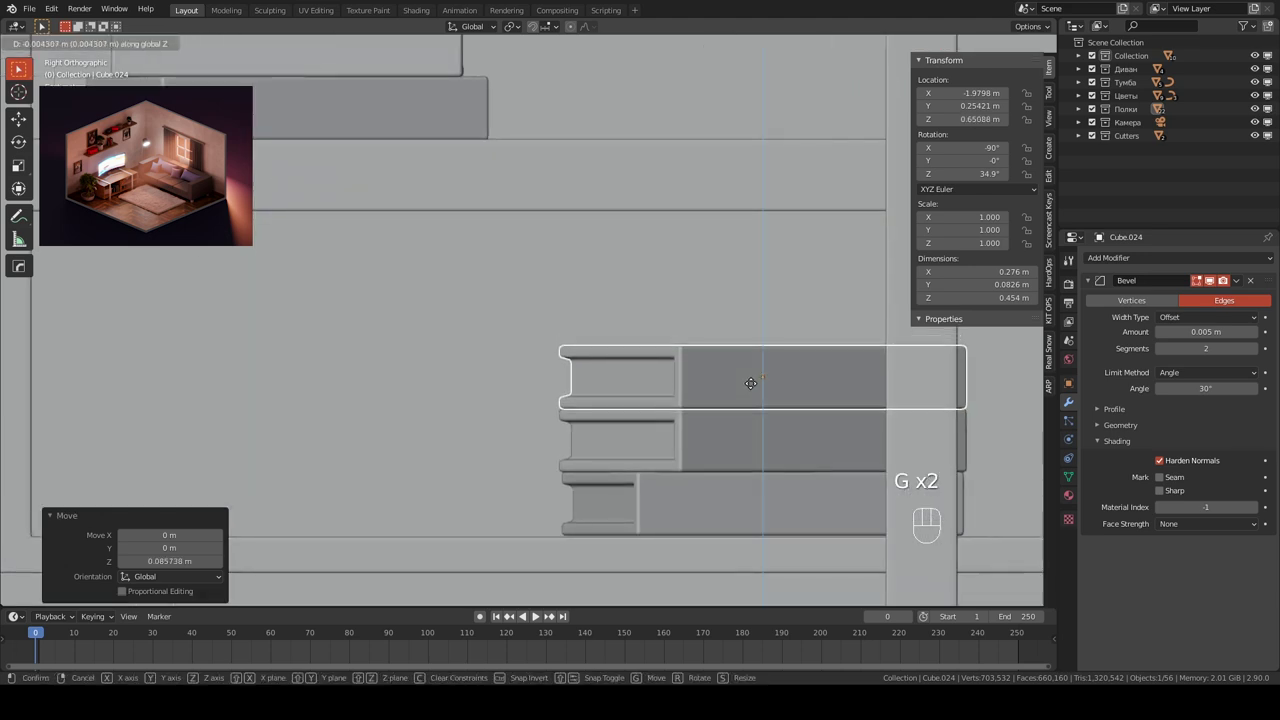
pyautogui.press('r')
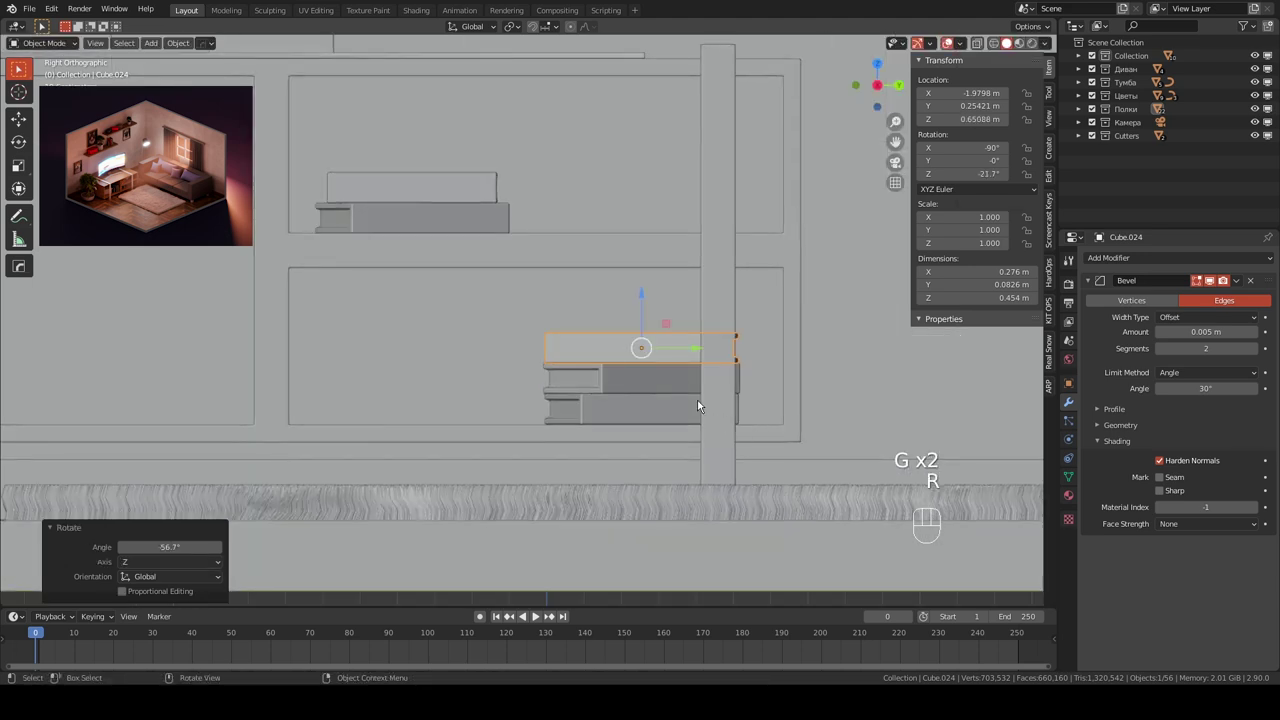
# - Apply rotation and scale to the stacked book copies with Ctrl+A
pyautogui.press('ctrl+a')
pyautogui.press('ctrl+a')
pyautogui.press('ctrl+a')
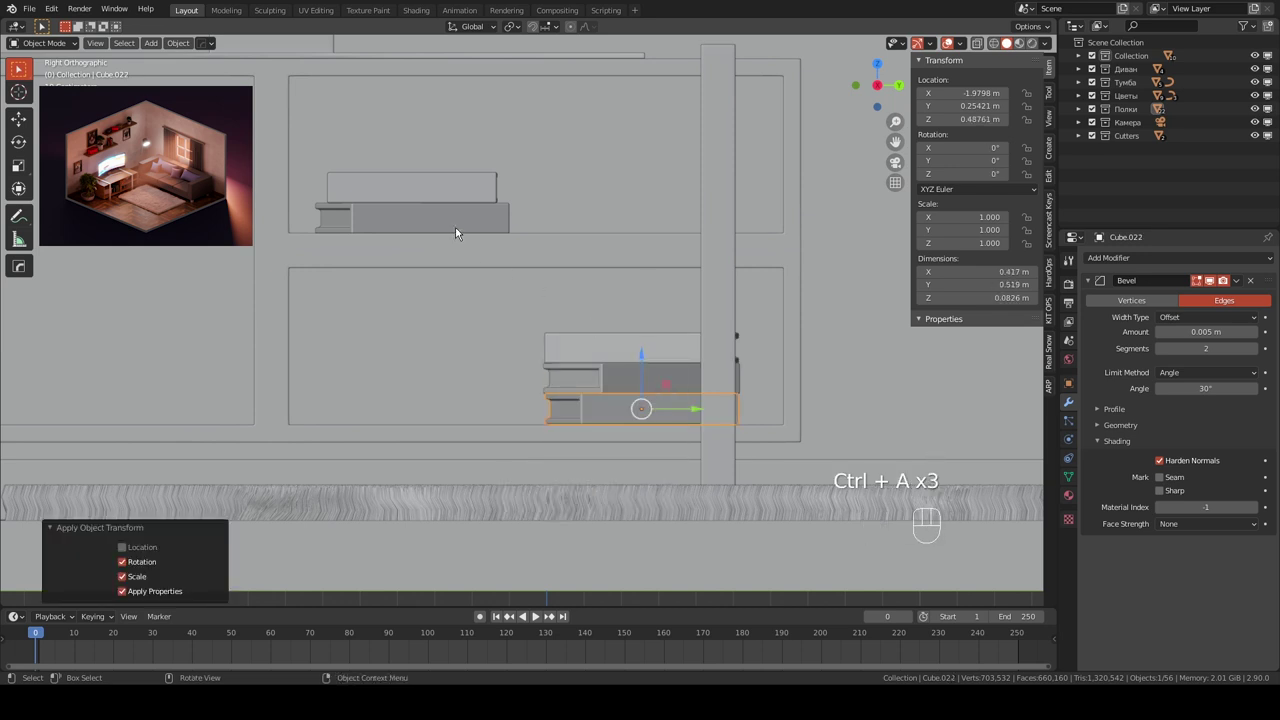
pyautogui.press('ctrl+a')
pyautogui.press('ctrl+a')
pyautogui.press('ctrl+a')
pyautogui.press('ctrl+a')
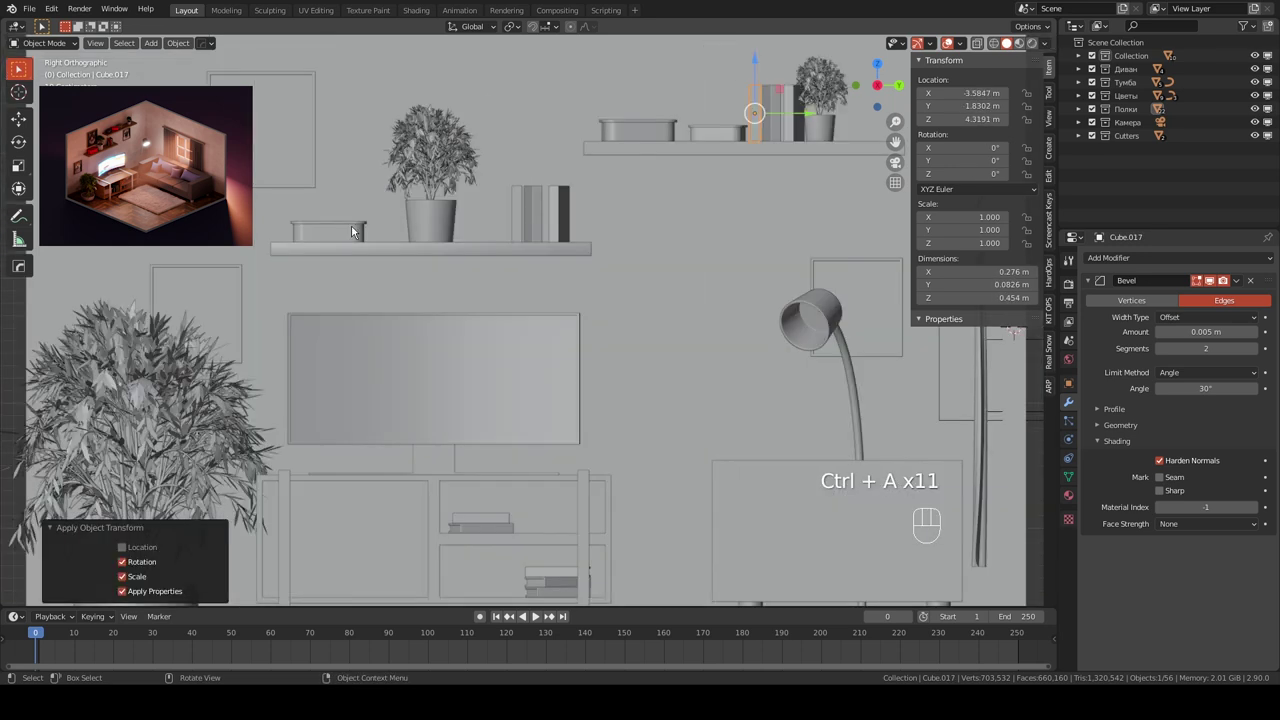
# - Duplicate the small slab Cube.026 into the TV stand and raise it to shelf height
pyautogui.click(362, 224)
pyautogui.moveTo(403, 246); pyautogui.dragTo(527, 162)
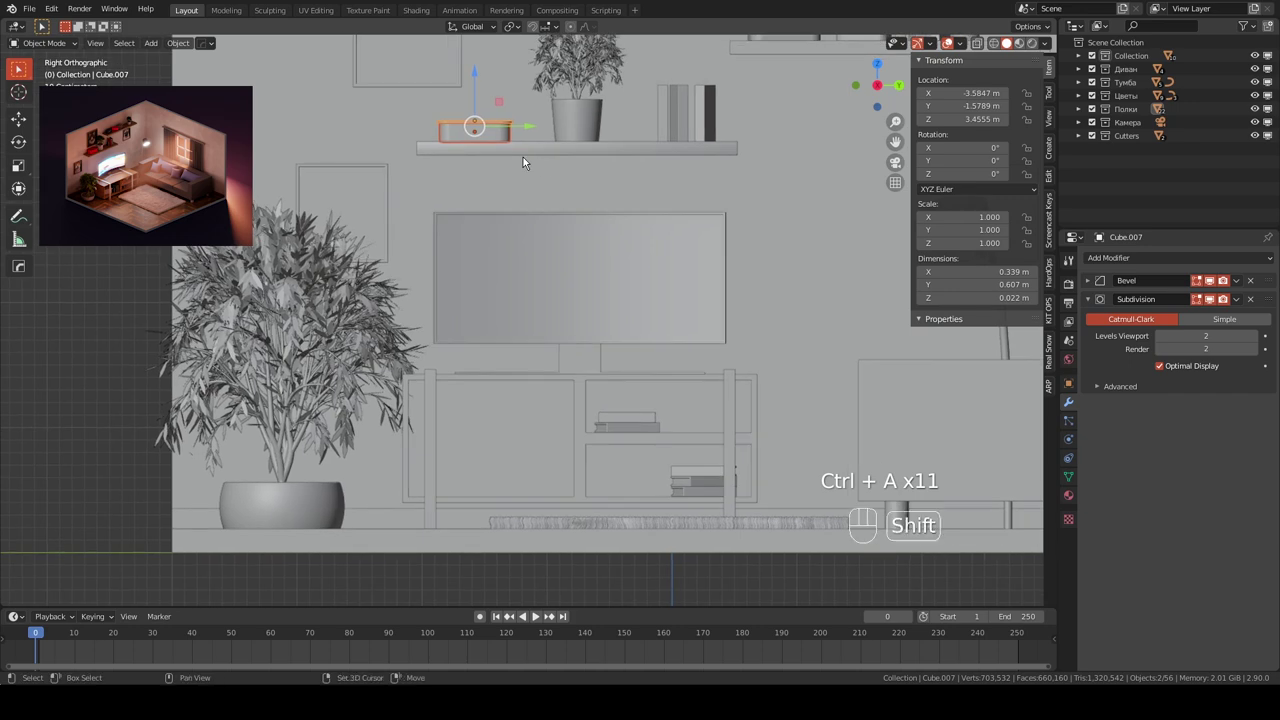
pyautogui.press('shift+d')
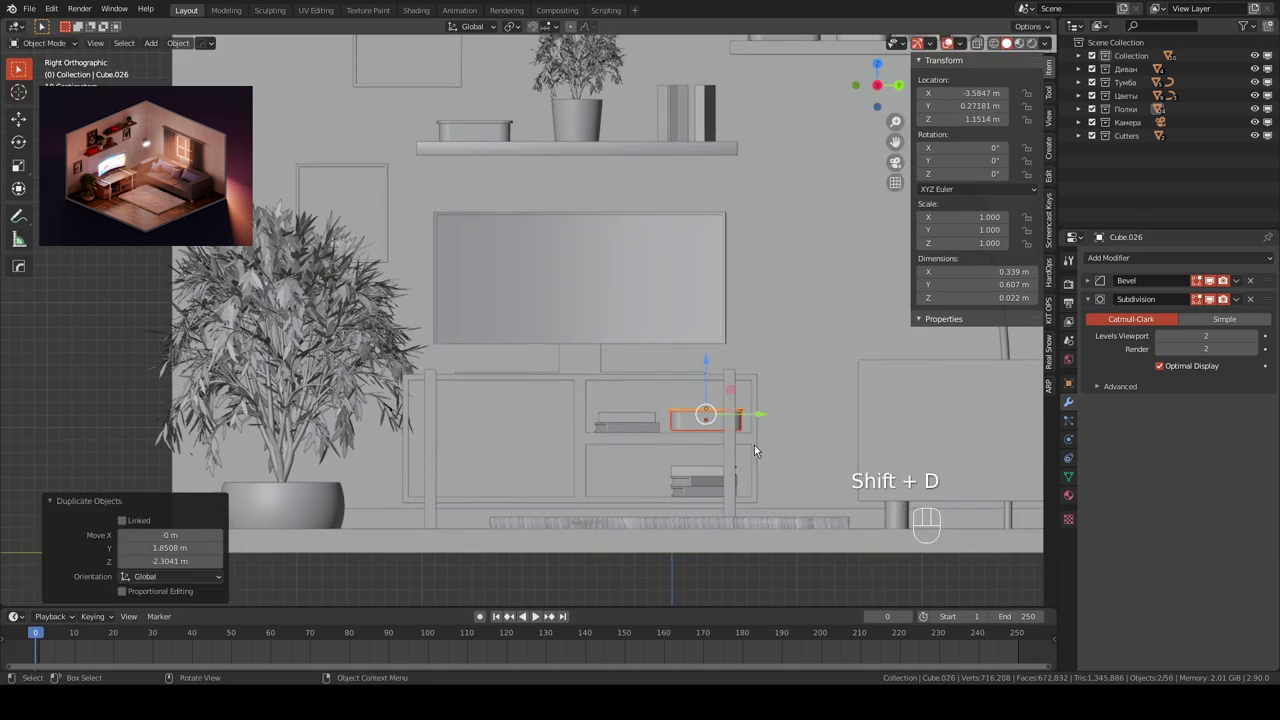
pyautogui.moveTo(741, 415); pyautogui.dragTo(666, 384)
pyautogui.moveTo(666, 384); pyautogui.dragTo(560, 296)
pyautogui.middleClick(568, 301)
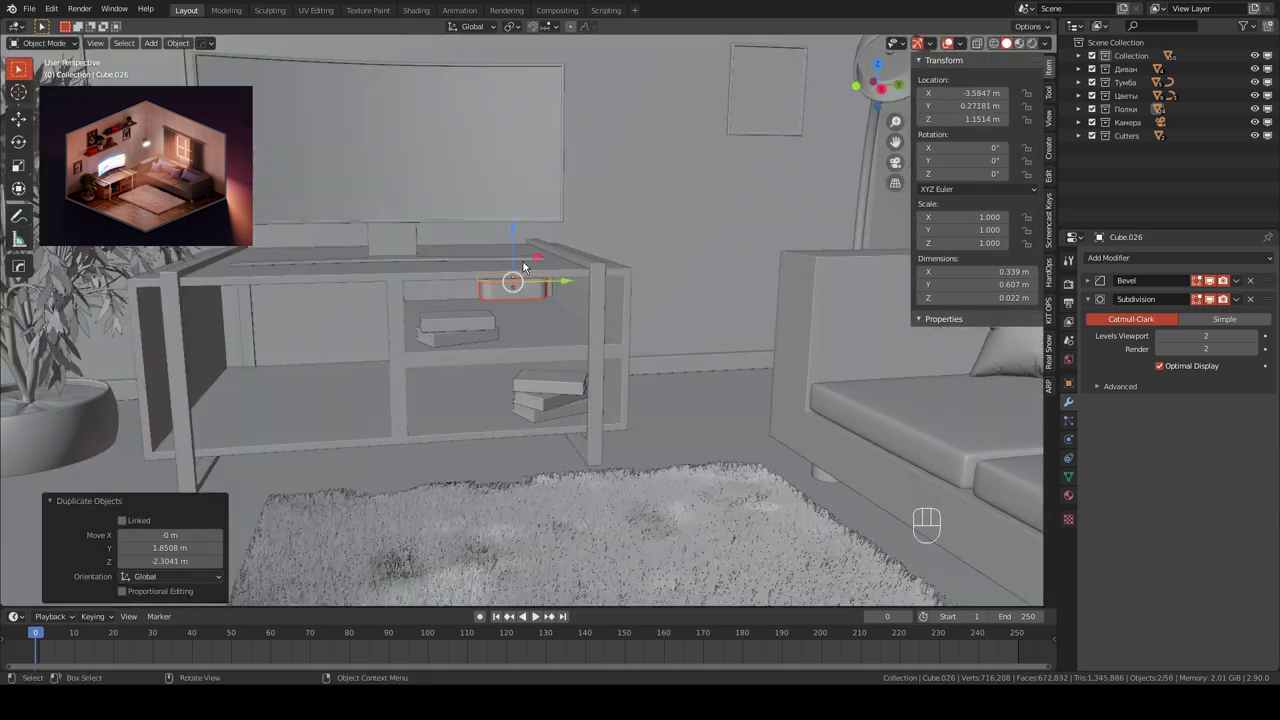
pyautogui.moveTo(572, 279); pyautogui.dragTo(479, 301)
pyautogui.click(532, 294)
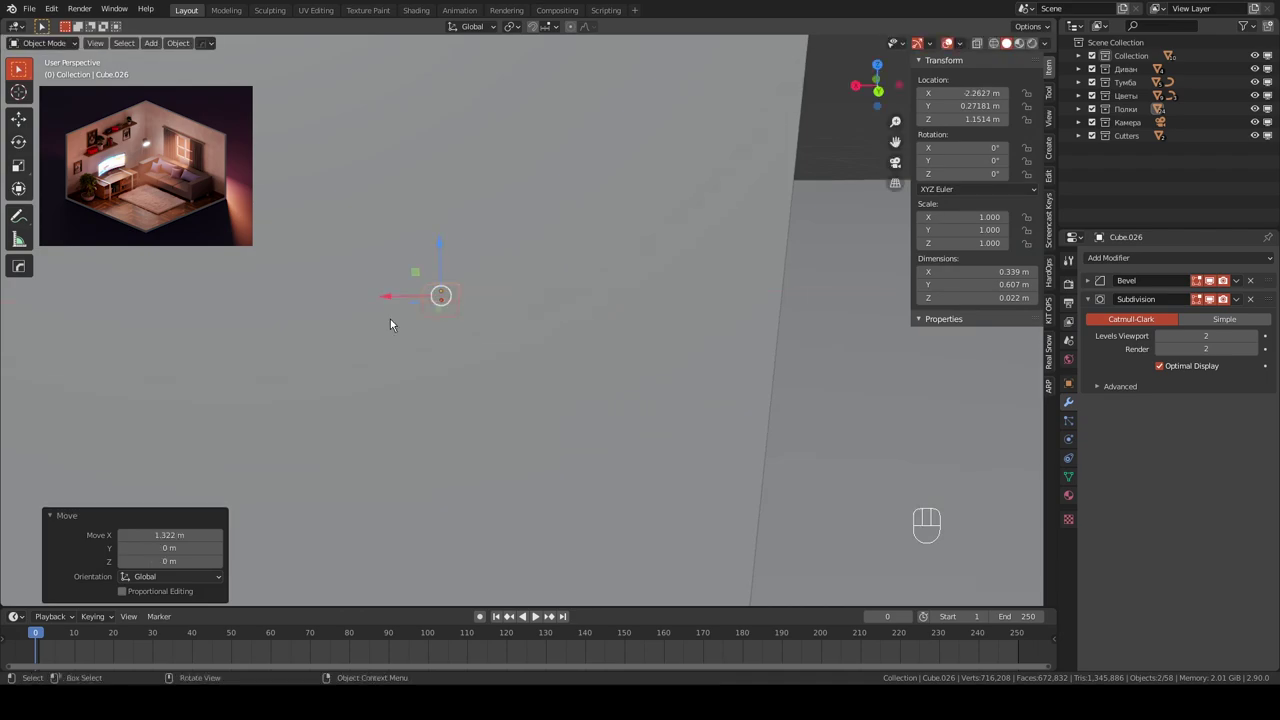
pyautogui.press('KP_1')
pyautogui.moveTo(563, 313); pyautogui.dragTo(510, 350)
pyautogui.middleClick(536, 356)
pyautogui.click(570, 342)
# - Slide the slab into place on the shelf and rotate it 24.4° about Z
pyautogui.press('KP_1')
pyautogui.press('KP_3')
pyautogui.moveTo(515, 235); pyautogui.dragTo(536, 319)
pyautogui.press('g')
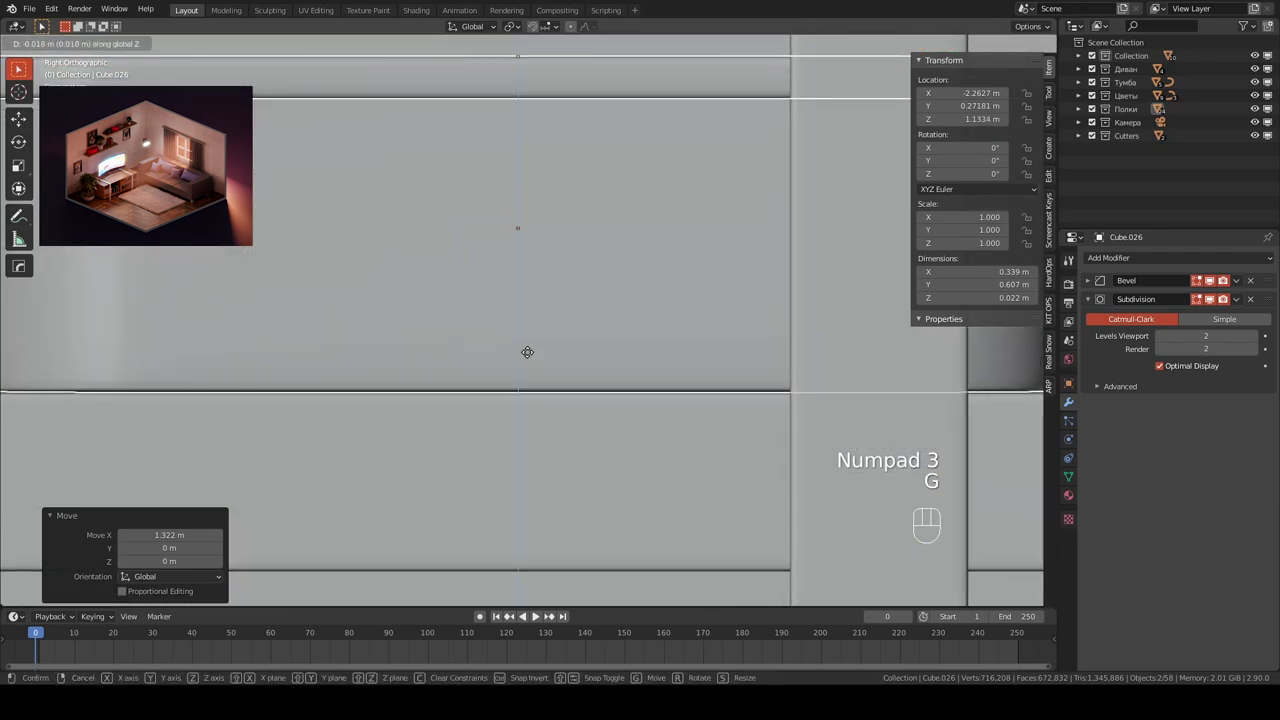
pyautogui.moveTo(571, 346); pyautogui.dragTo(541, 382)
pyautogui.press('r')
pyautogui.click(473, 375)
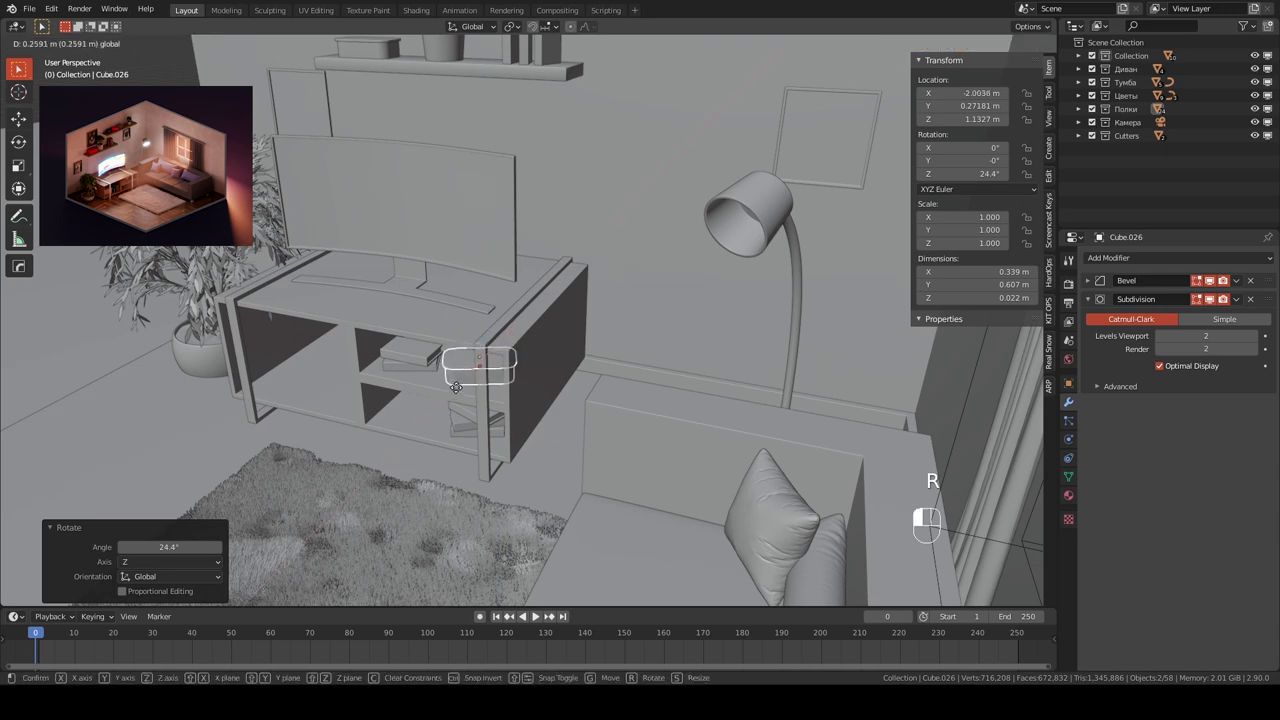
# - Duplicate the slab, scale the copy by 1.438, set its height on a lower shelf and save
pyautogui.press('KP_1')
pyautogui.press('KP_3')
pyautogui.moveTo(503, 311); pyautogui.dragTo(641, 317)
pyautogui.press('shift+d')
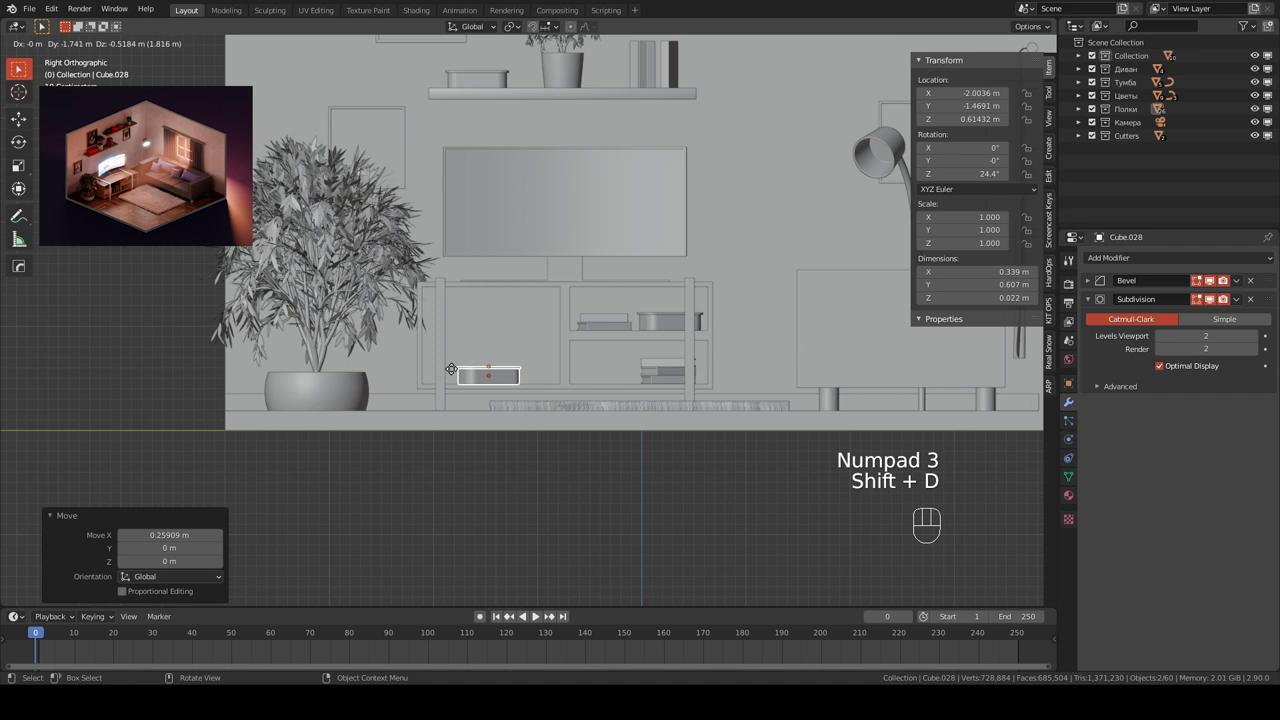
pyautogui.moveTo(481, 363); pyautogui.dragTo(521, 296)
pyautogui.press('s')
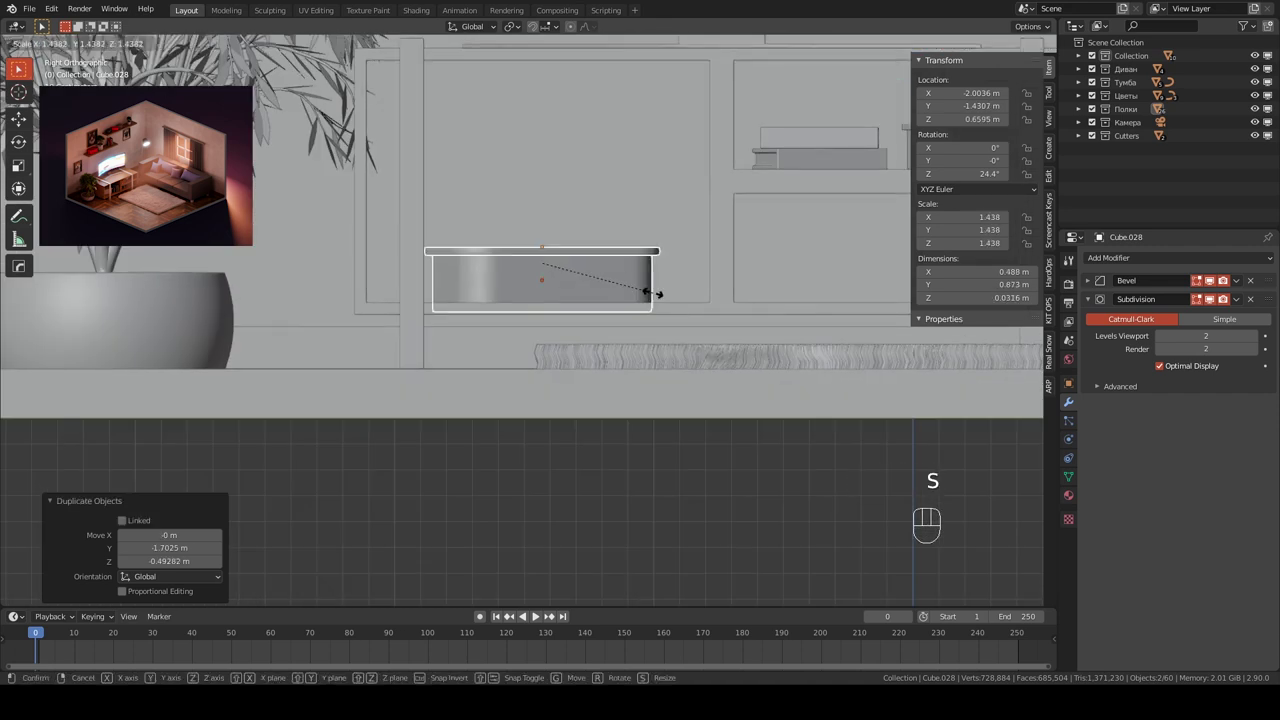
pyautogui.press('g')
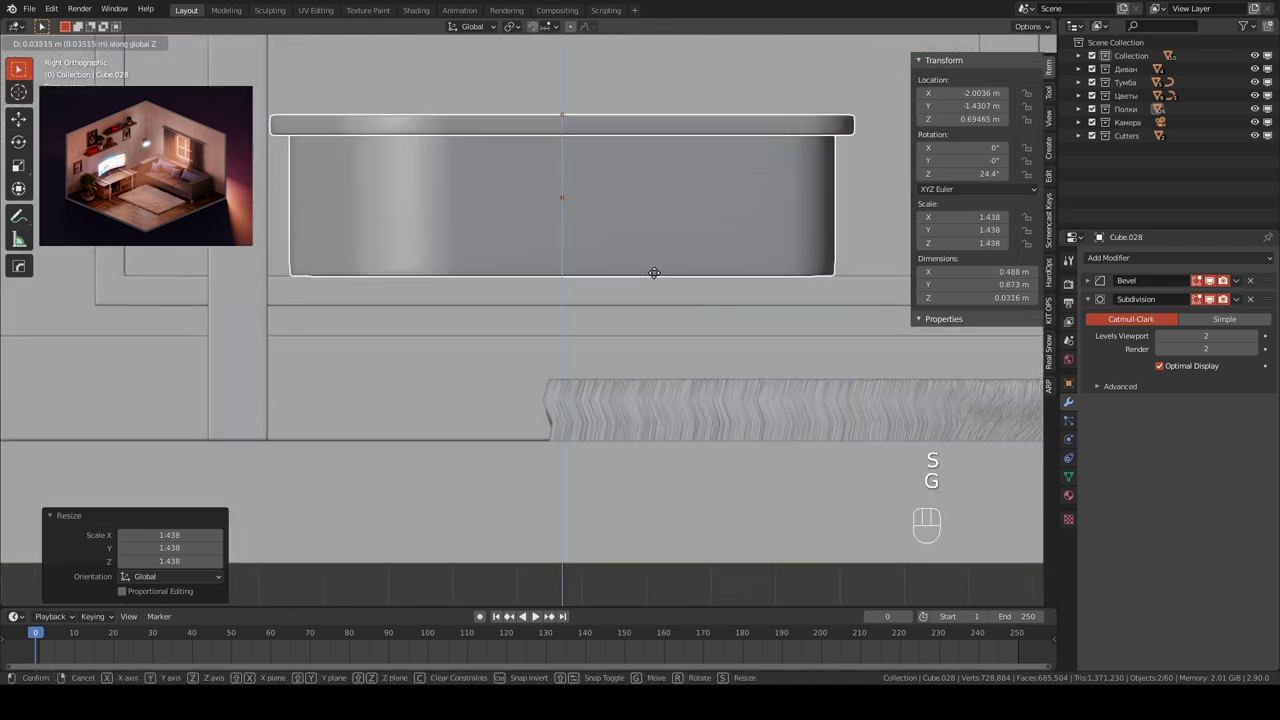
pyautogui.moveTo(624, 312); pyautogui.dragTo(589, 342)
pyautogui.press('r')
pyautogui.click(442, 372)
pyautogui.moveTo(482, 362); pyautogui.dragTo(563, 367)
pyautogui.press('ctrl+s')
pyautogui.click(509, 83)
# - Check the camera view, save, isolate the room plane and separate a duplicate of its geometry
pyautogui.press('KP_0')
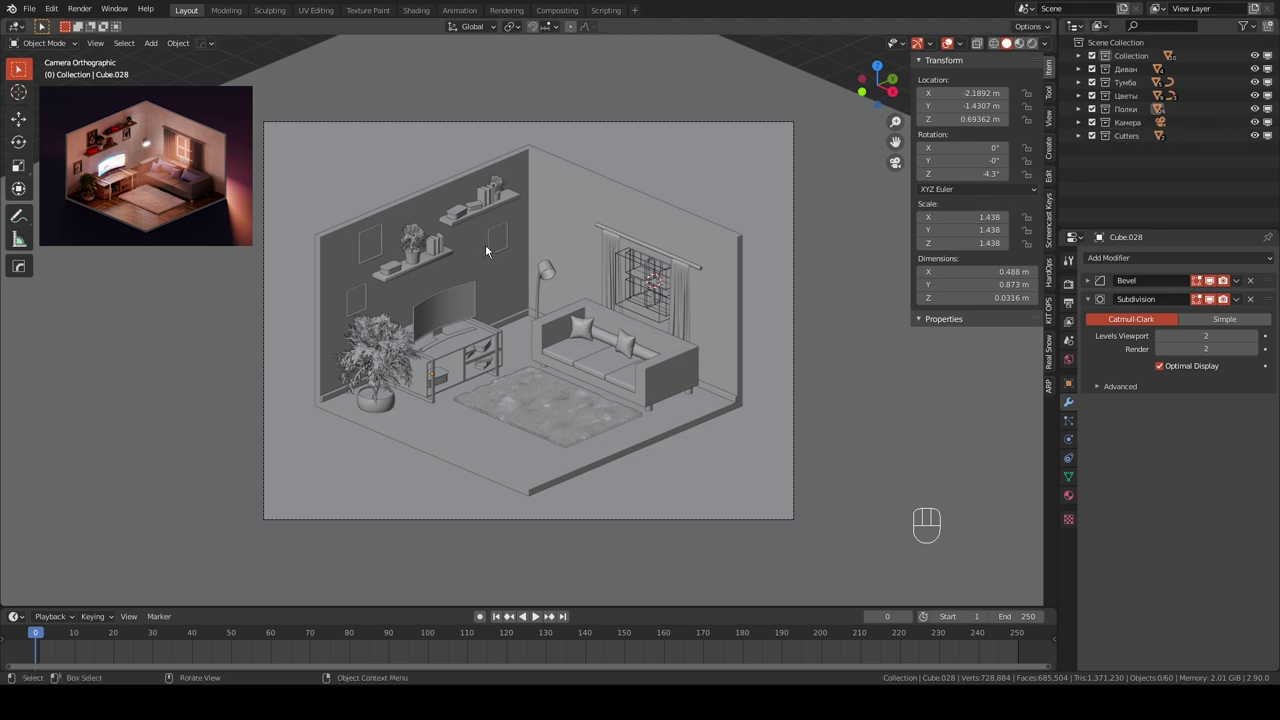
pyautogui.moveTo(479, 237); pyautogui.dragTo(481, 238)
pyautogui.press('ctrl+s')
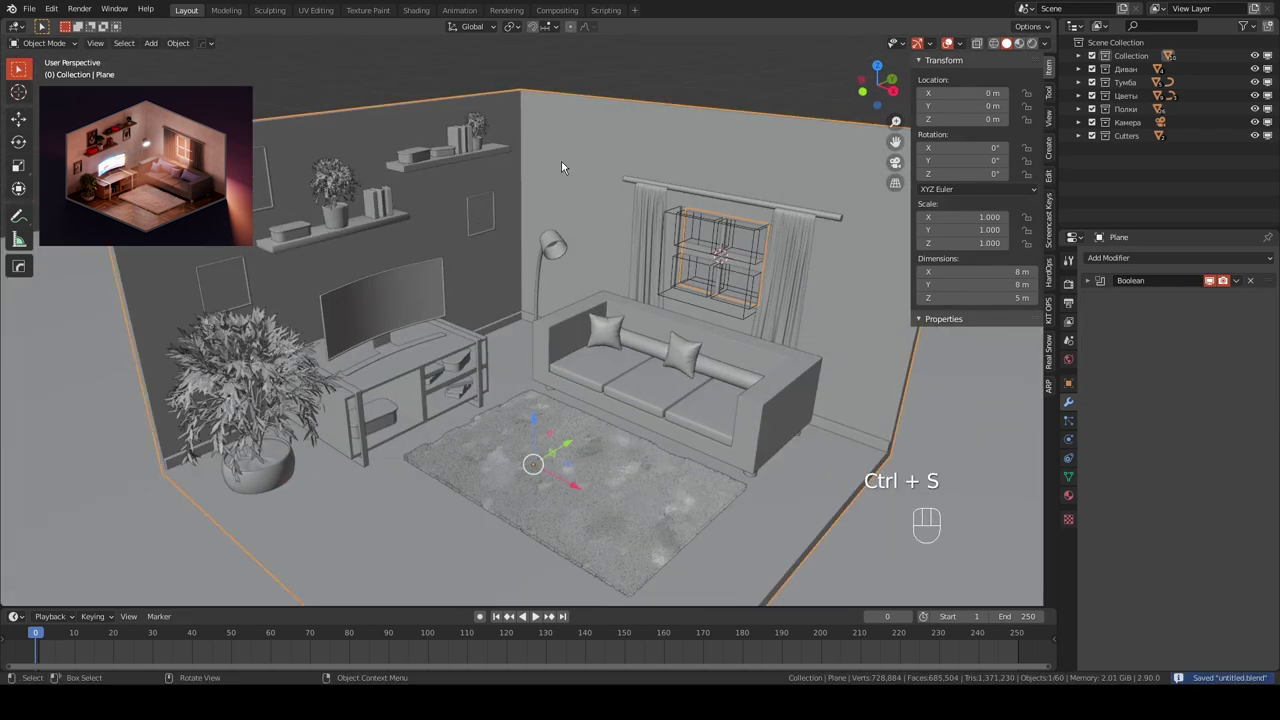
pyautogui.press('KP_Divide')
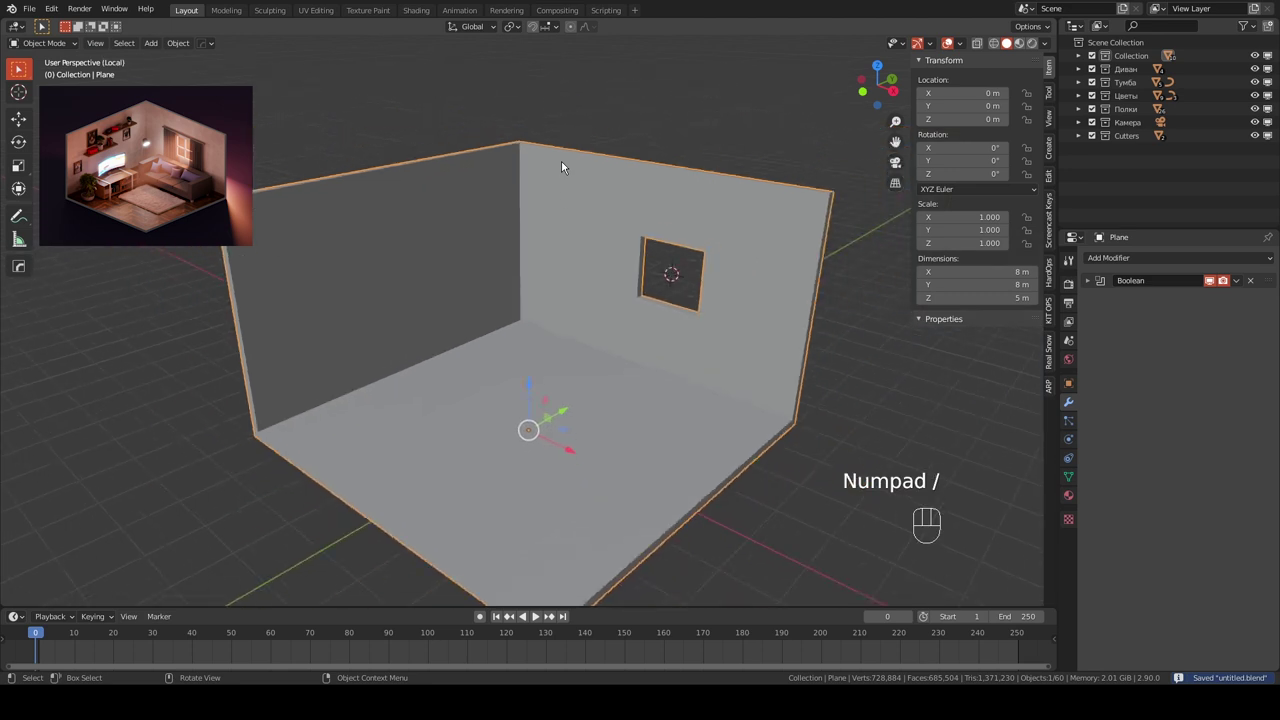
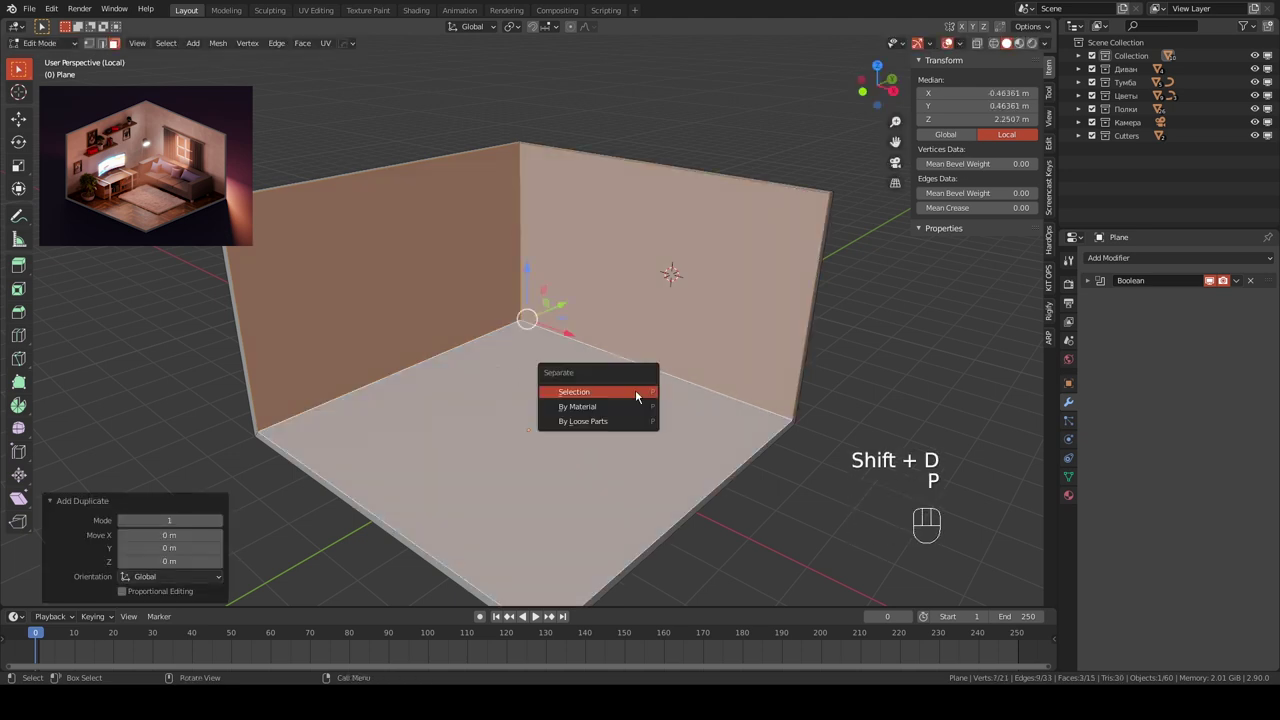
pyautogui.press('Tab')
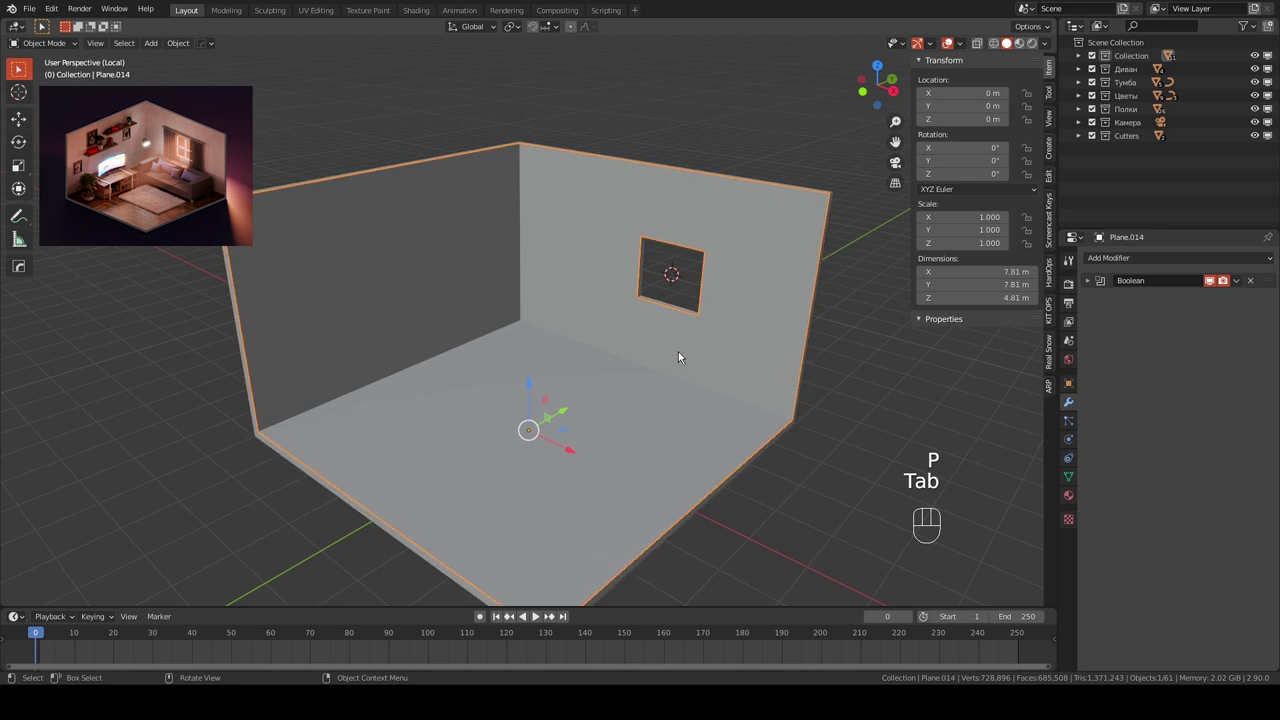
pyautogui.press('KP_Divide')
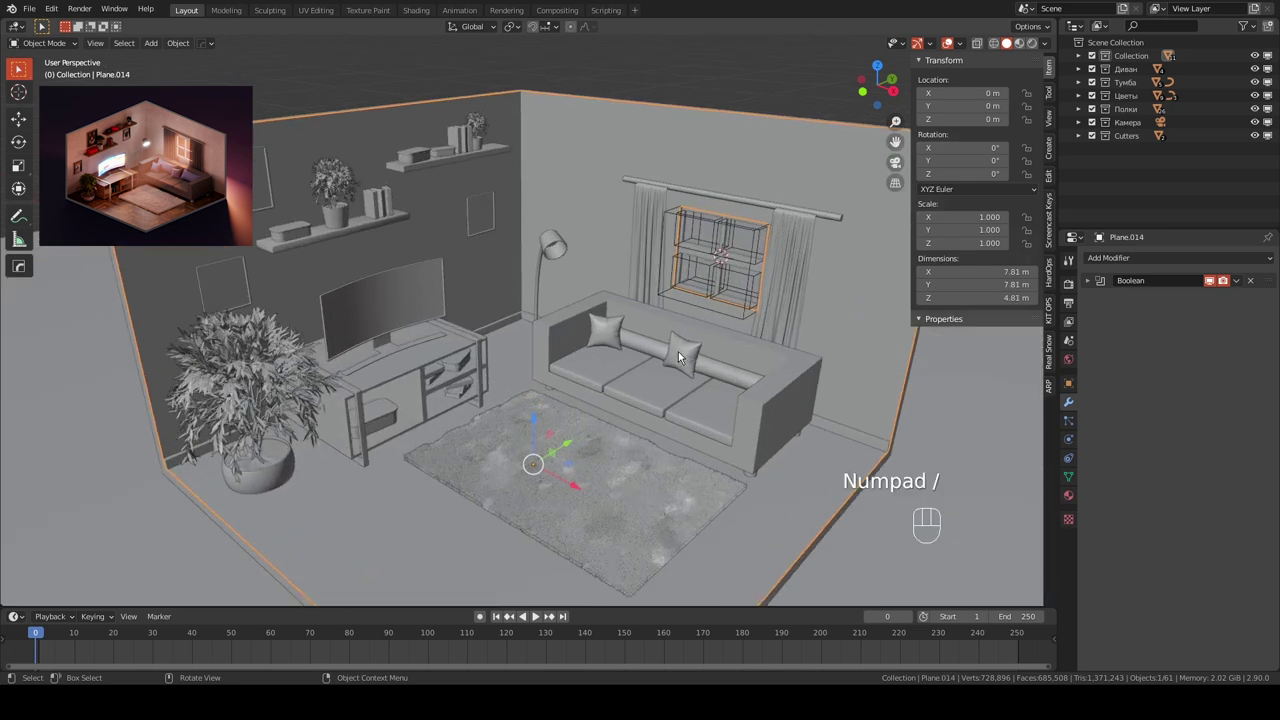
# - Isolate the new Plane.014 copy and delete its Boolean modifier so the window hole disappears
pyautogui.press('KP_Divide')
pyautogui.moveTo(306, 250); pyautogui.dragTo(388, 222)
pyautogui.moveTo(493, 287); pyautogui.dragTo(436, 297)
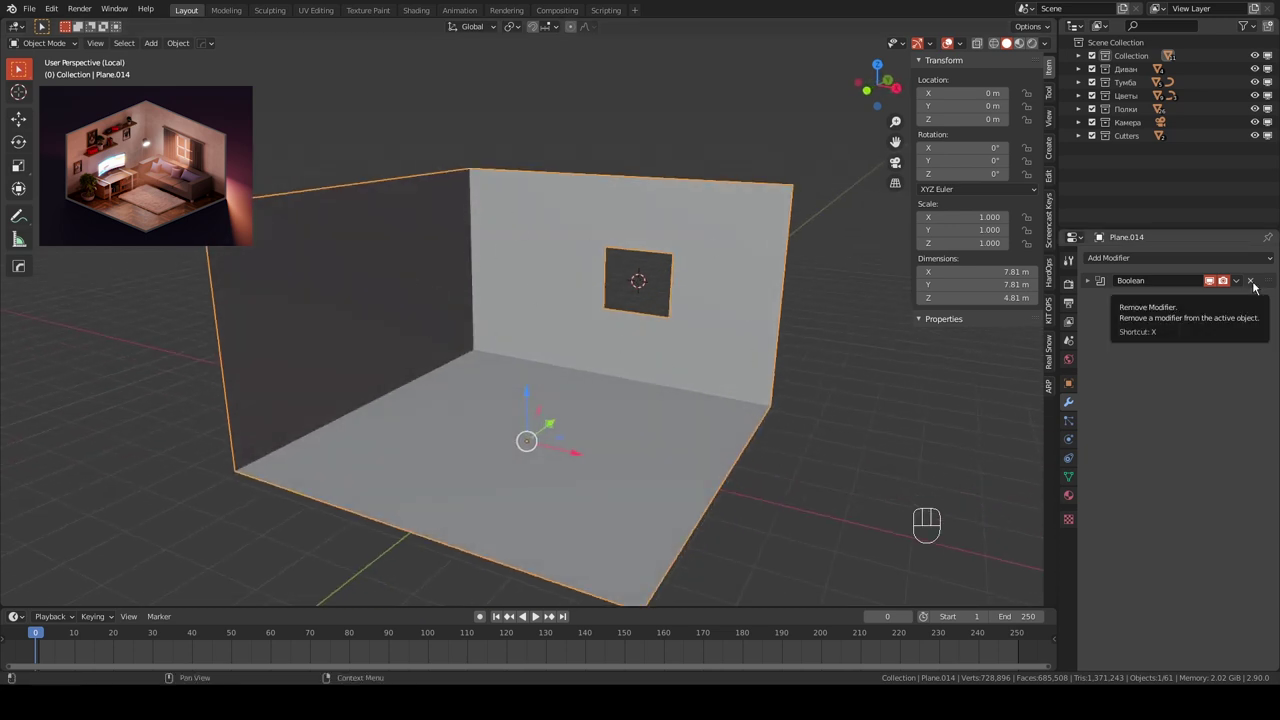
pyautogui.click(1262, 288)
pyautogui.moveTo(604, 327); pyautogui.dragTo(627, 302)
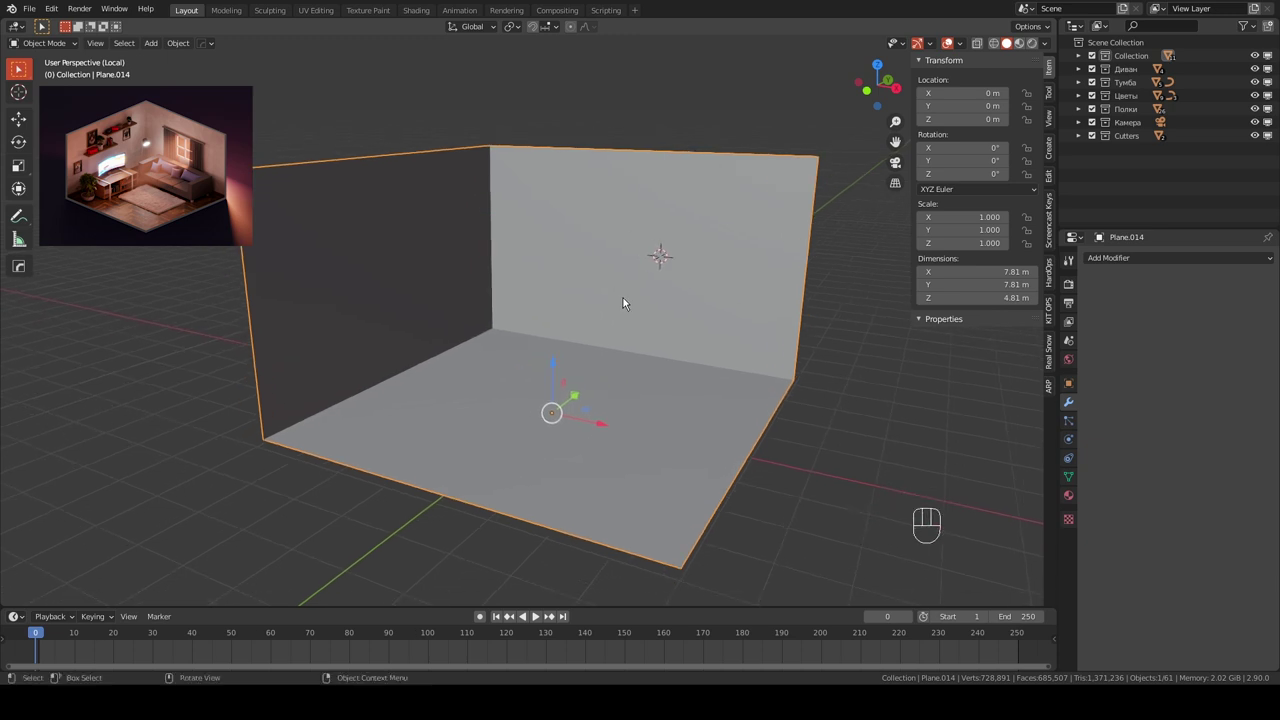
# - In edit mode from front view, extrude a floor-corner vertex about 2 m up along Z
pyautogui.press('Tab')
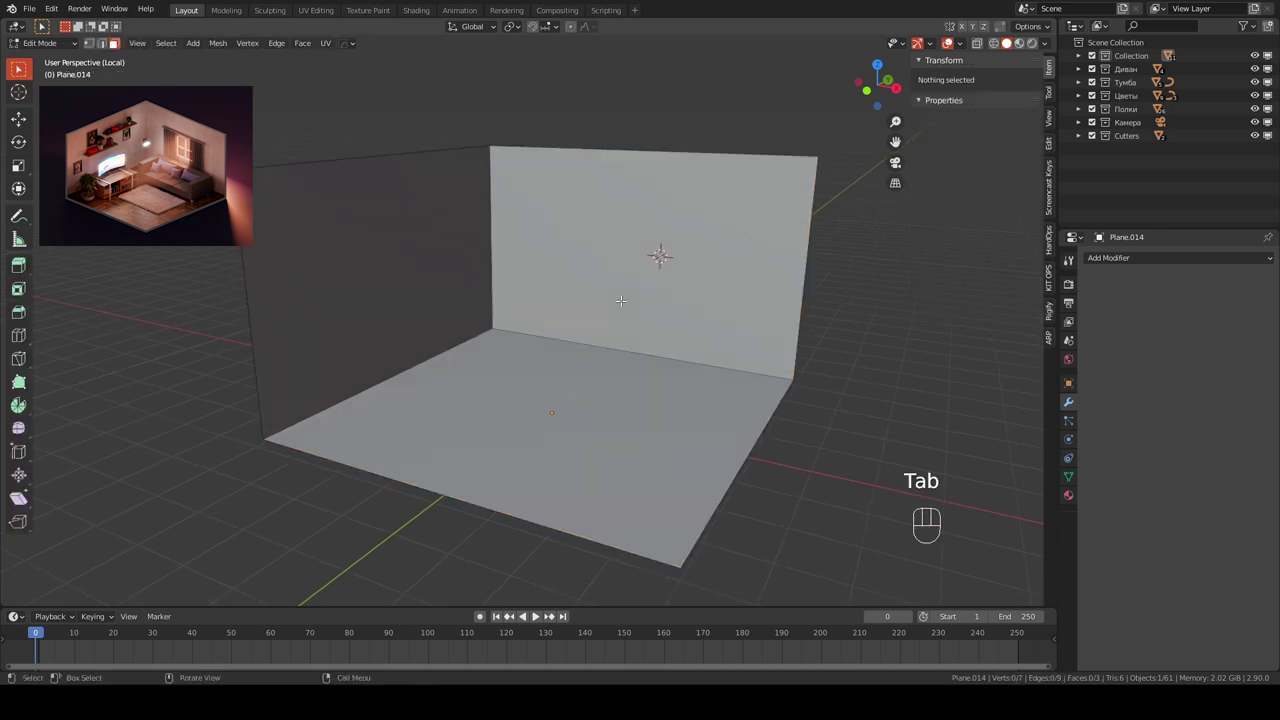
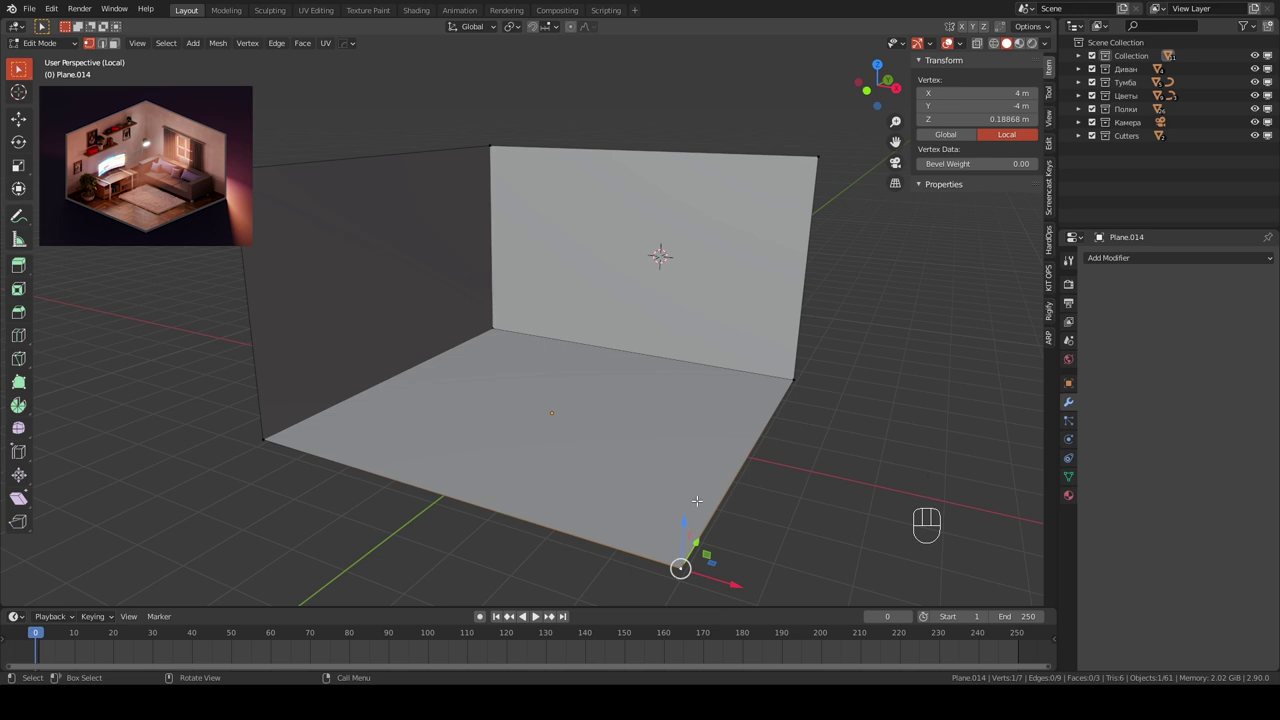
pyautogui.press('KP_1')
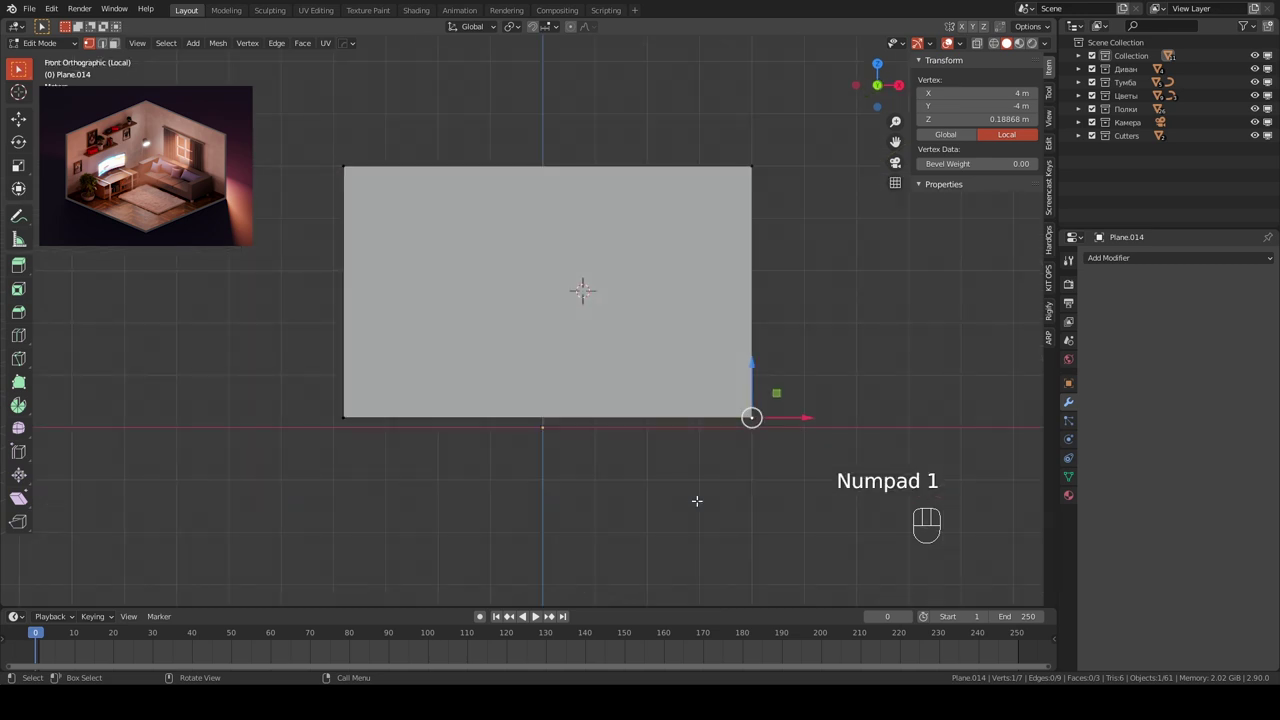
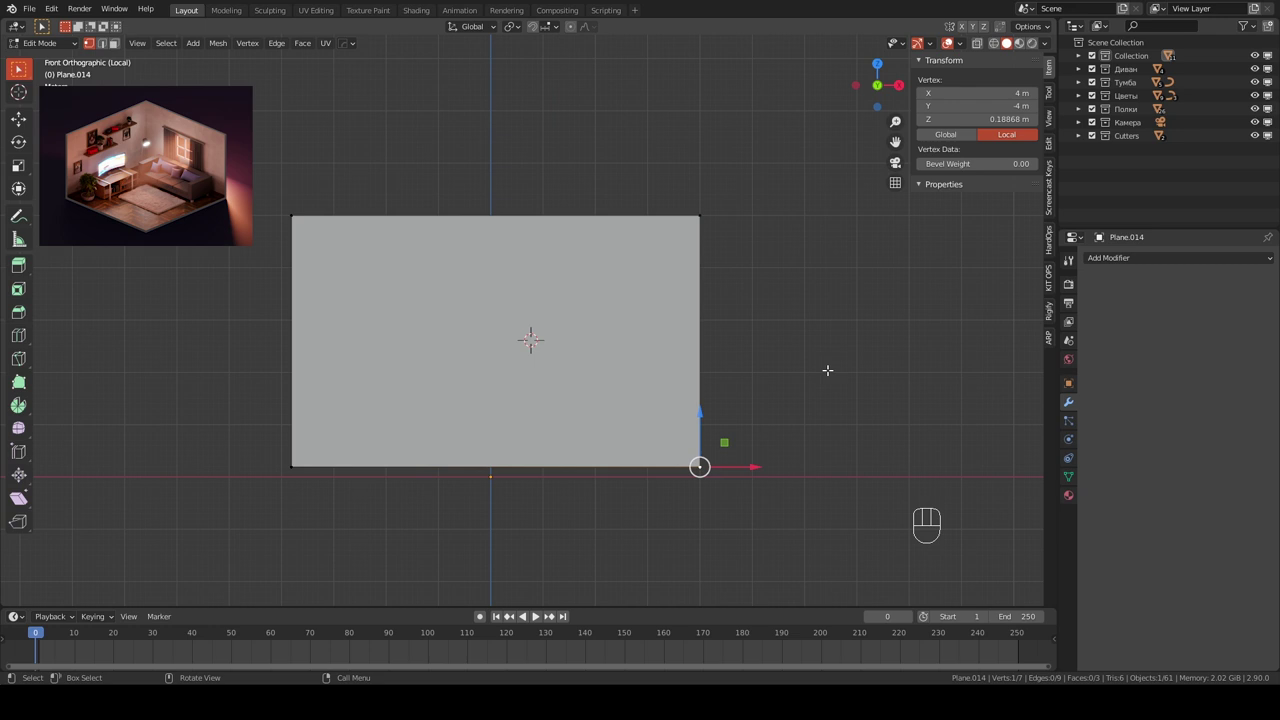
pyautogui.press('e')
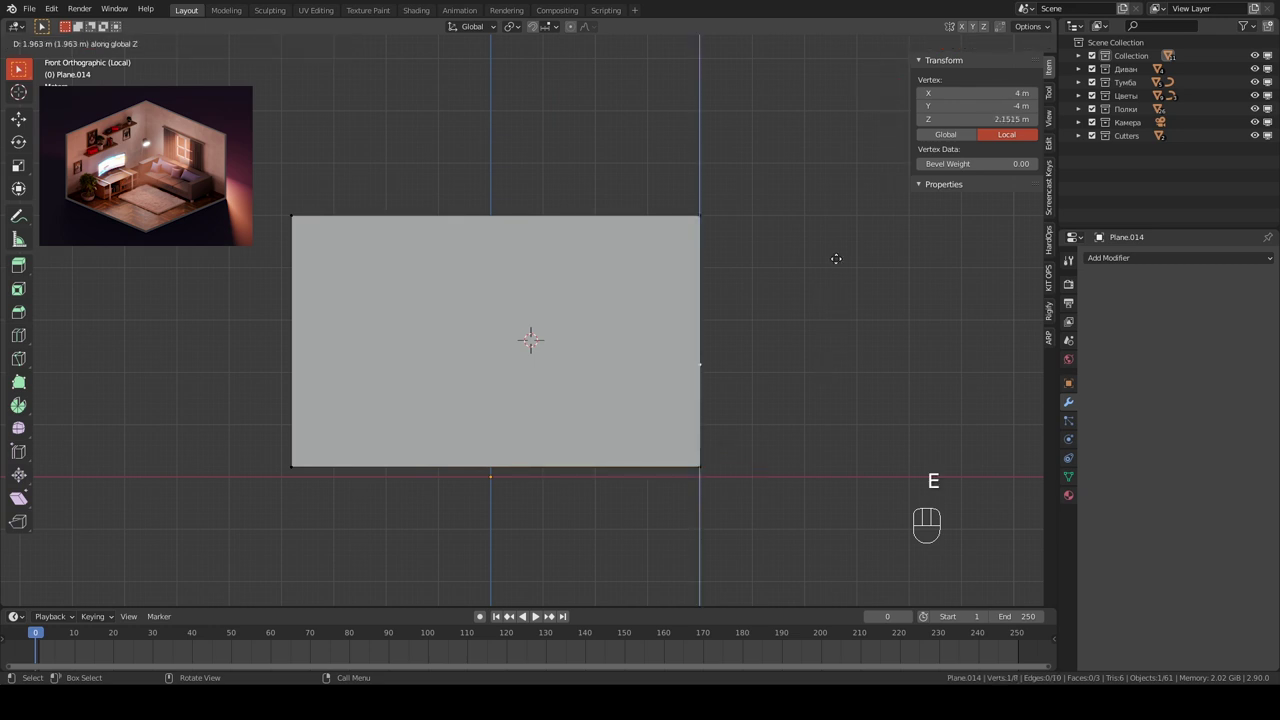
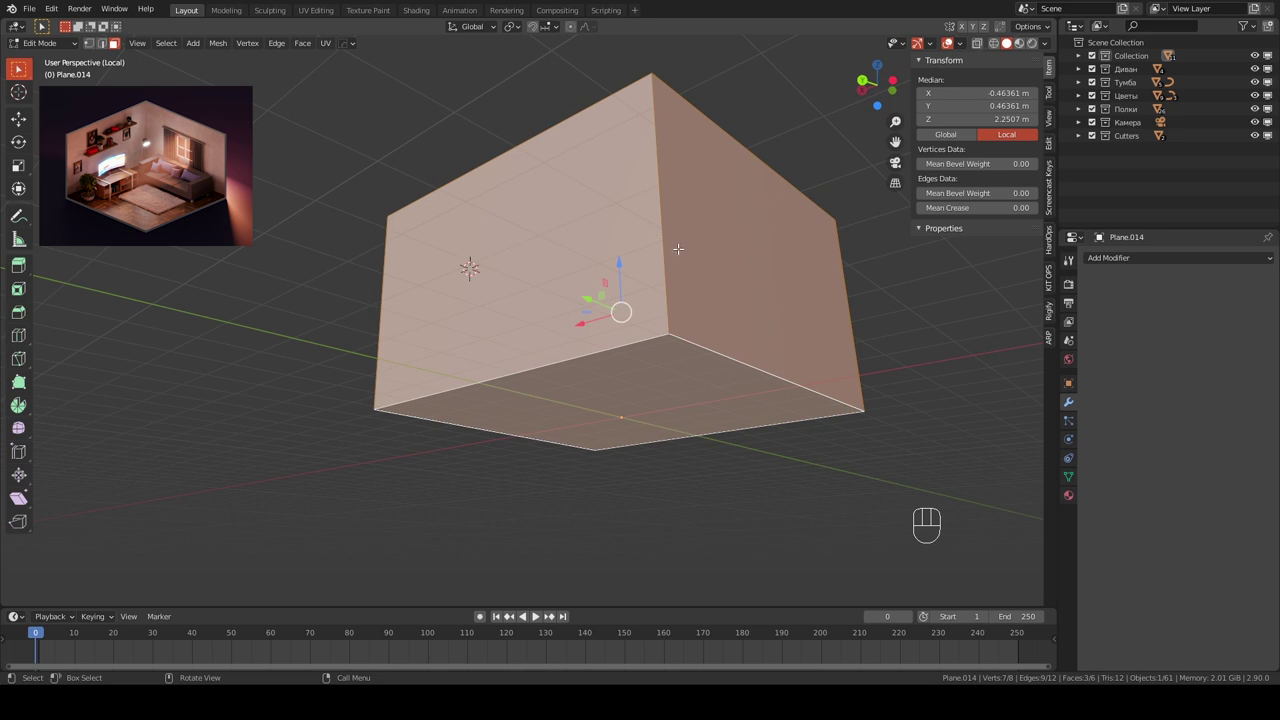
# - Delete the selected faces, save, return to object mode and orbit to inspect the 7.8×7.8×4.8 m box
pyautogui.press('x')
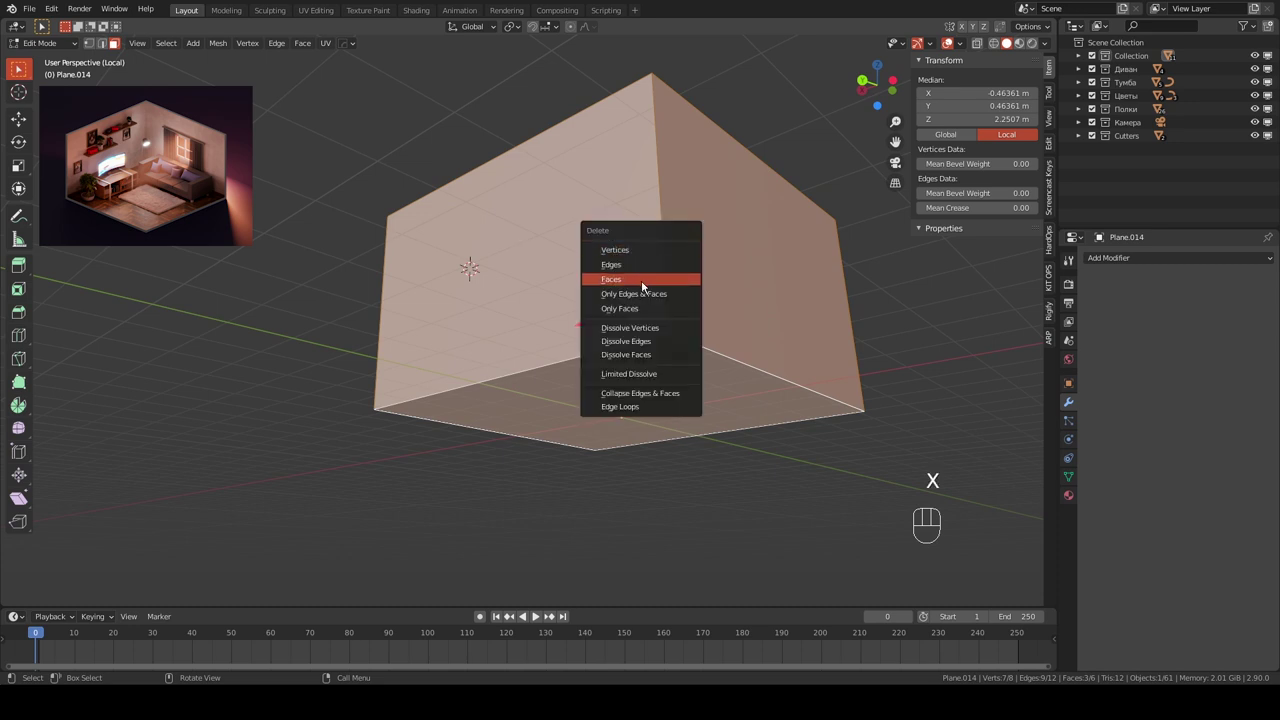
pyautogui.press('KP_Divide')
pyautogui.press('ctrl+s')
pyautogui.press('Tab')
pyautogui.middleClick(608, 295)
pyautogui.moveTo(572, 296); pyautogui.dragTo(449, 214)
pyautogui.moveTo(405, 214); pyautogui.dragTo(475, 204)
pyautogui.moveTo(467, 227); pyautogui.dragTo(561, 237)
pyautogui.moveTo(495, 311); pyautogui.dragTo(554, 285)
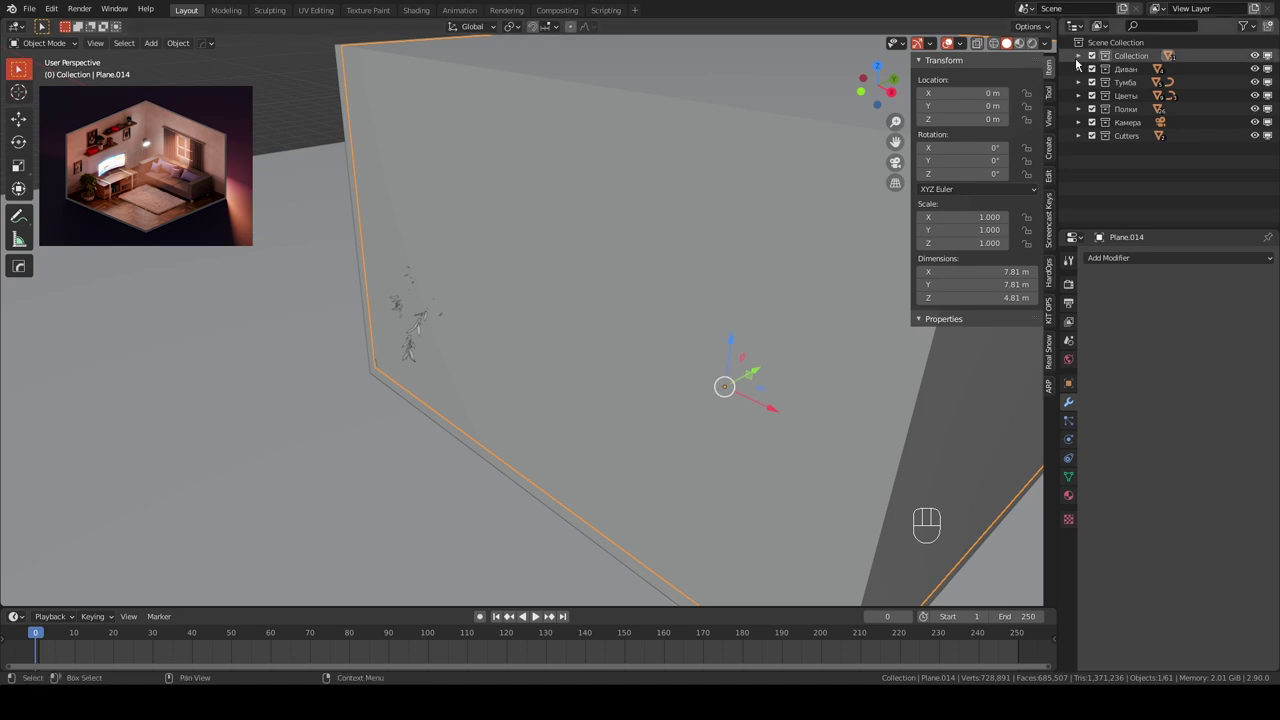
# - Pick through the furniture in wireframe to isolate the plant pot, then return to solid shading
pyautogui.press('z')
pyautogui.moveTo(600, 274); pyautogui.dragTo(546, 289)
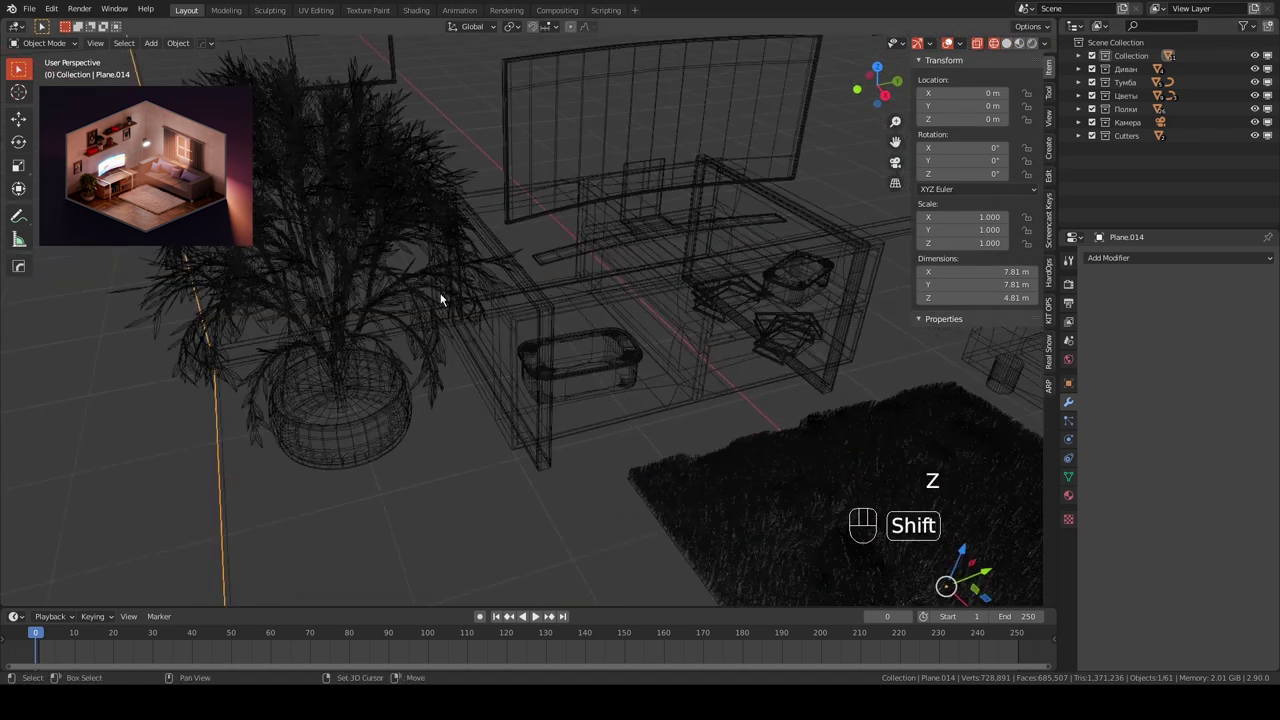
pyautogui.click(357, 416)
pyautogui.moveTo(384, 403); pyautogui.dragTo(514, 331)
pyautogui.click(502, 353)
pyautogui.click(499, 313)
pyautogui.click(496, 285)
pyautogui.press('ctrl+z')
pyautogui.click(501, 268)
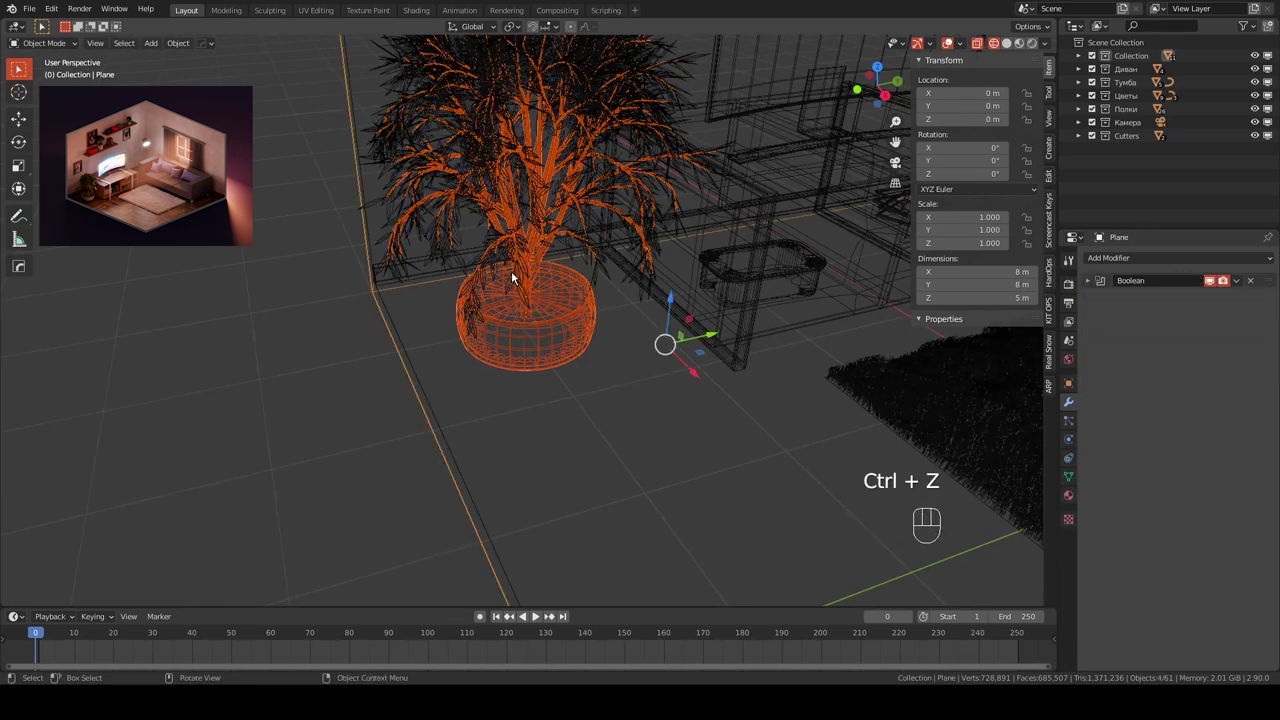
pyautogui.moveTo(713, 342); pyautogui.dragTo(671, 336)
pyautogui.middleClick(615, 361)
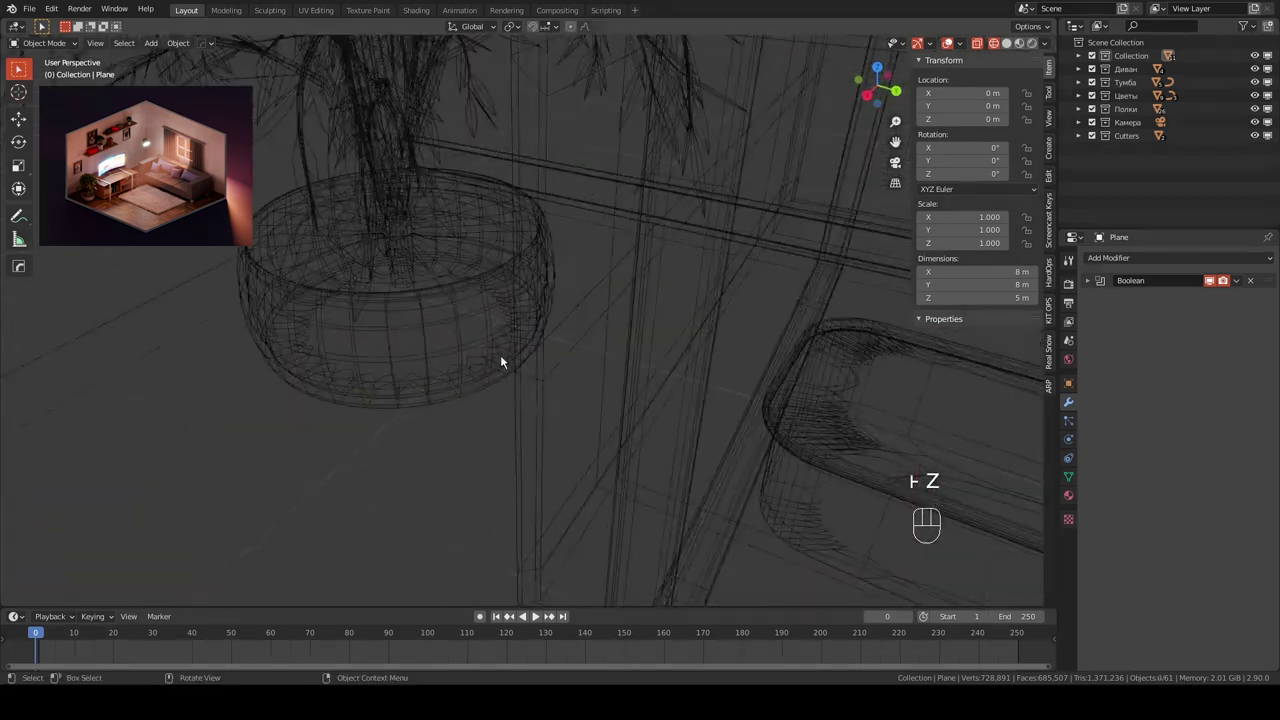
pyautogui.moveTo(380, 340); pyautogui.dragTo(435, 341)
pyautogui.press('z')
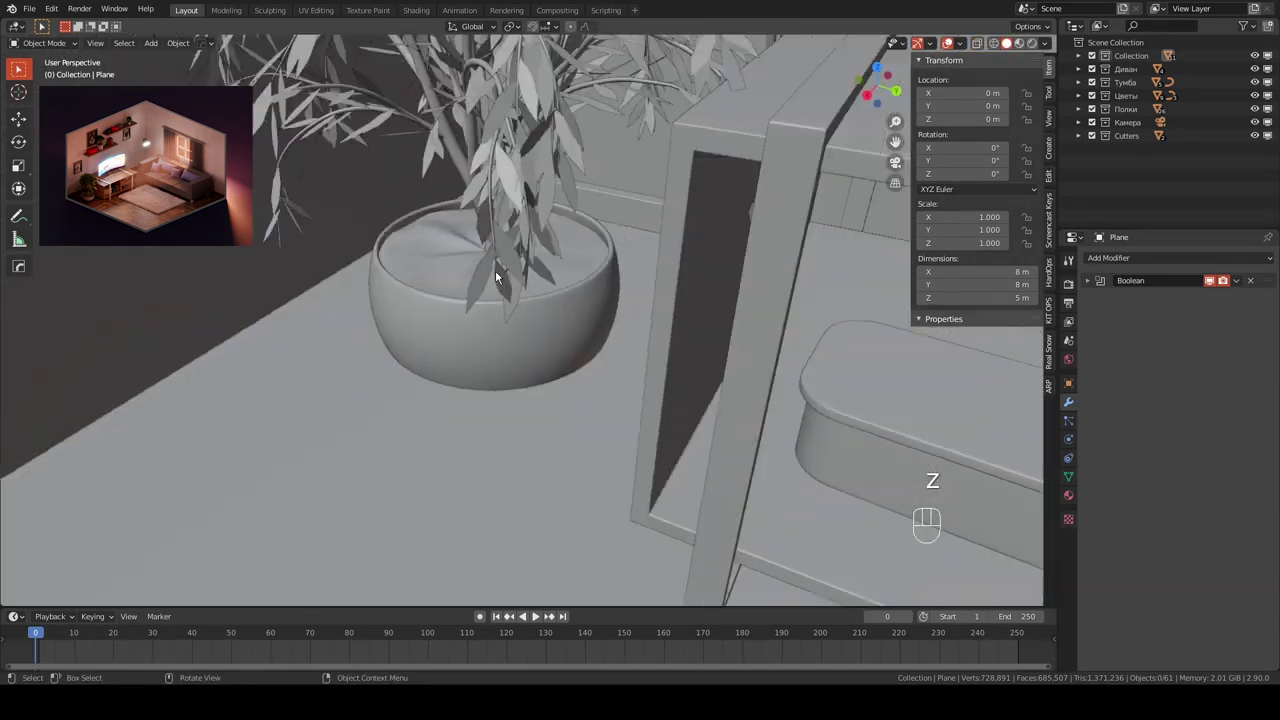
# - Scale the plant pot down to about 0.81 and lower it along Z to sit on the floor
pyautogui.moveTo(472, 263); pyautogui.dragTo(421, 237)
pyautogui.moveTo(376, 227); pyautogui.dragTo(391, 215)
pyautogui.click(454, 183)
pyautogui.click(468, 267)
pyautogui.moveTo(460, 308); pyautogui.dragTo(485, 303)
pyautogui.middleClick(512, 291)
pyautogui.press('s')
pyautogui.moveTo(543, 280); pyautogui.dragTo(566, 275)
pyautogui.moveTo(585, 268); pyautogui.dragTo(665, 257)
pyautogui.moveTo(666, 265); pyautogui.dragTo(609, 285)
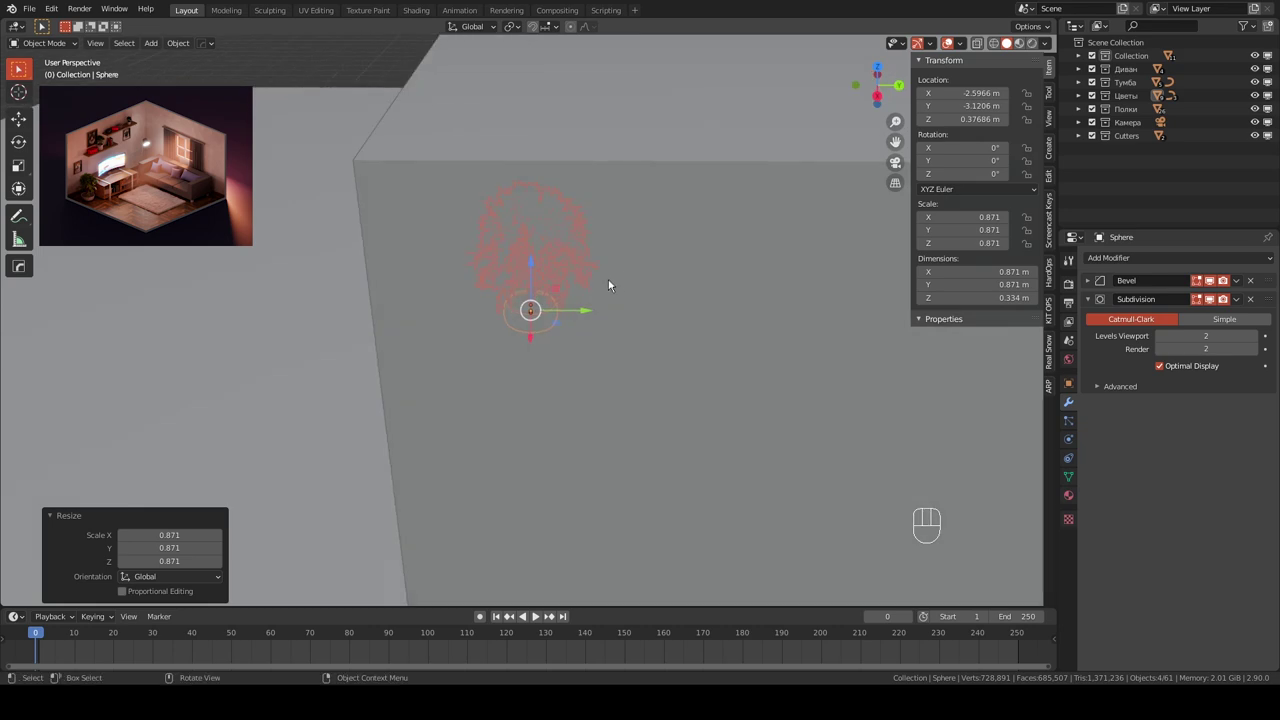
pyautogui.moveTo(587, 264); pyautogui.dragTo(659, 259)
pyautogui.press('s')
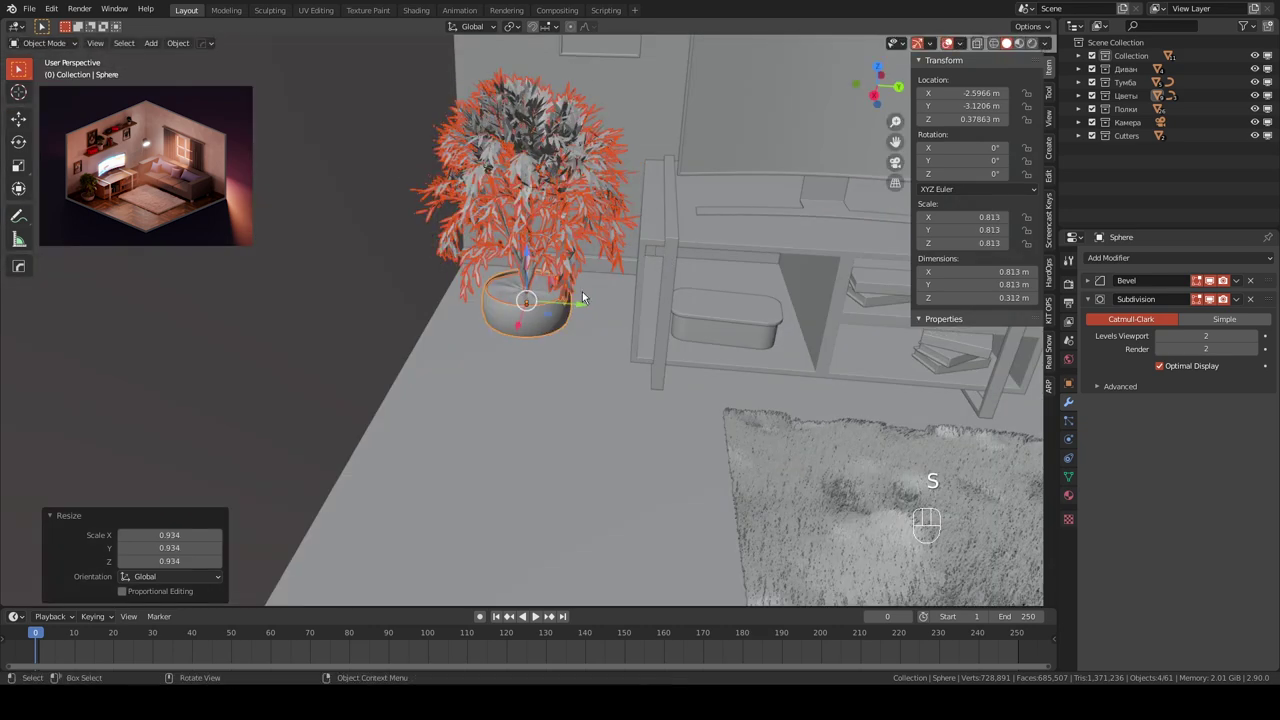
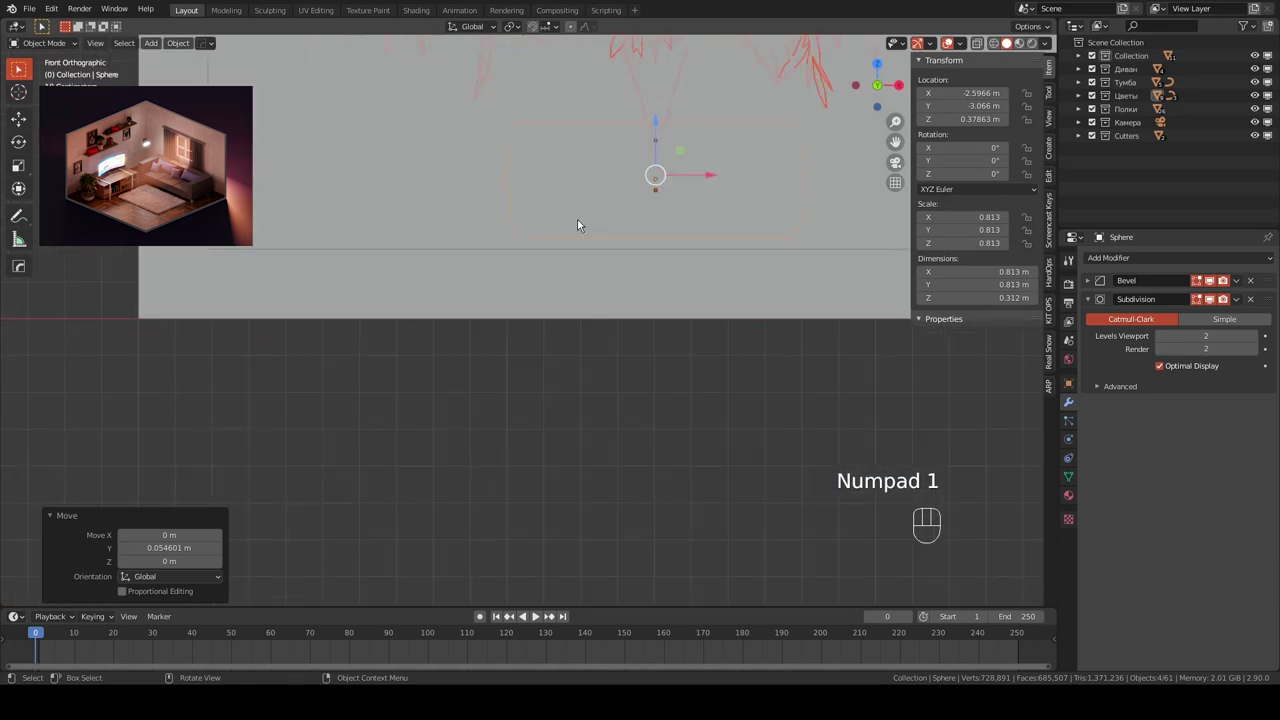
pyautogui.press('g')
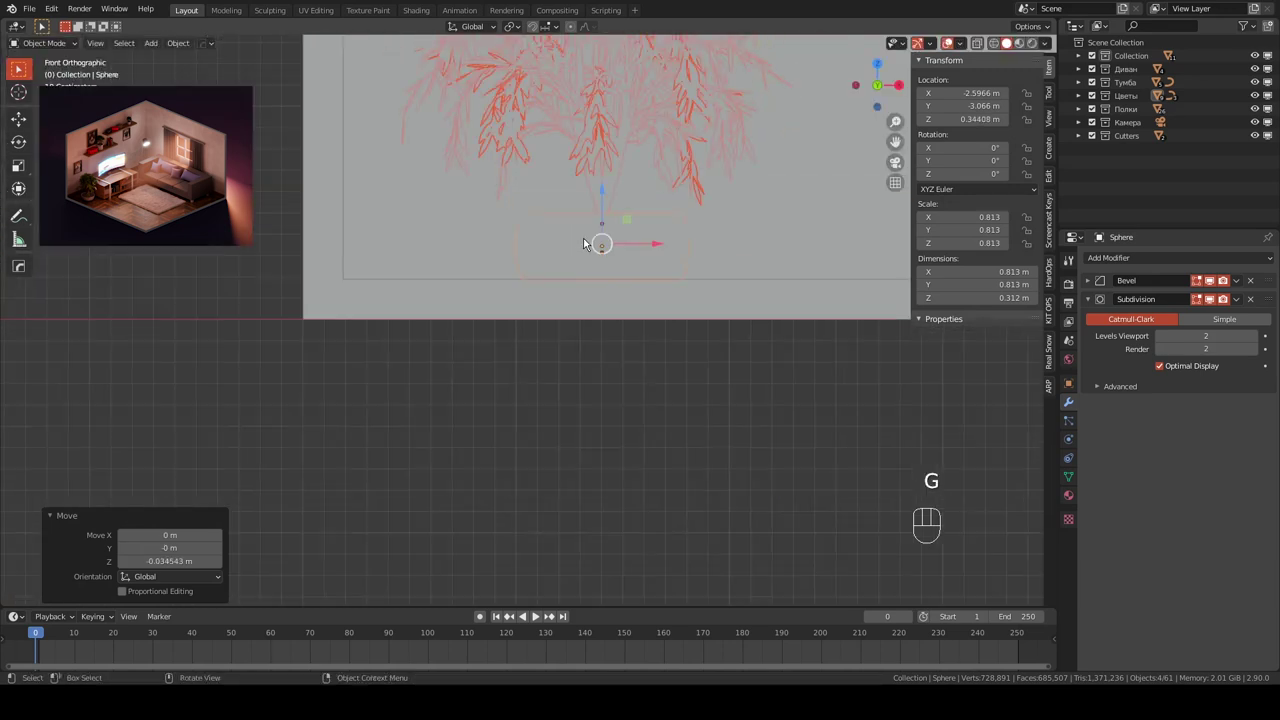
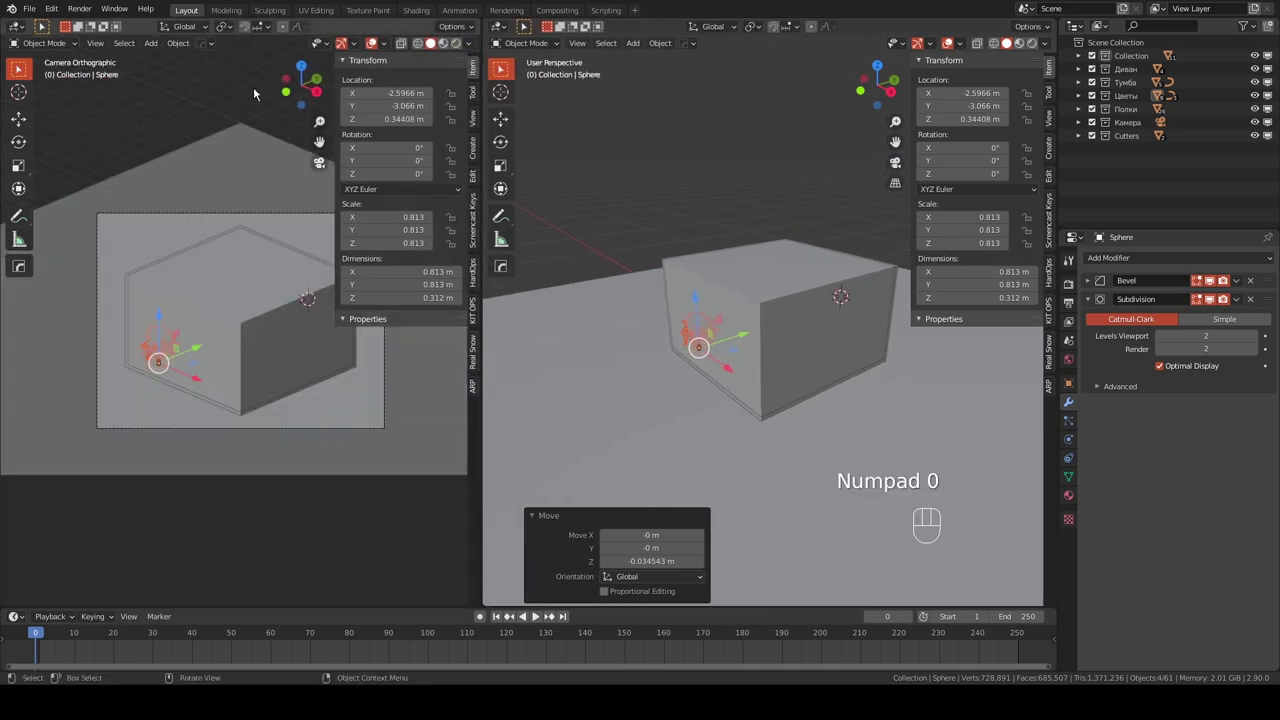
# - Hide the camera view's side panel, expand the Камера collection and frame the window
pyautogui.press('n')
pyautogui.click(375, 49)
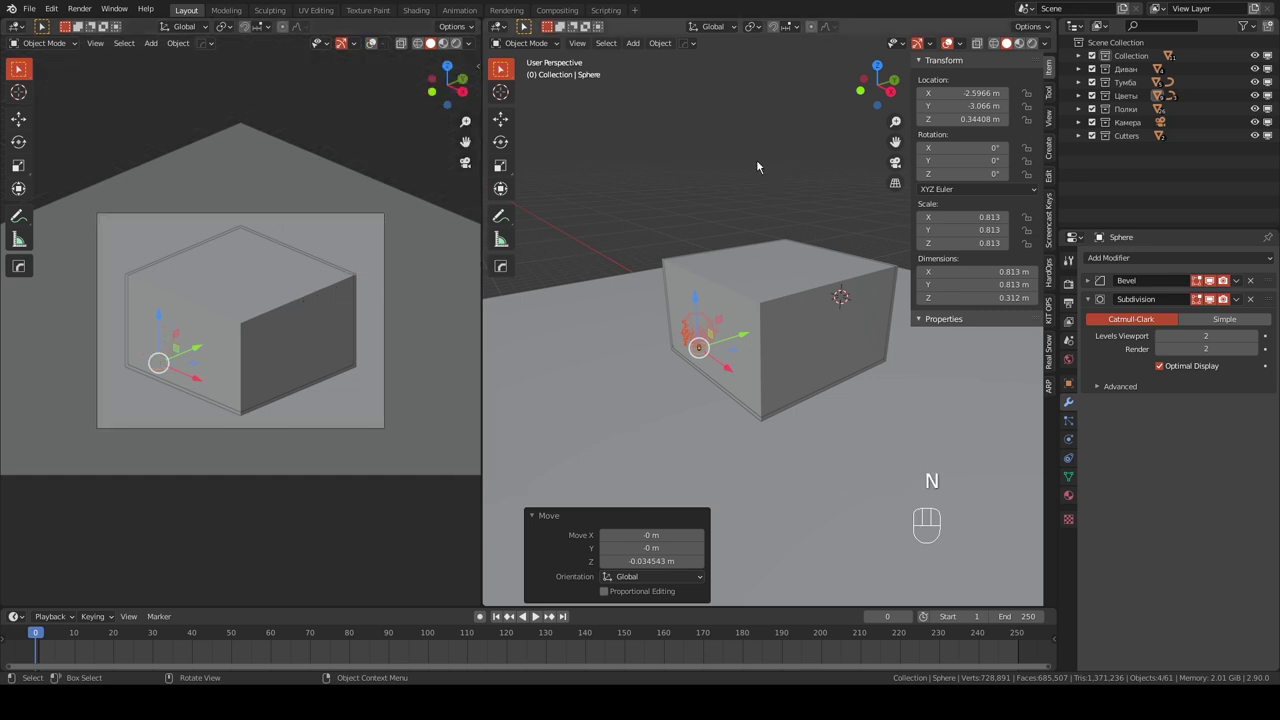
pyautogui.click(1126, 128)
pyautogui.click(1086, 127)
pyautogui.moveTo(807, 259); pyautogui.dragTo(678, 292)
pyautogui.moveTo(678, 300); pyautogui.dragTo(555, 295)
pyautogui.moveTo(740, 311); pyautogui.dragTo(758, 302)
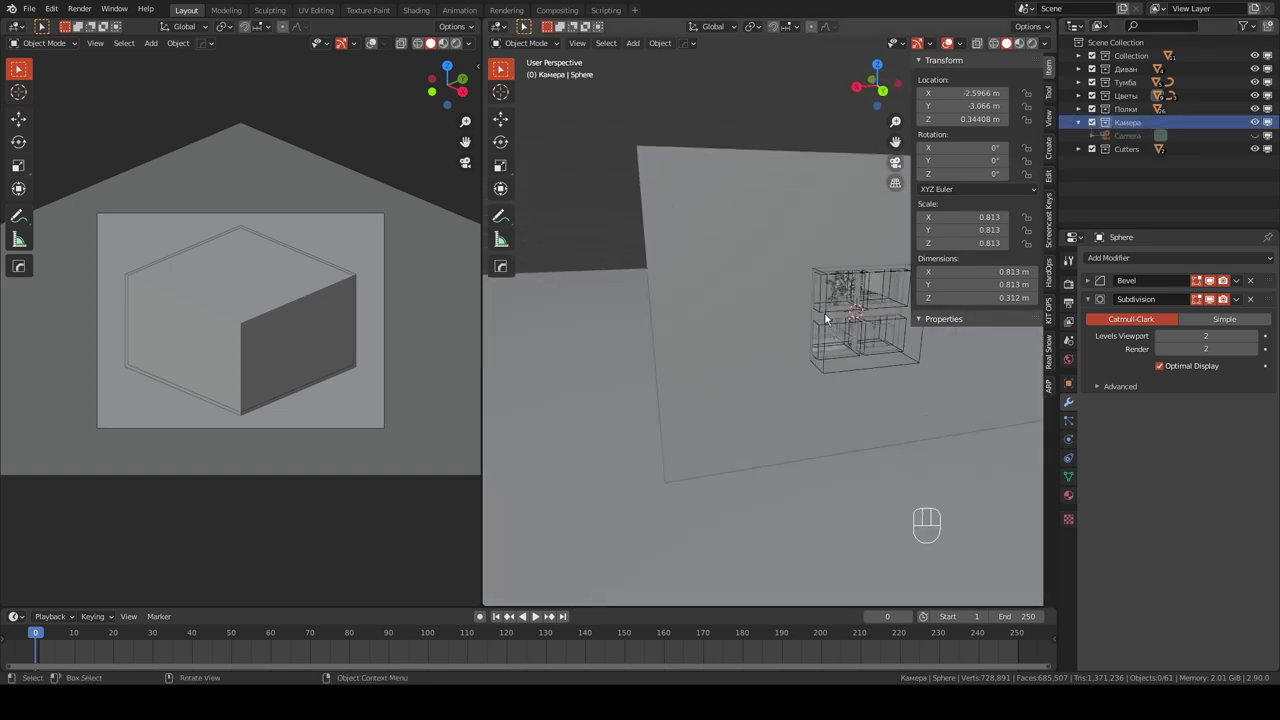
# - Select the window Cube.013, snap the 3D cursor to it and start adding a new object
pyautogui.click(831, 317)
pyautogui.moveTo(821, 314); pyautogui.dragTo(697, 332)
pyautogui.moveTo(735, 293); pyautogui.dragTo(784, 275)
pyautogui.press('shift+s')
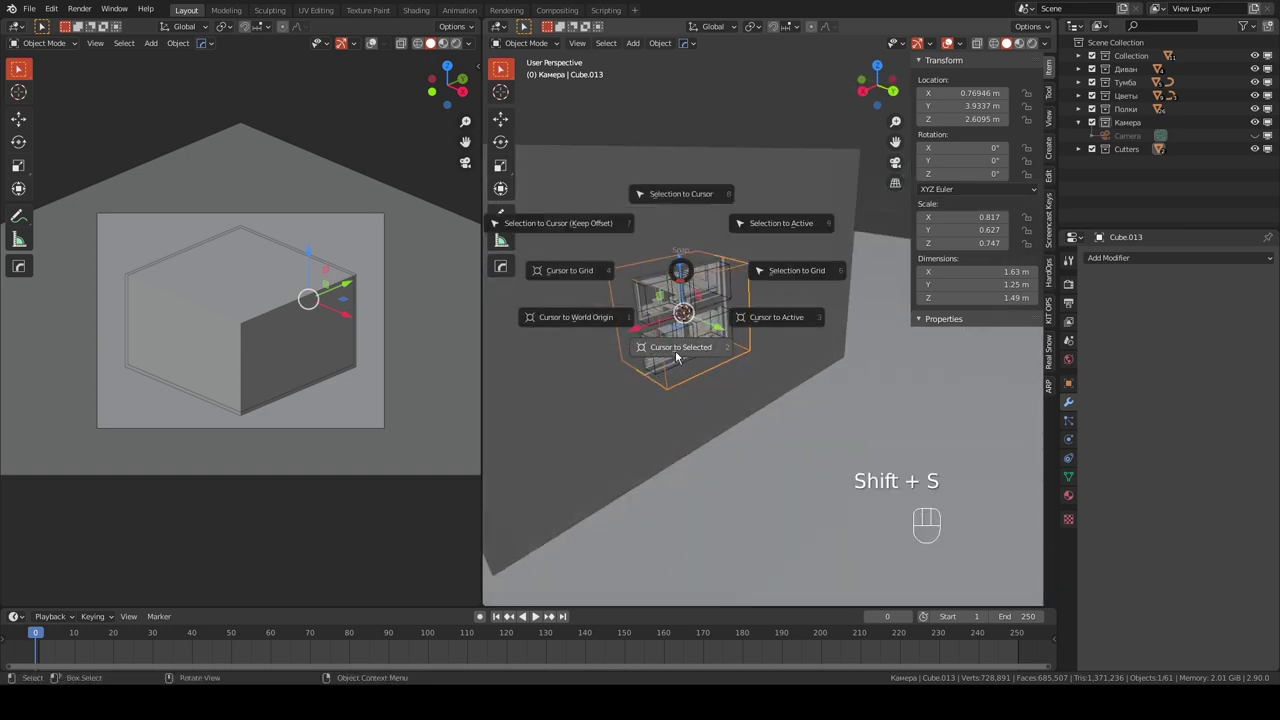
pyautogui.press('shift+a')
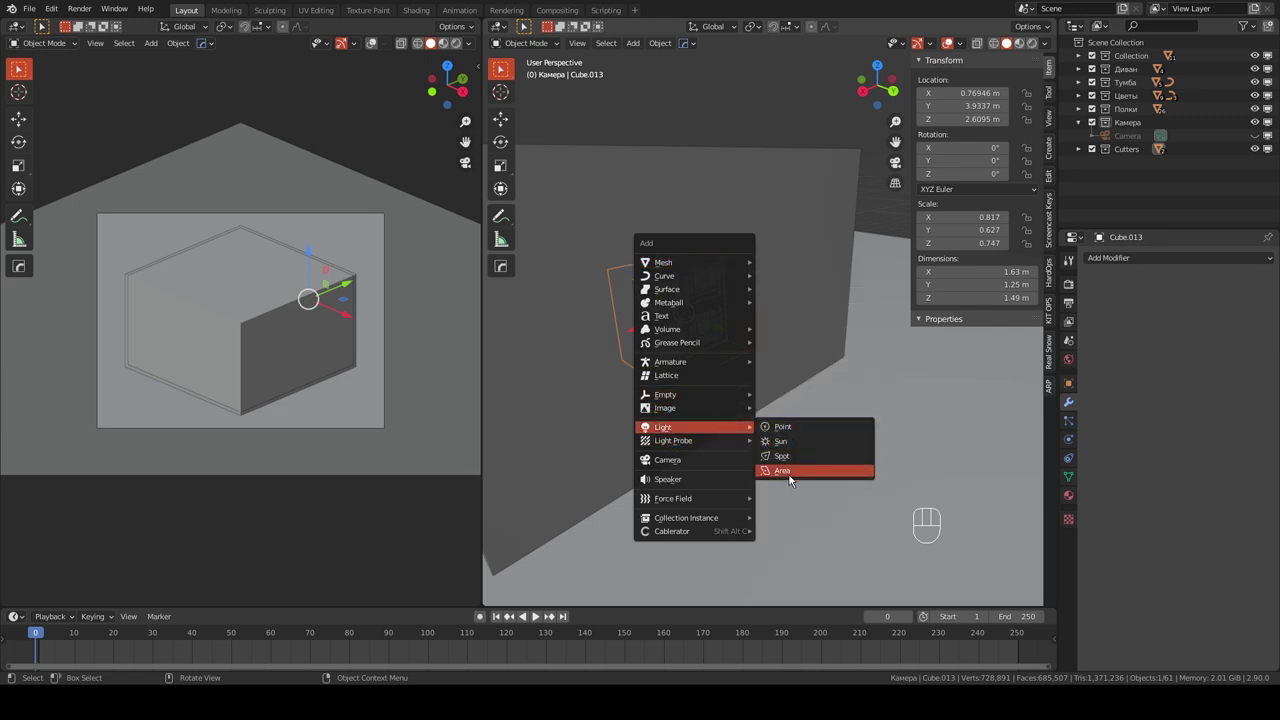
# - Add an area light at the window, push it about a metre outward and rotate it roughly -88° to face the room
pyautogui.press('KP_3')
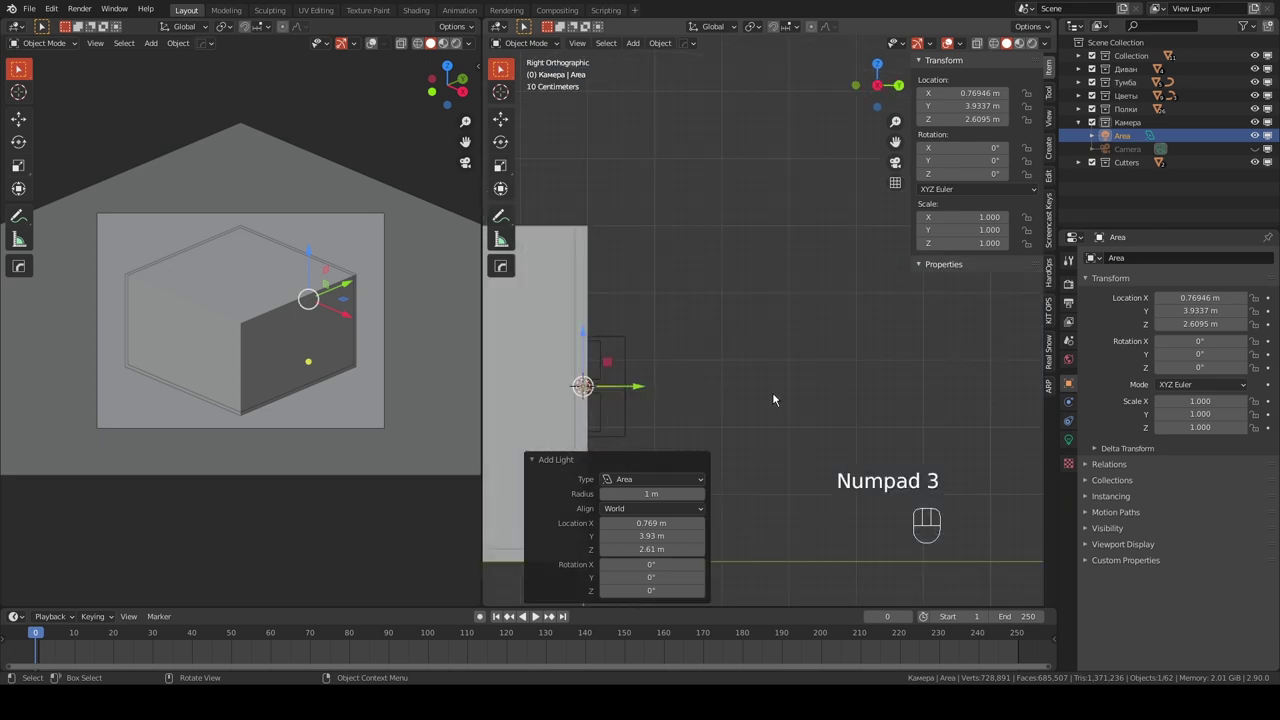
pyautogui.click(639, 391)
pyautogui.moveTo(679, 353); pyautogui.dragTo(676, 267)
pyautogui.press('r')
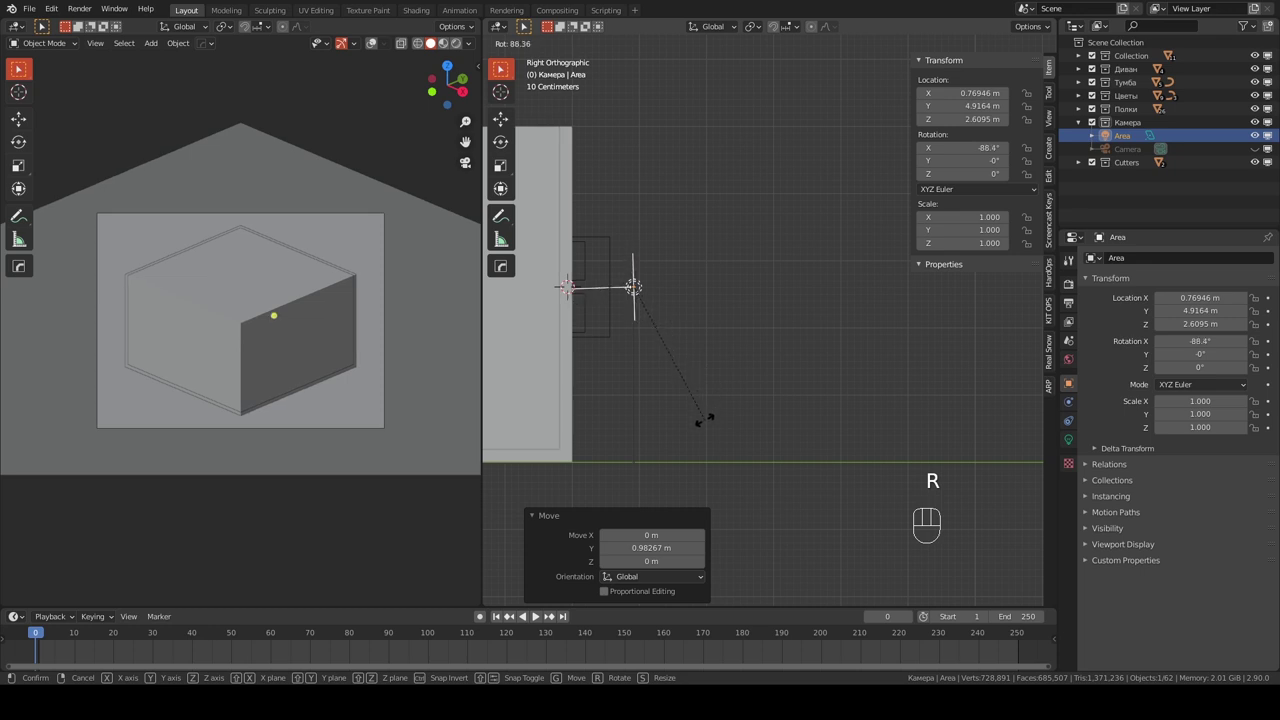
pyautogui.moveTo(682, 384); pyautogui.dragTo(575, 411)
pyautogui.click(1066, 446)
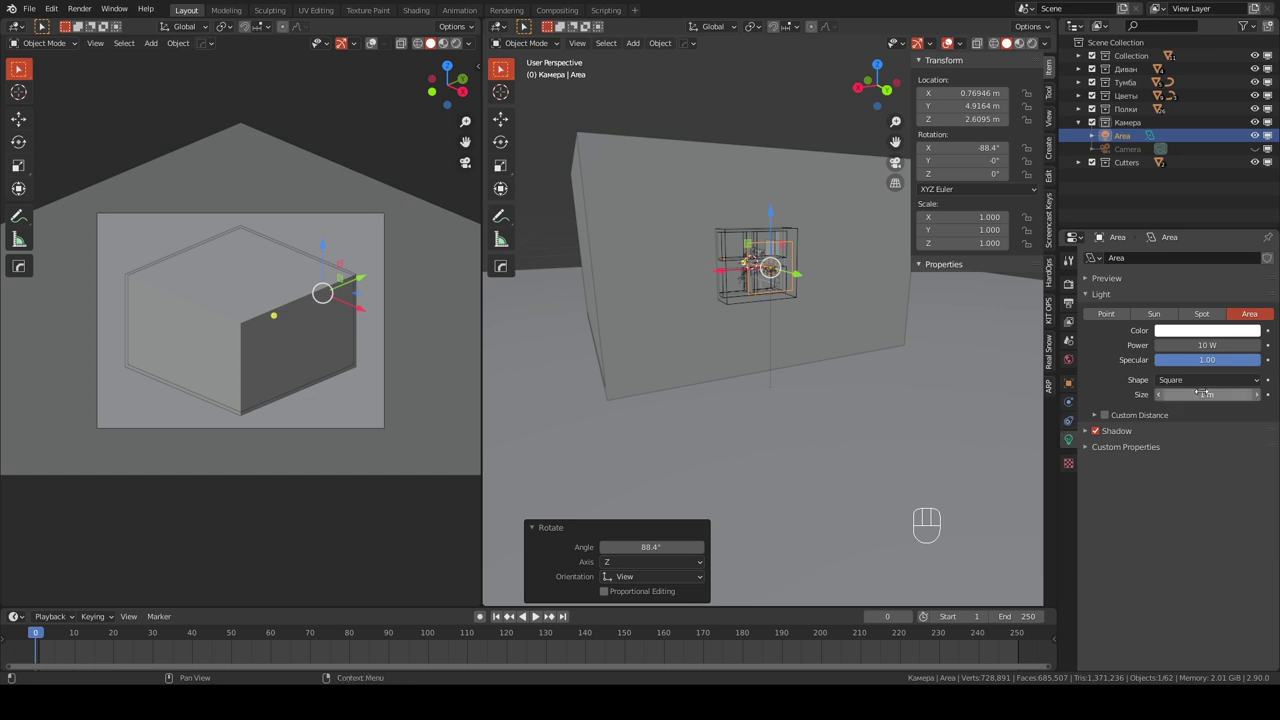
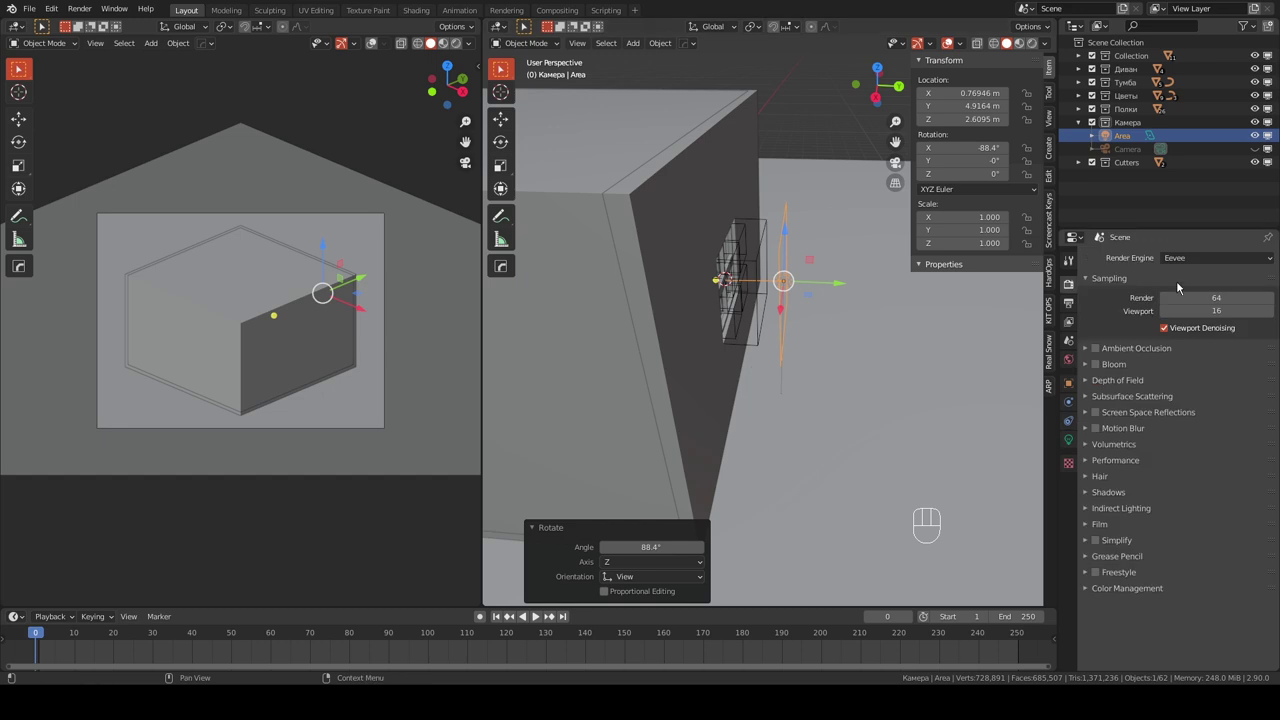
# - Set Cycles on GPU Compute with Medium High Contrast look and 0.8 exposure, then save the file
pyautogui.moveTo(1186, 264); pyautogui.dragTo(1180, 310)
pyautogui.moveTo(1181, 297); pyautogui.dragTo(1179, 332)
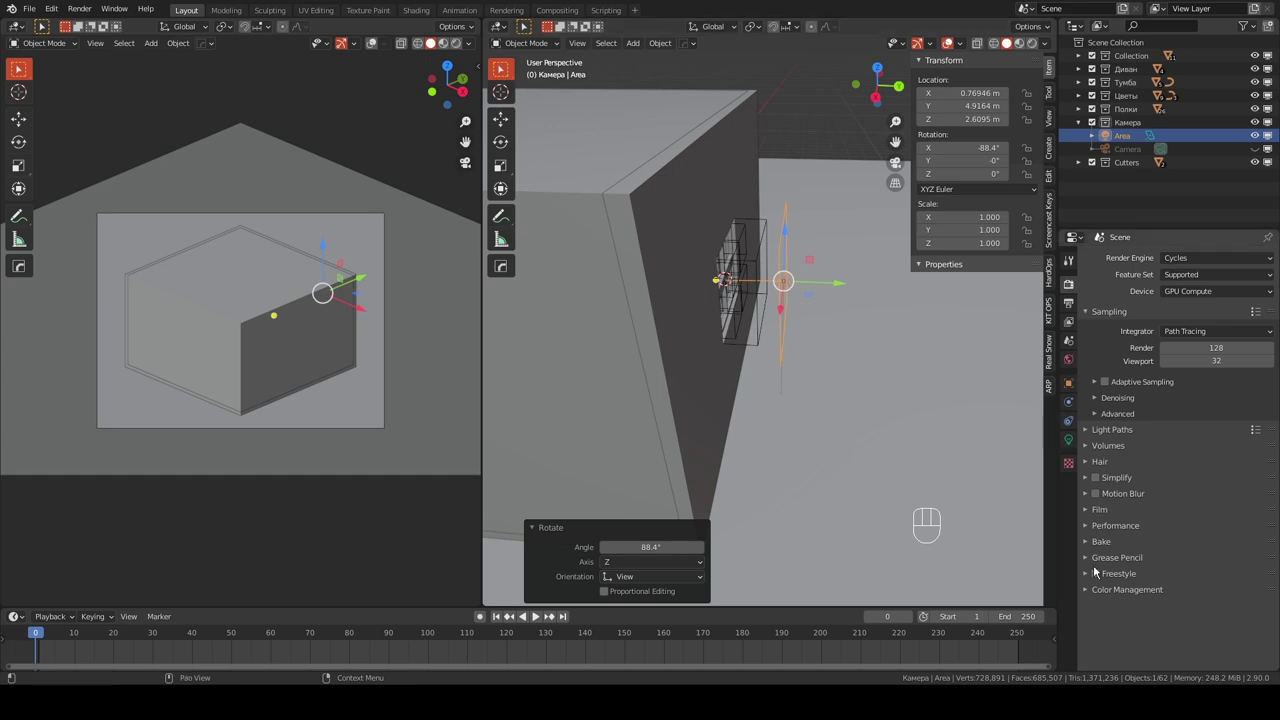
pyautogui.click(1137, 592)
pyautogui.moveTo(1219, 612); pyautogui.dragTo(1221, 614)
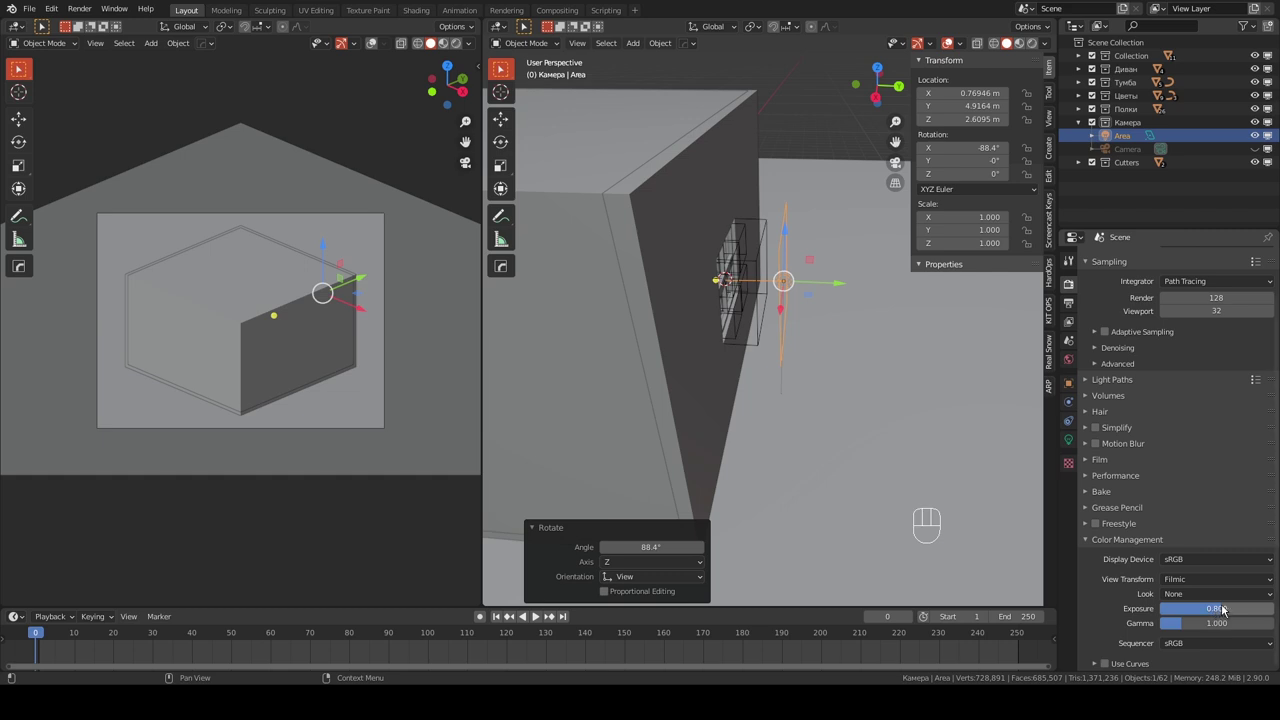
pyautogui.moveTo(1229, 594); pyautogui.dragTo(1197, 543)
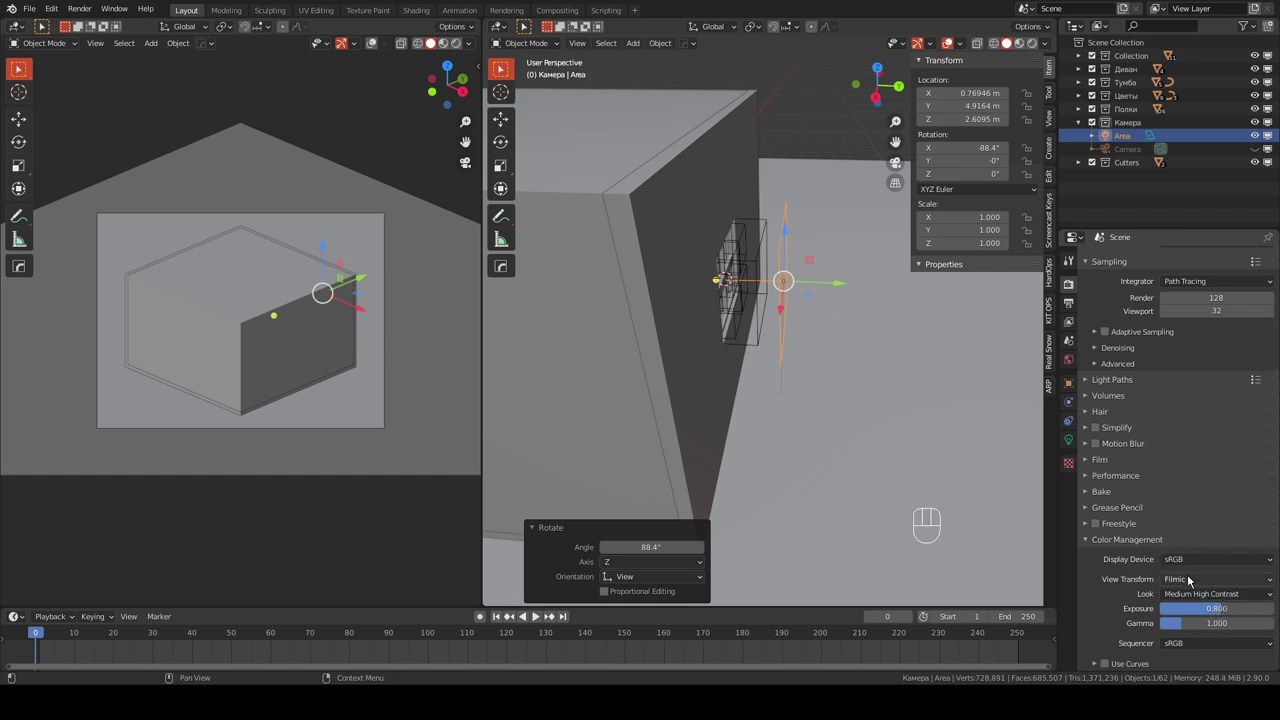
pyautogui.press('ctrl+s')
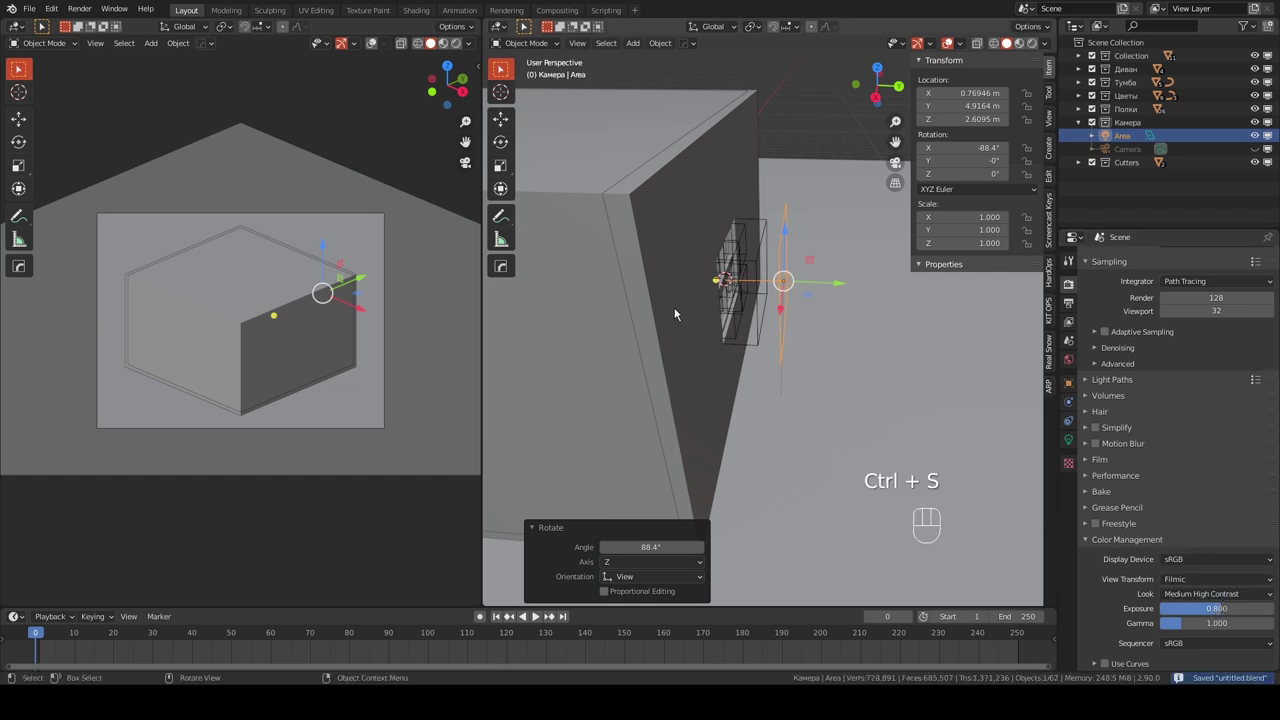
# - Reselect the cutter box Plane.014 around the room and orbit to view it
pyautogui.moveTo(670, 321); pyautogui.dragTo(706, 318)
pyautogui.moveTo(692, 330); pyautogui.dragTo(813, 316)
pyautogui.moveTo(677, 301); pyautogui.dragTo(730, 287)
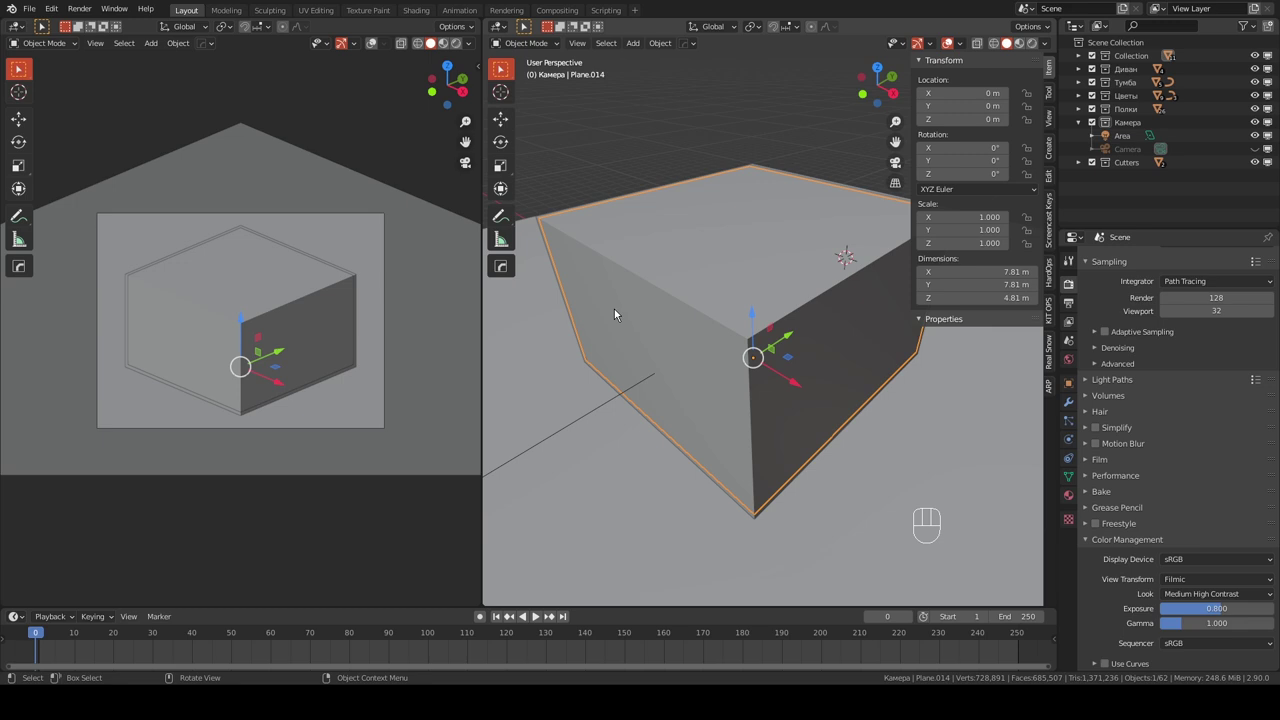
pyautogui.moveTo(686, 319); pyautogui.dragTo(667, 306)
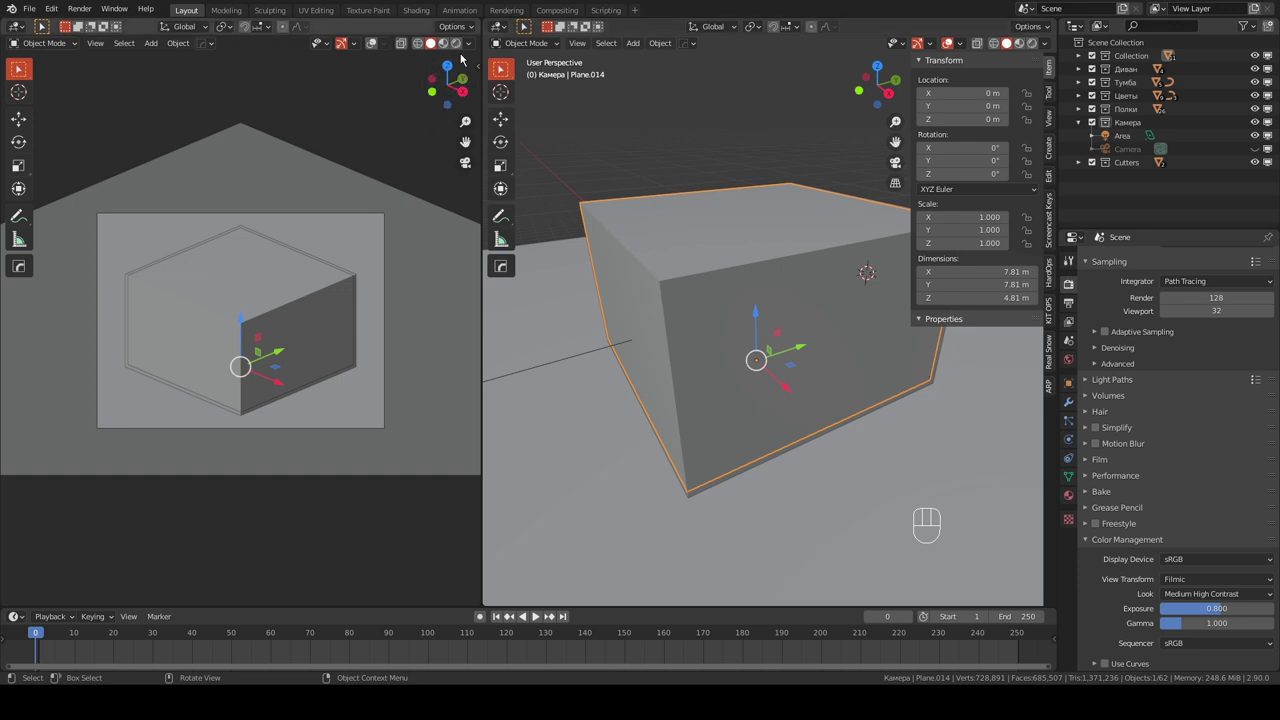
# - Start a rendered camera preview, show Plane.014's empty material slots and expand Collection in the Outliner
pyautogui.moveTo(381, 176); pyautogui.dragTo(1133, 318)
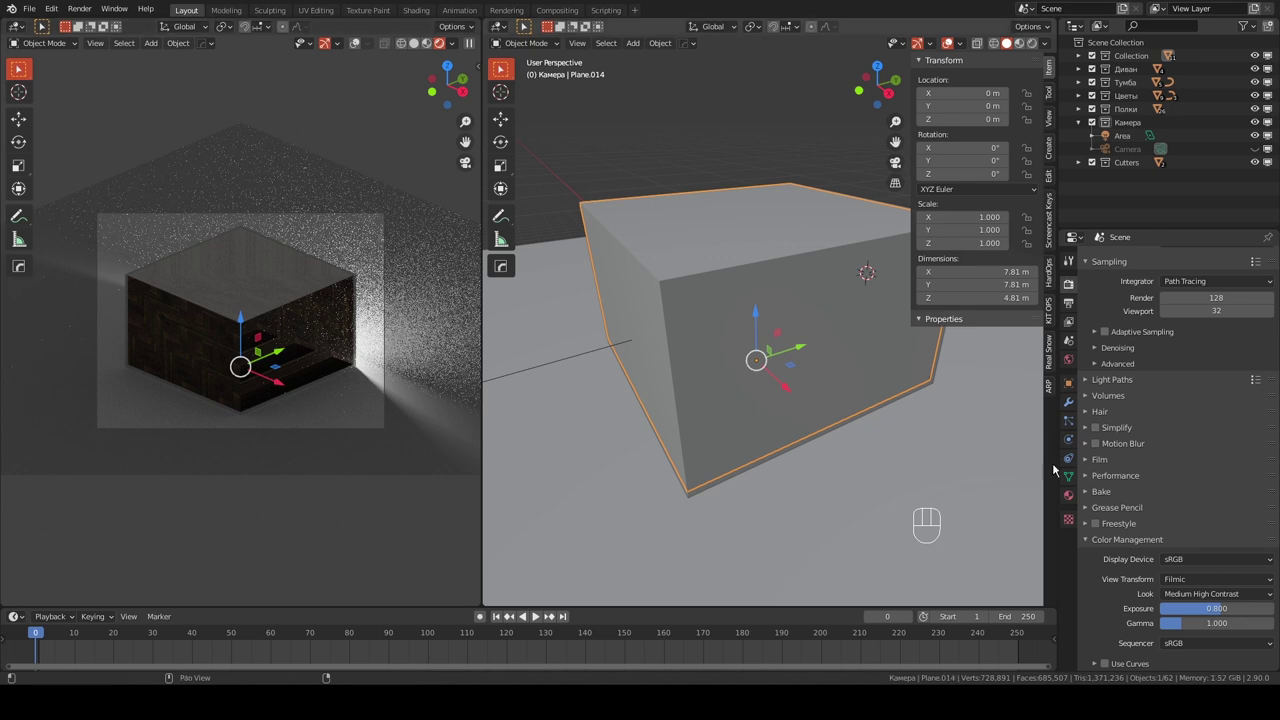
pyautogui.click(1077, 500)
pyautogui.doubleClick(1276, 273)
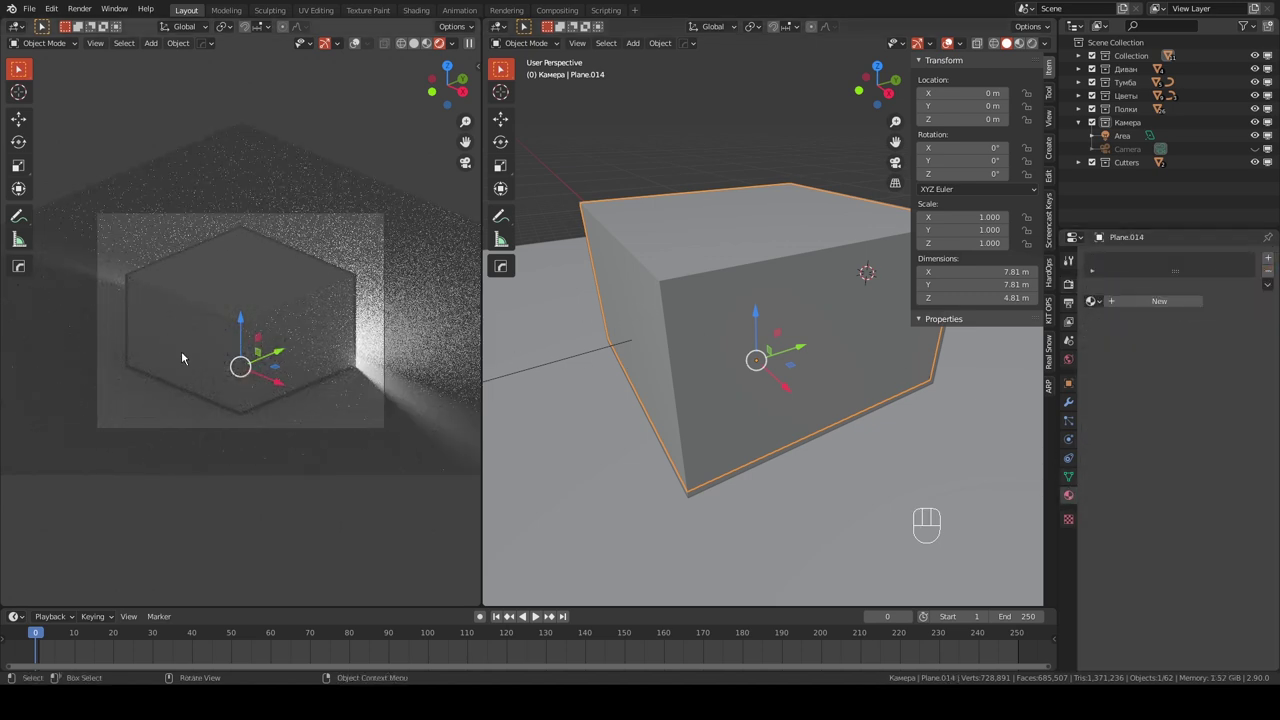
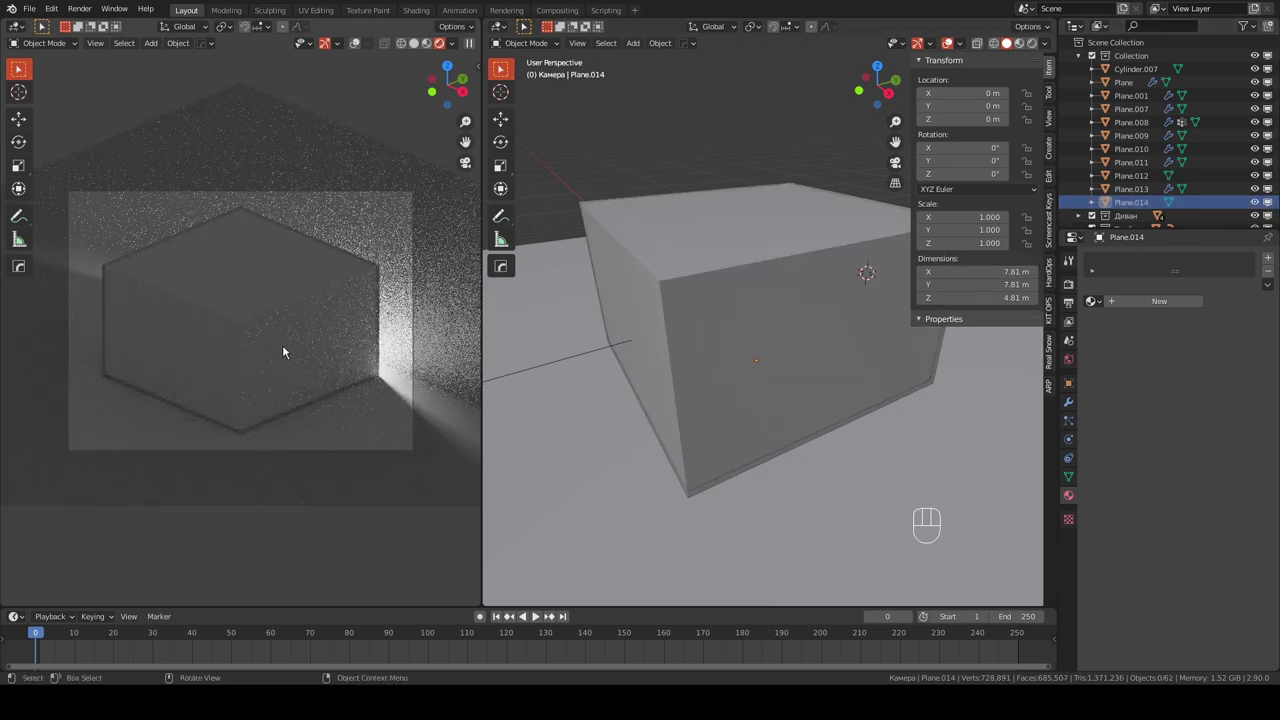
# - Uncheck Camera under Ray Visibility for Plane.014 so the render shows the room
pyautogui.click(1128, 210)
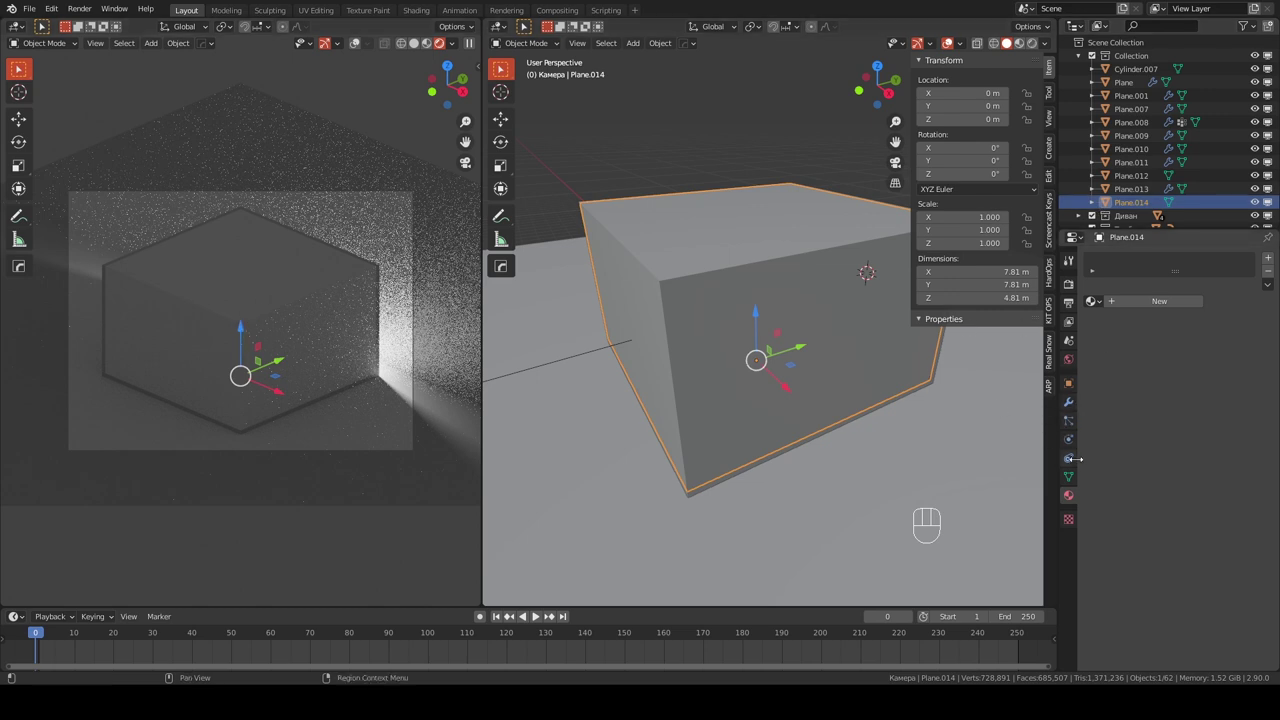
pyautogui.click(1068, 389)
pyautogui.click(1110, 563)
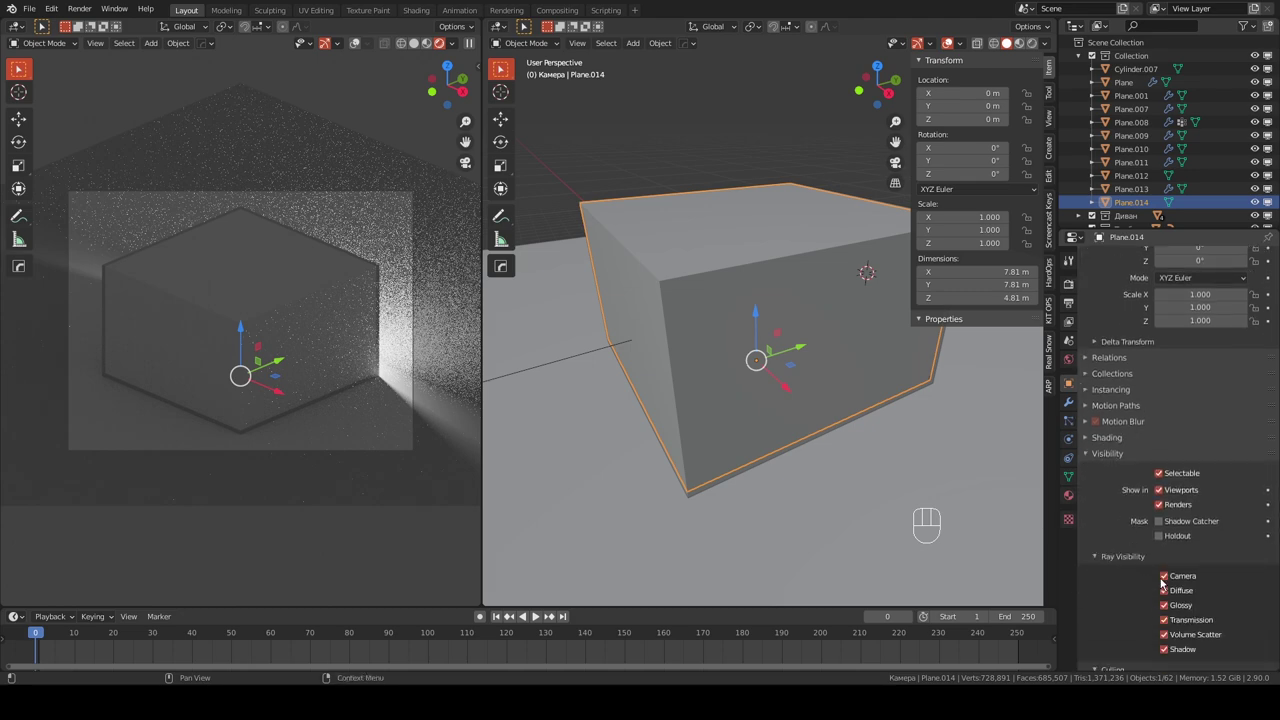
pyautogui.click(1167, 581)
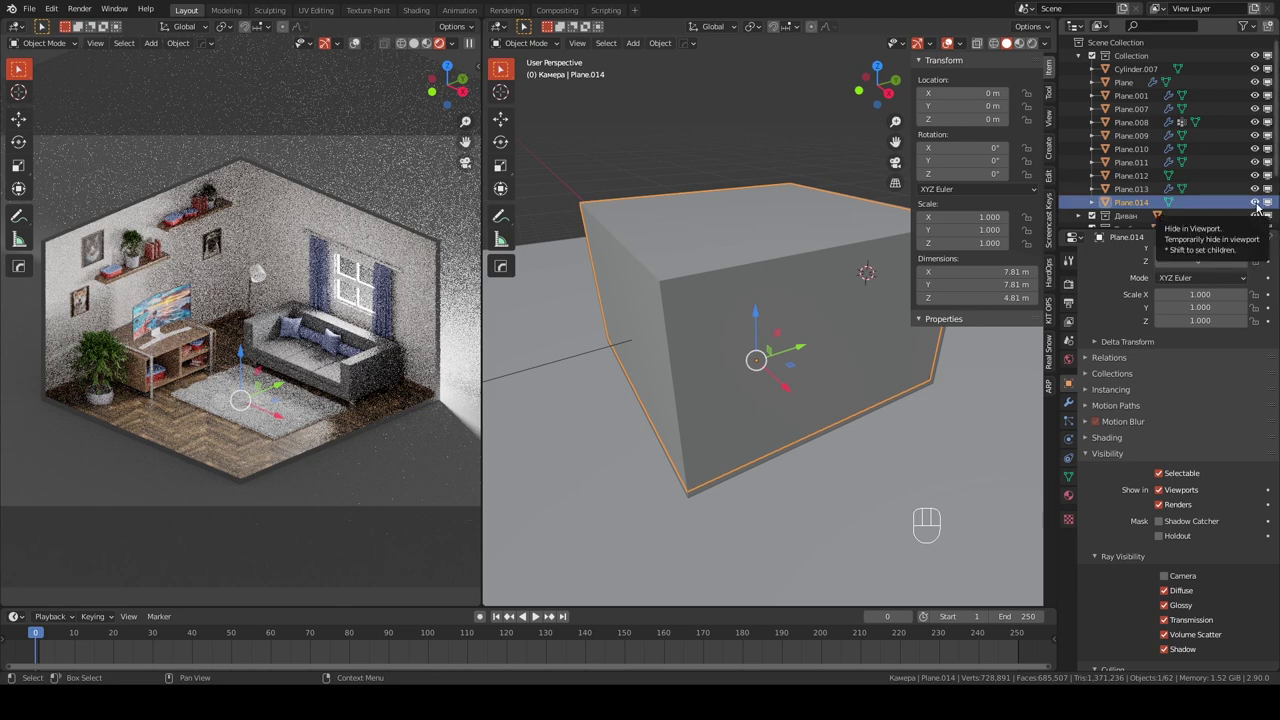
# - Hide Plane.014 in the viewport, select the TV screen Plane.002 and show its material nodes in the Shader Editor
pyautogui.click(1257, 210)
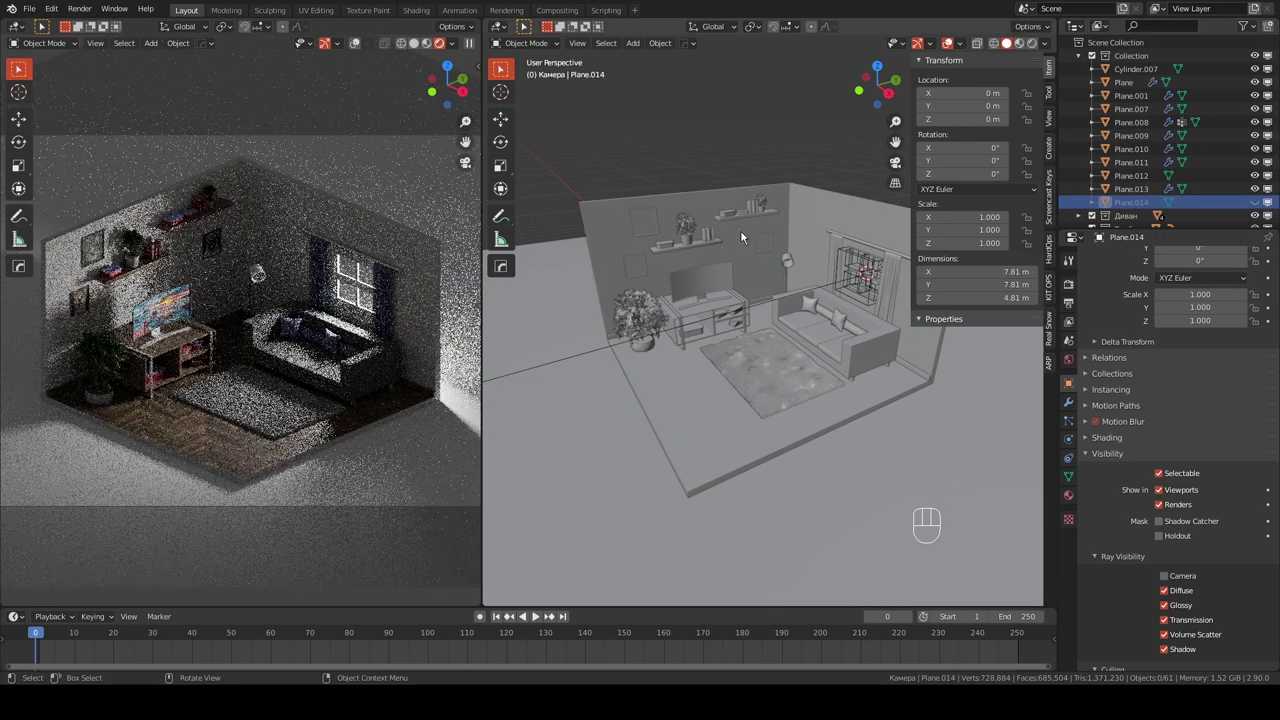
pyautogui.moveTo(673, 271); pyautogui.dragTo(768, 287)
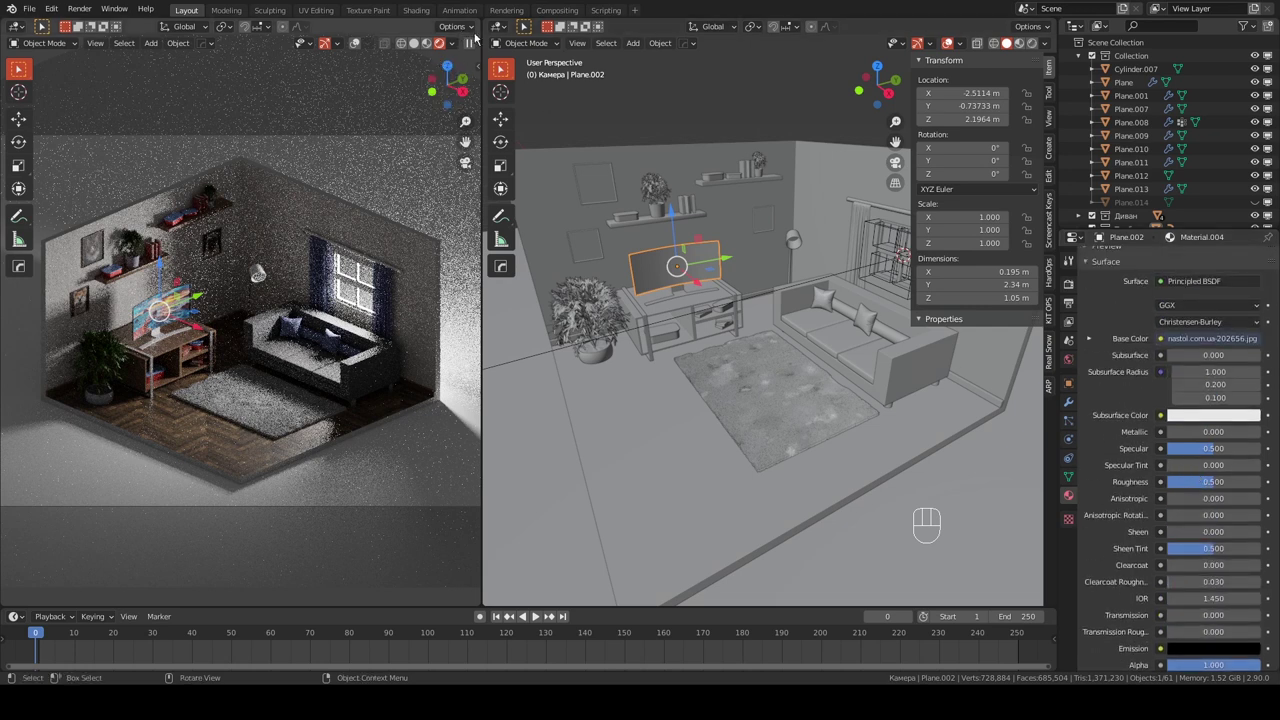
pyautogui.click(504, 43)
pyautogui.moveTo(501, 29); pyautogui.dragTo(523, 157)
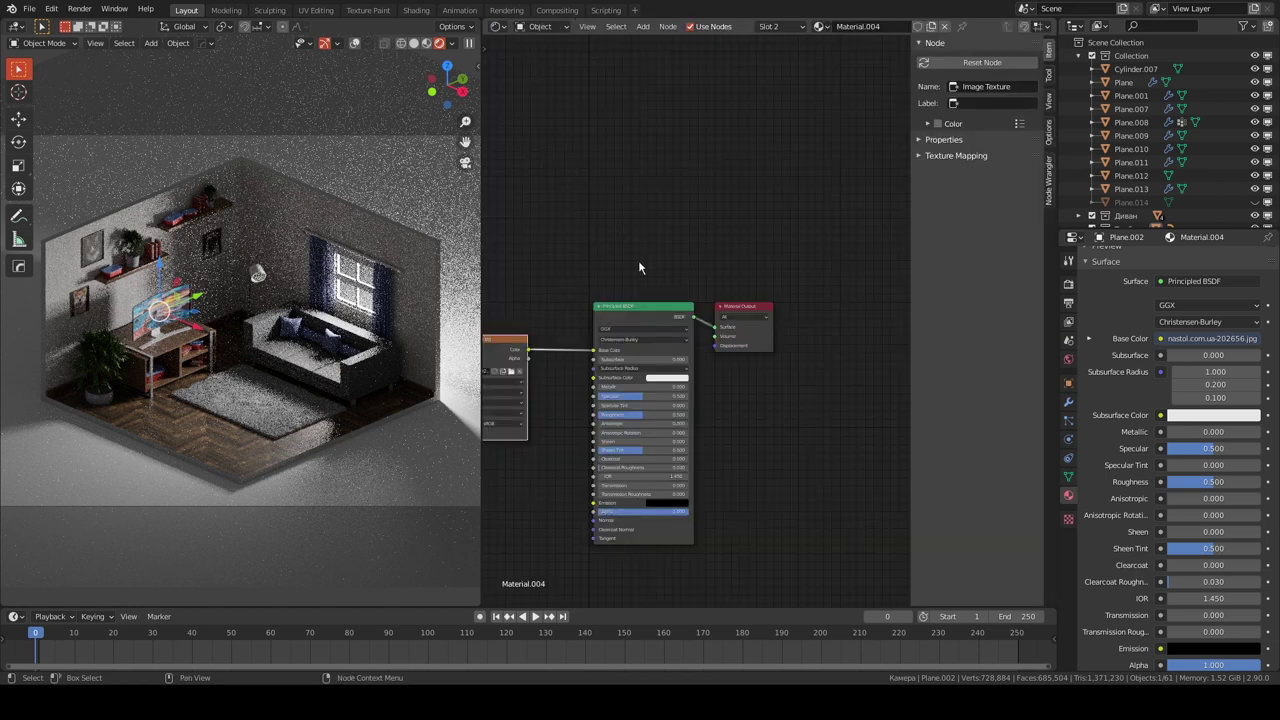
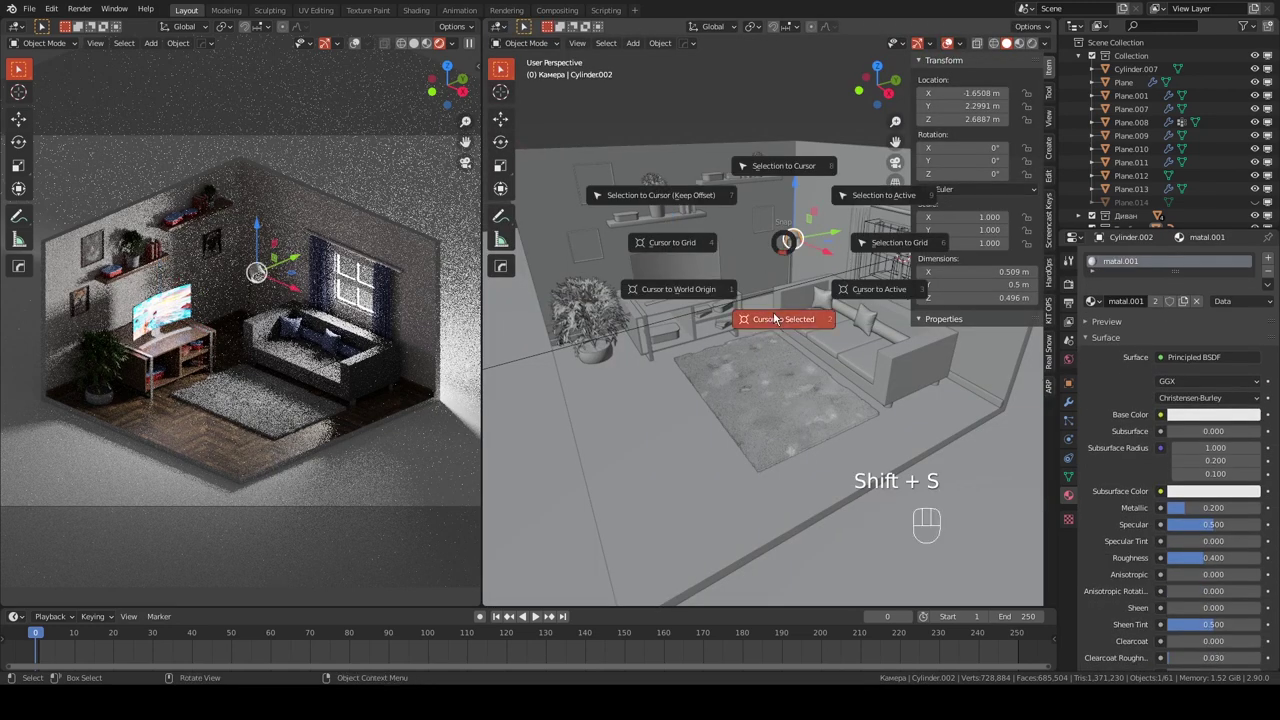
# - Frame the floor lamp, make the Камера collection active and bring up the Add menu for a point light
pyautogui.middleClick(772, 310)
pyautogui.moveTo(757, 315); pyautogui.dragTo(755, 363)
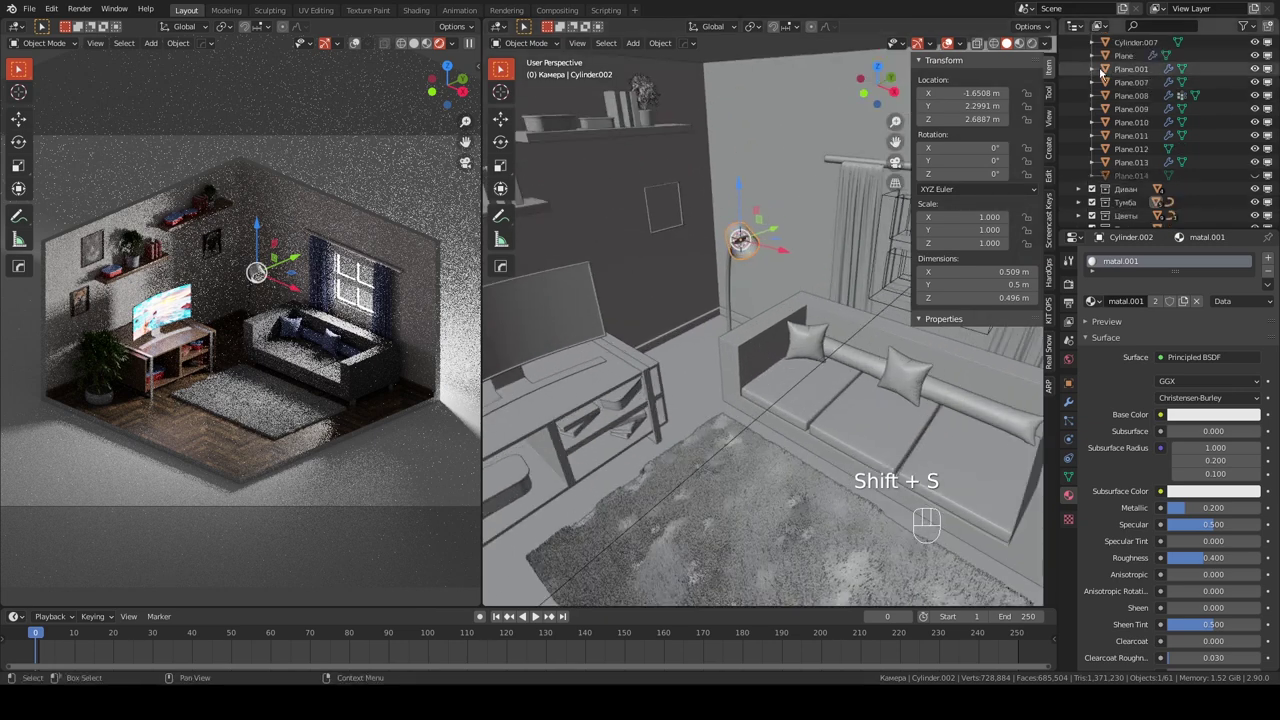
pyautogui.click(1133, 126)
pyautogui.click(1093, 123)
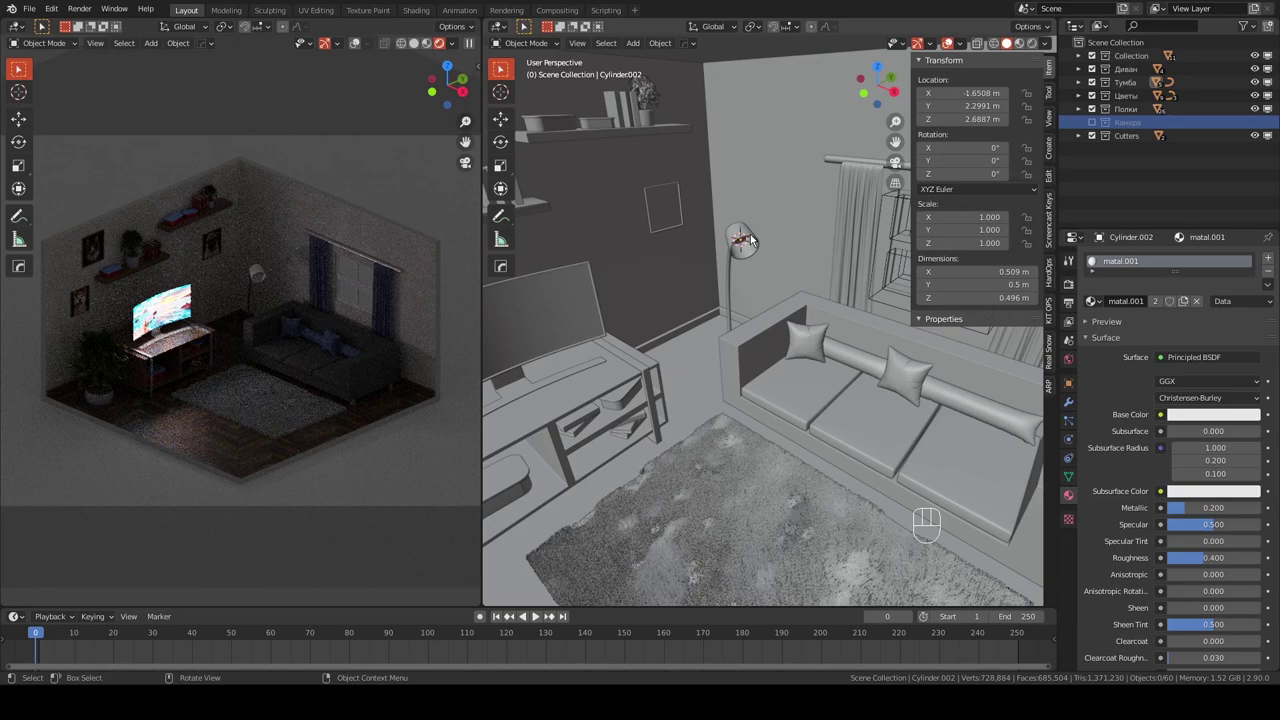
pyautogui.moveTo(1110, 130); pyautogui.dragTo(774, 219)
pyautogui.press('shift+a')
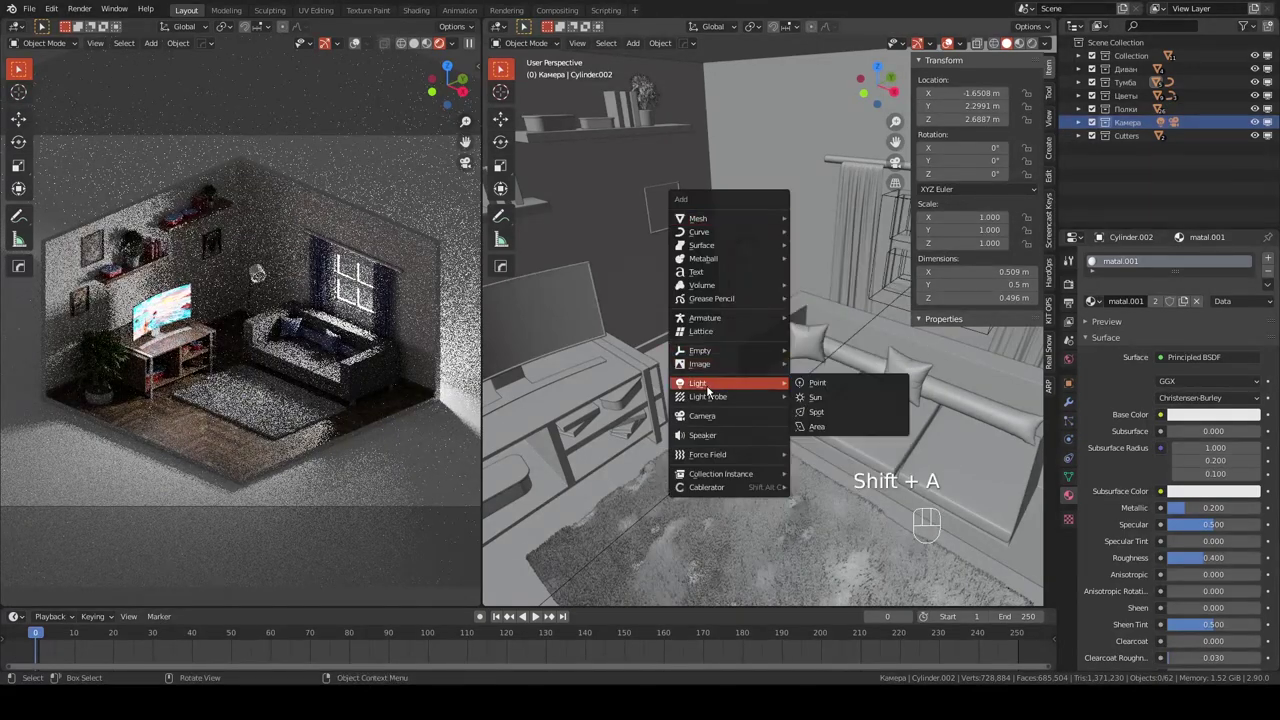
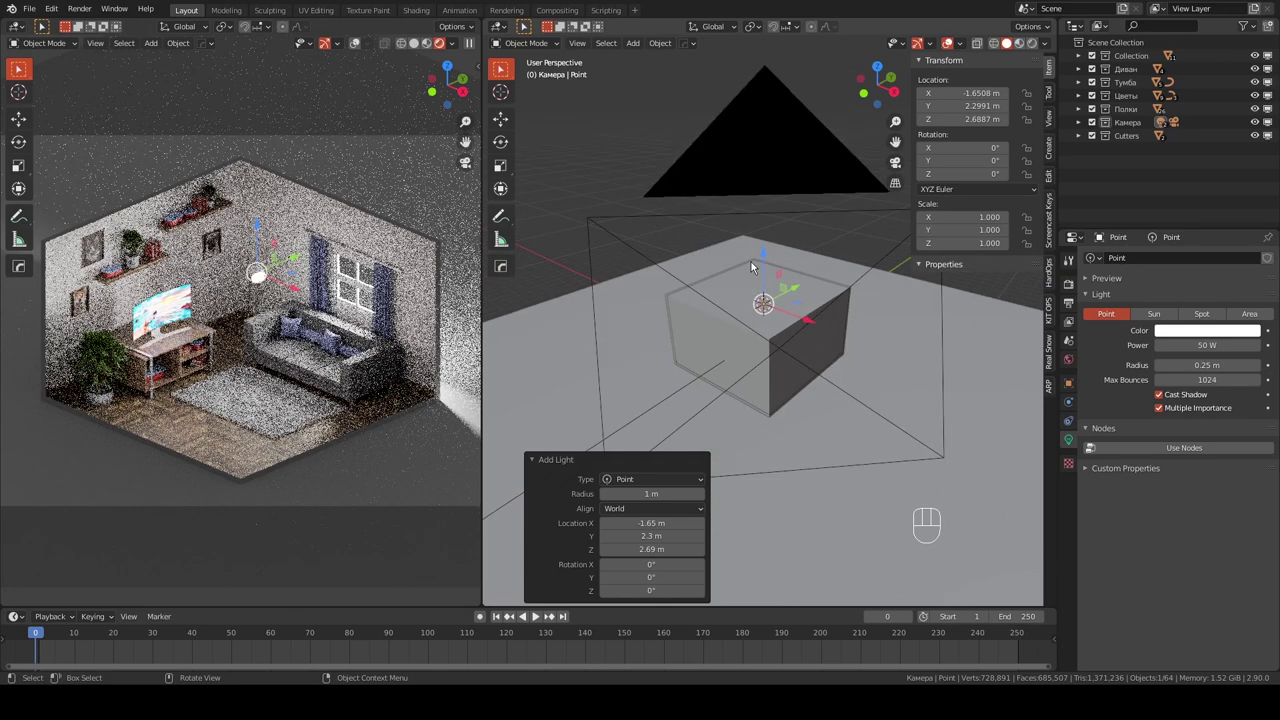
# - Create a new dark grey Principled material for the large ground plane
pyautogui.moveTo(857, 337); pyautogui.dragTo(817, 351)
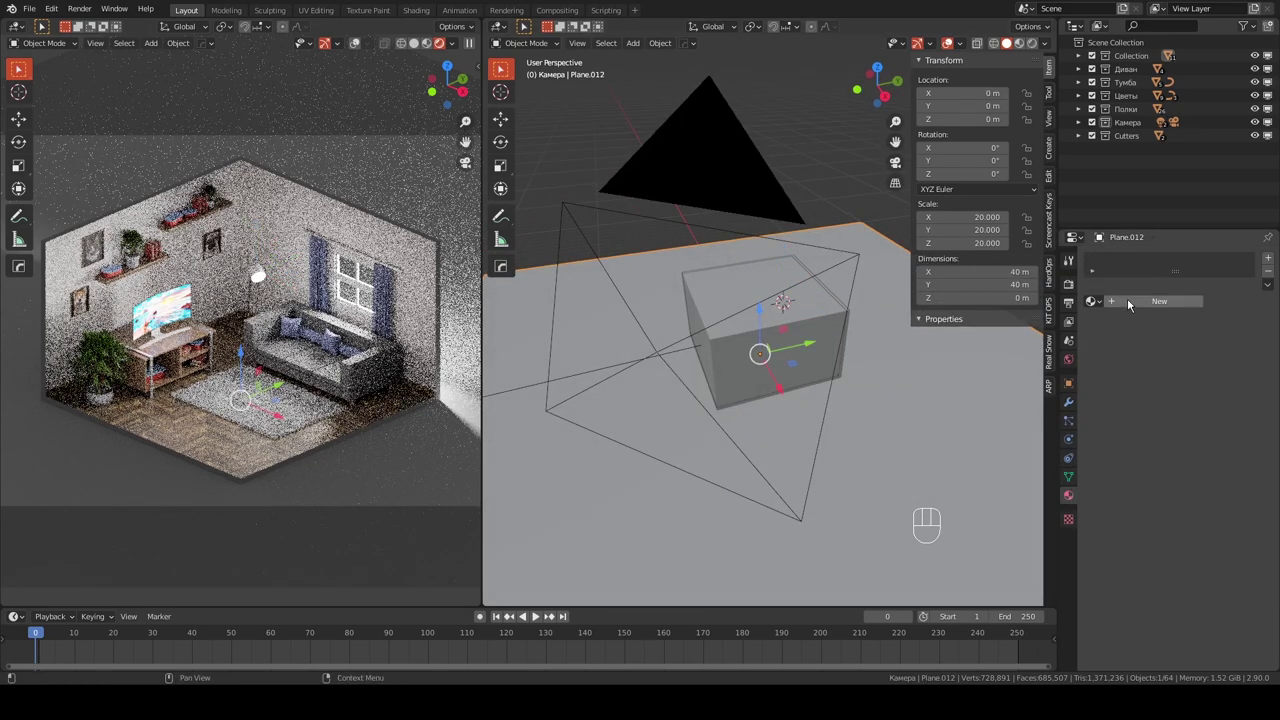
pyautogui.click(1134, 303)
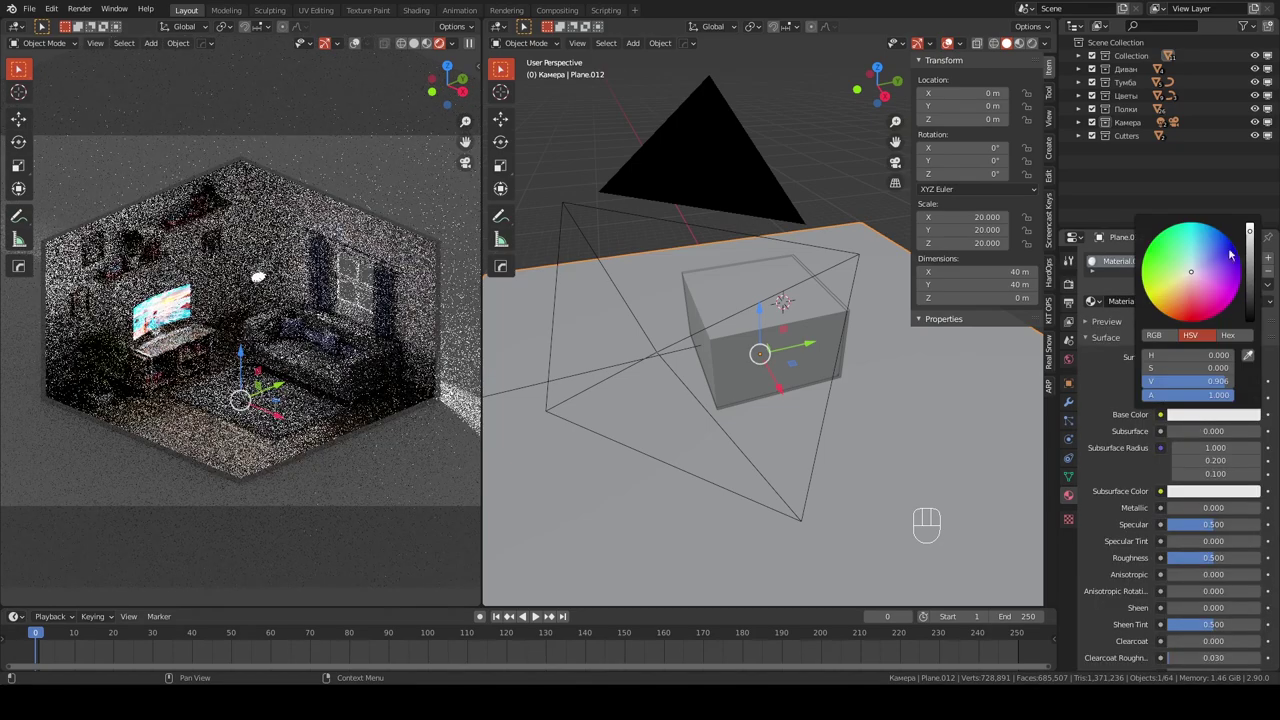
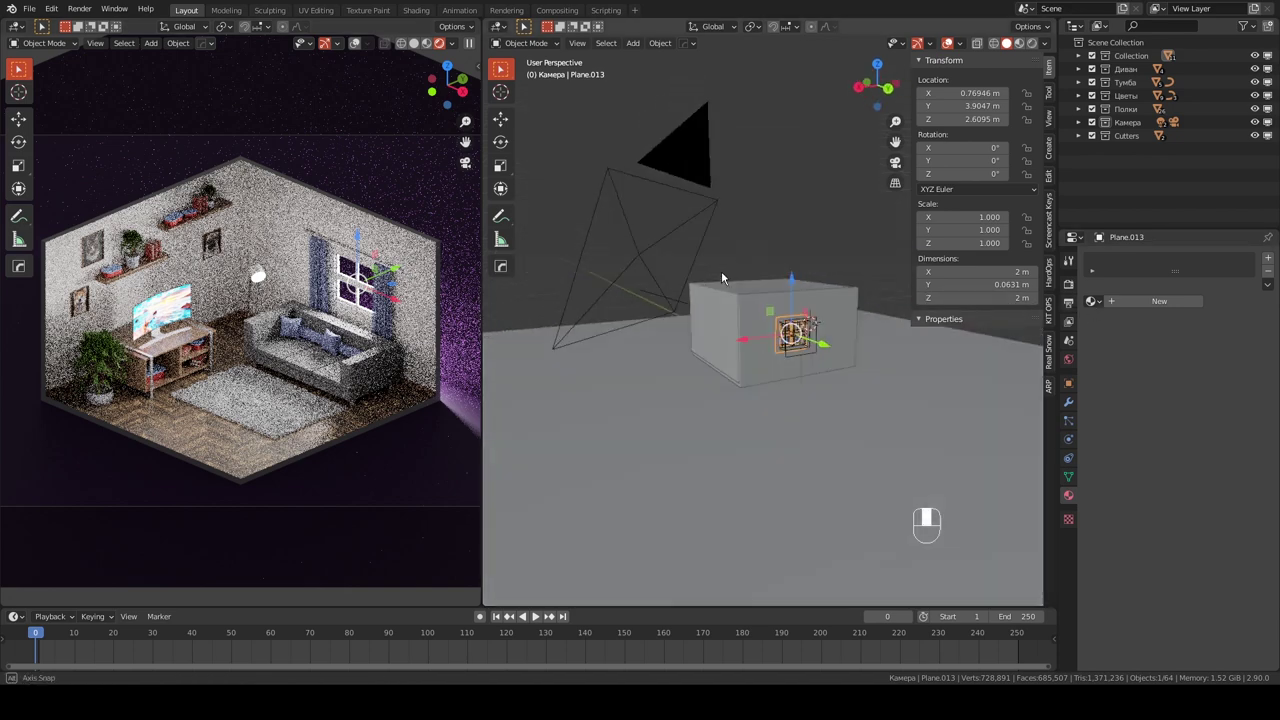
# - Set the window area light to a warm orange at 1500 W and 2 m size
pyautogui.moveTo(1097, 308); pyautogui.dragTo(1154, 323)
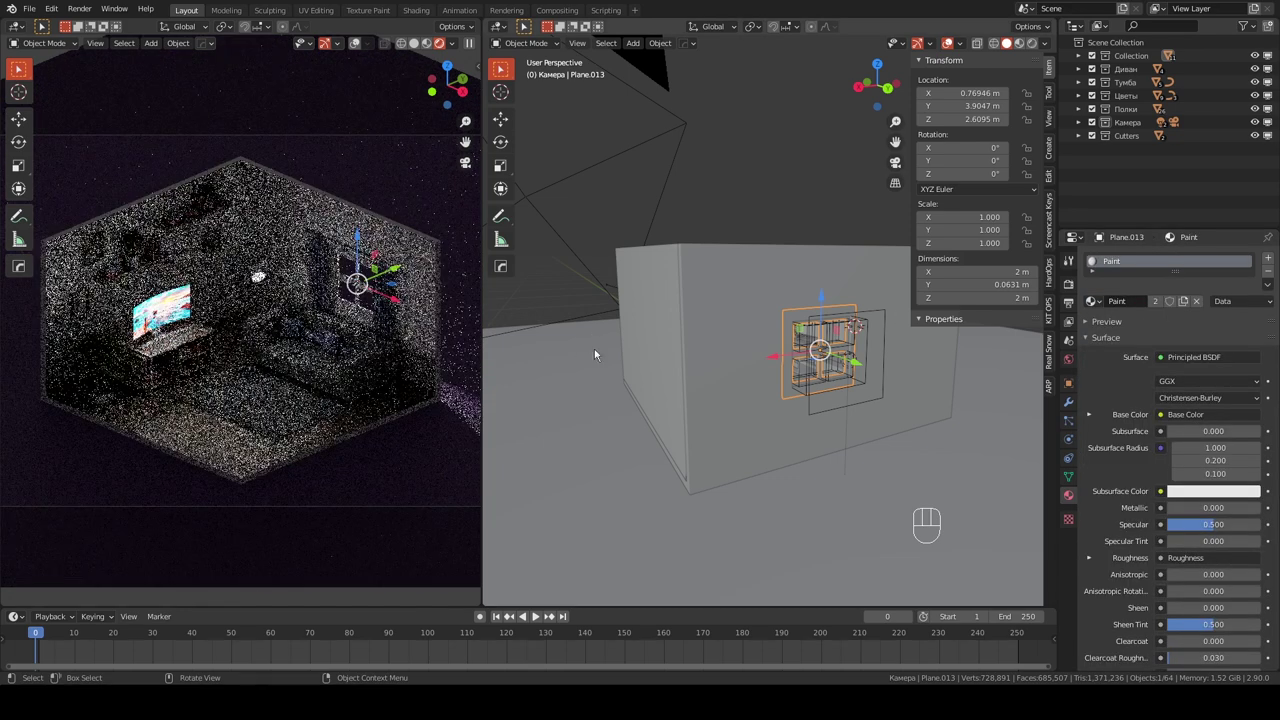
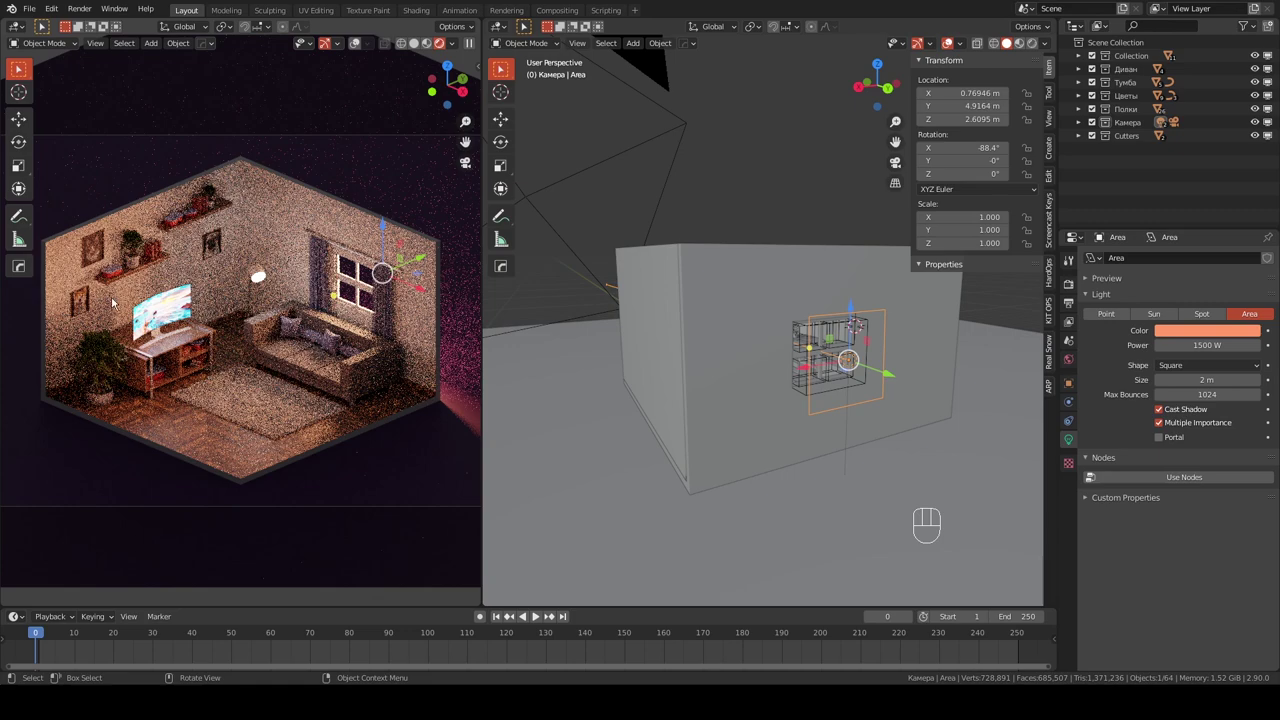
pyautogui.click(1189, 335)
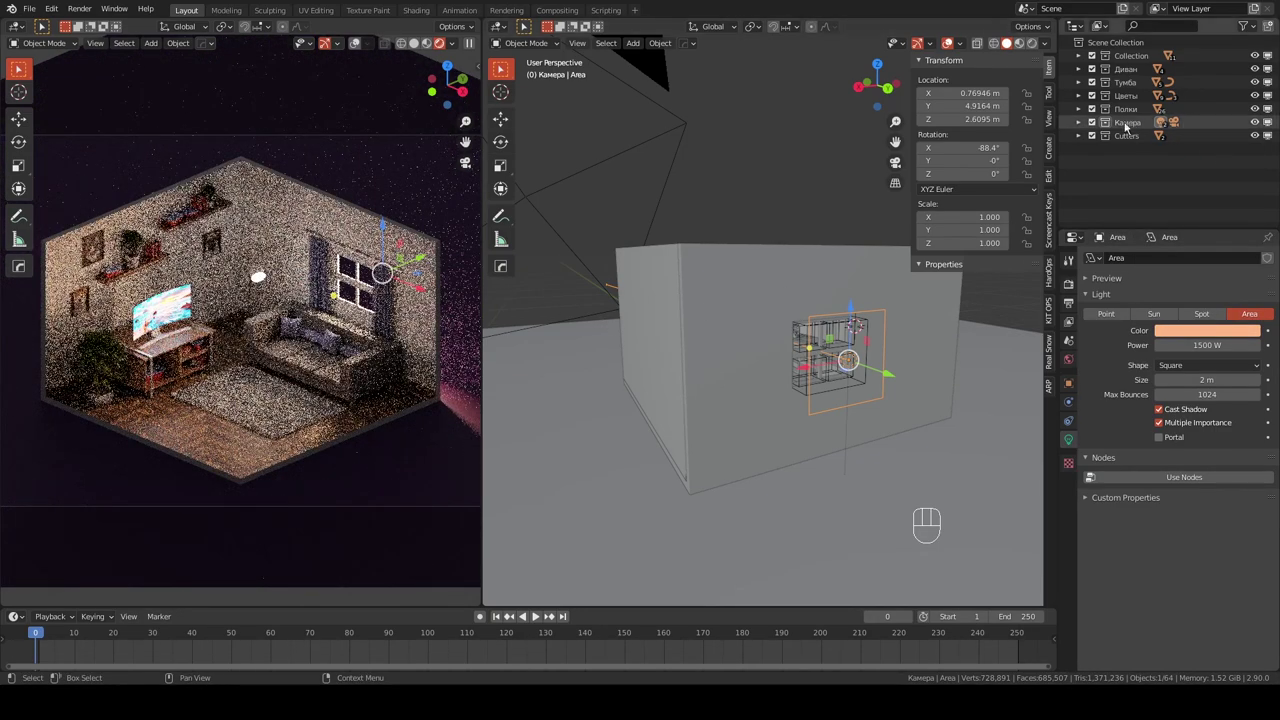
# - Give the lamp's Point light a pale warm colour (H 0.064, S 0.102) instead of pure white
pyautogui.click(1086, 125)
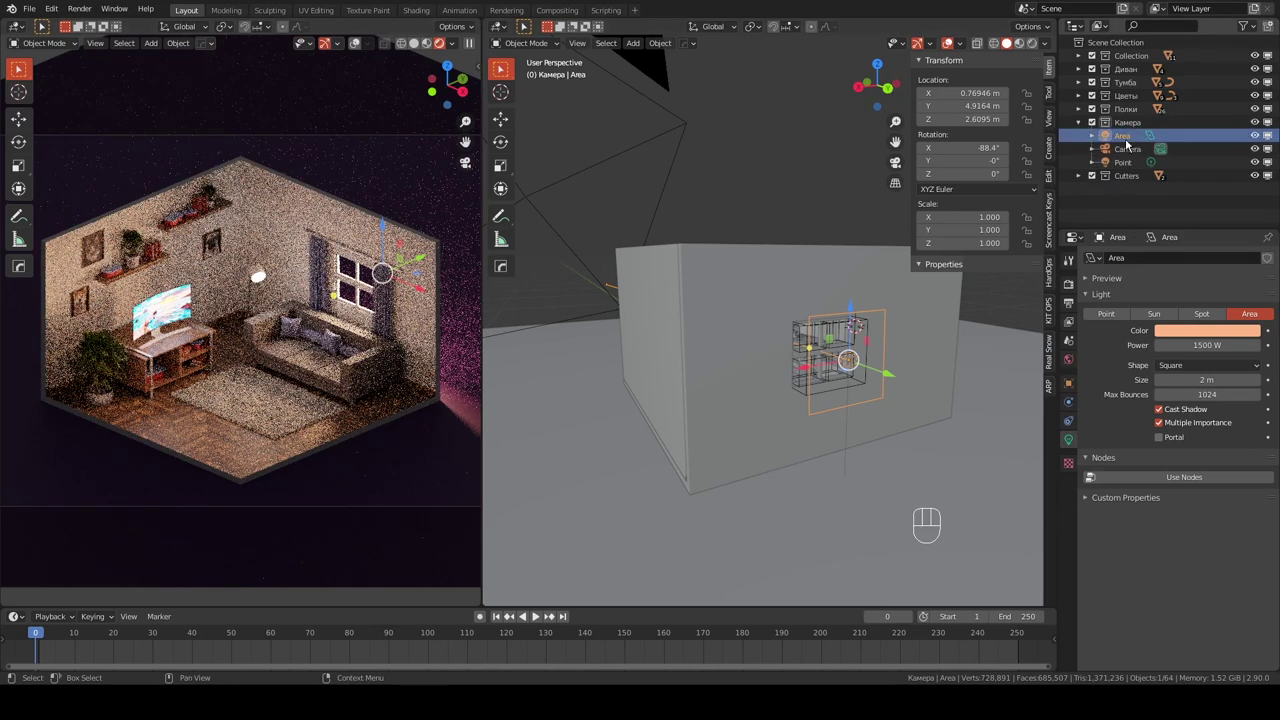
pyautogui.click(1126, 144)
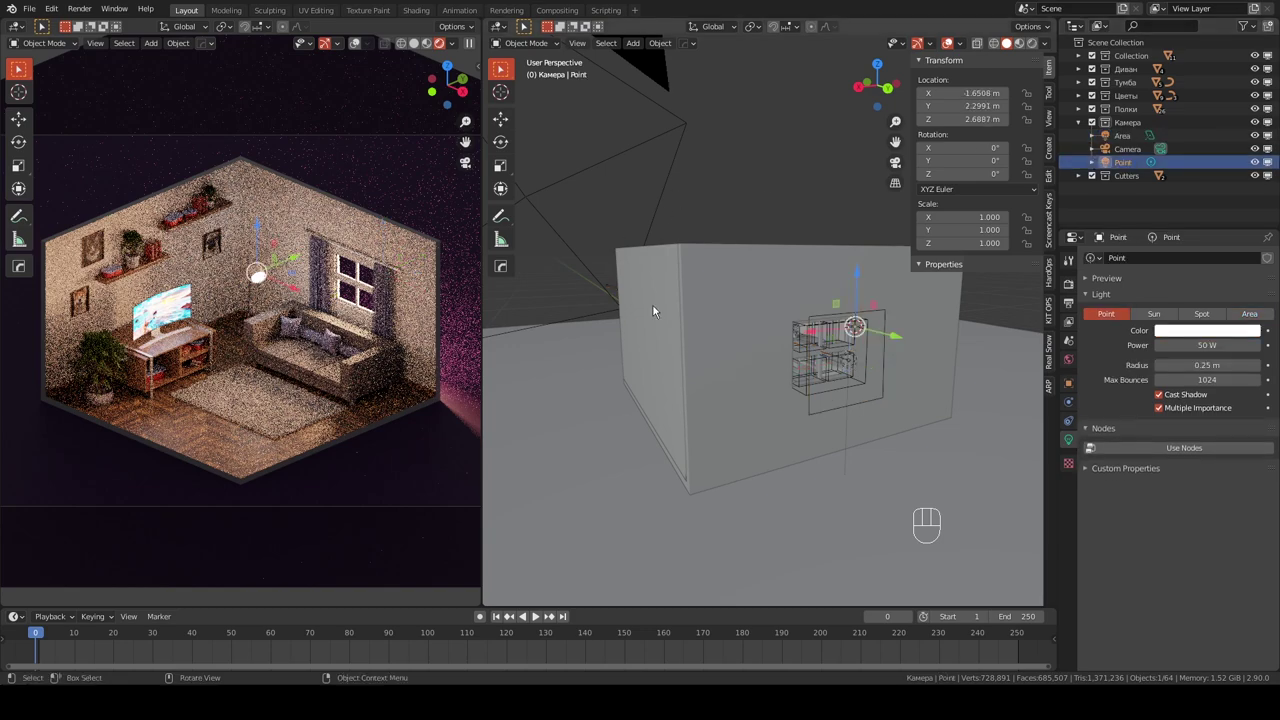
pyautogui.click(1212, 339)
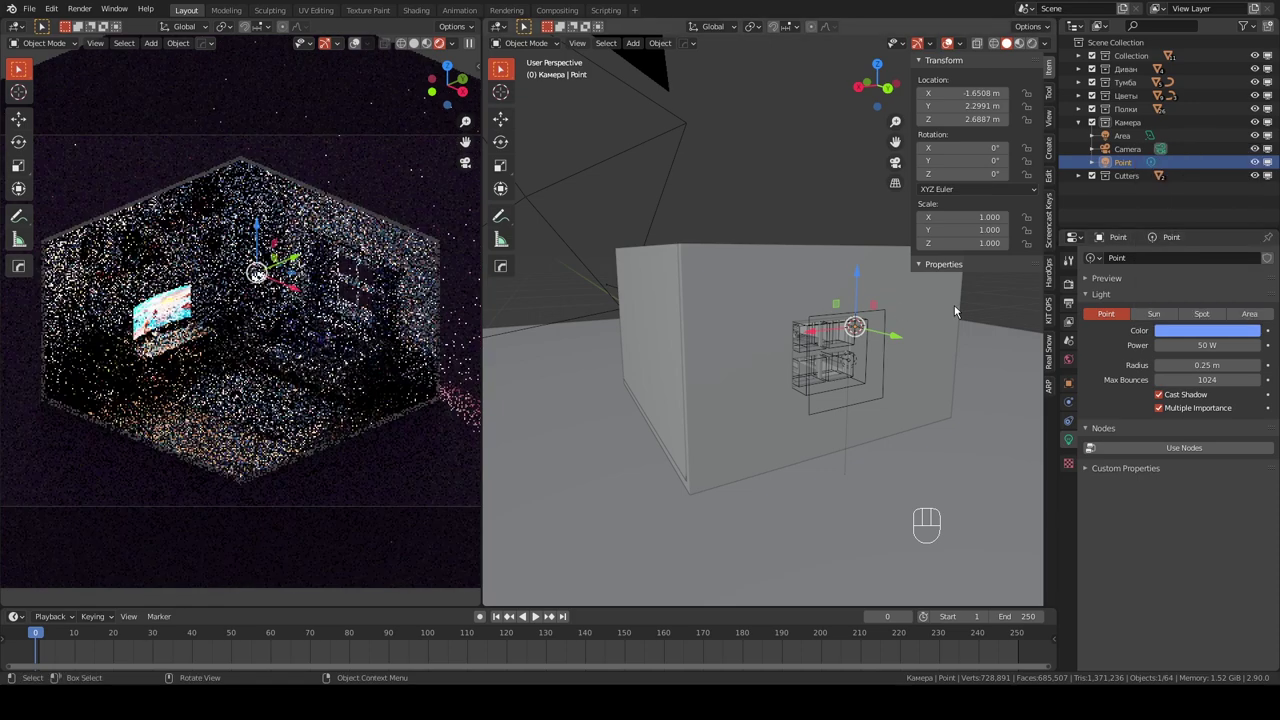
pyautogui.click(1232, 330)
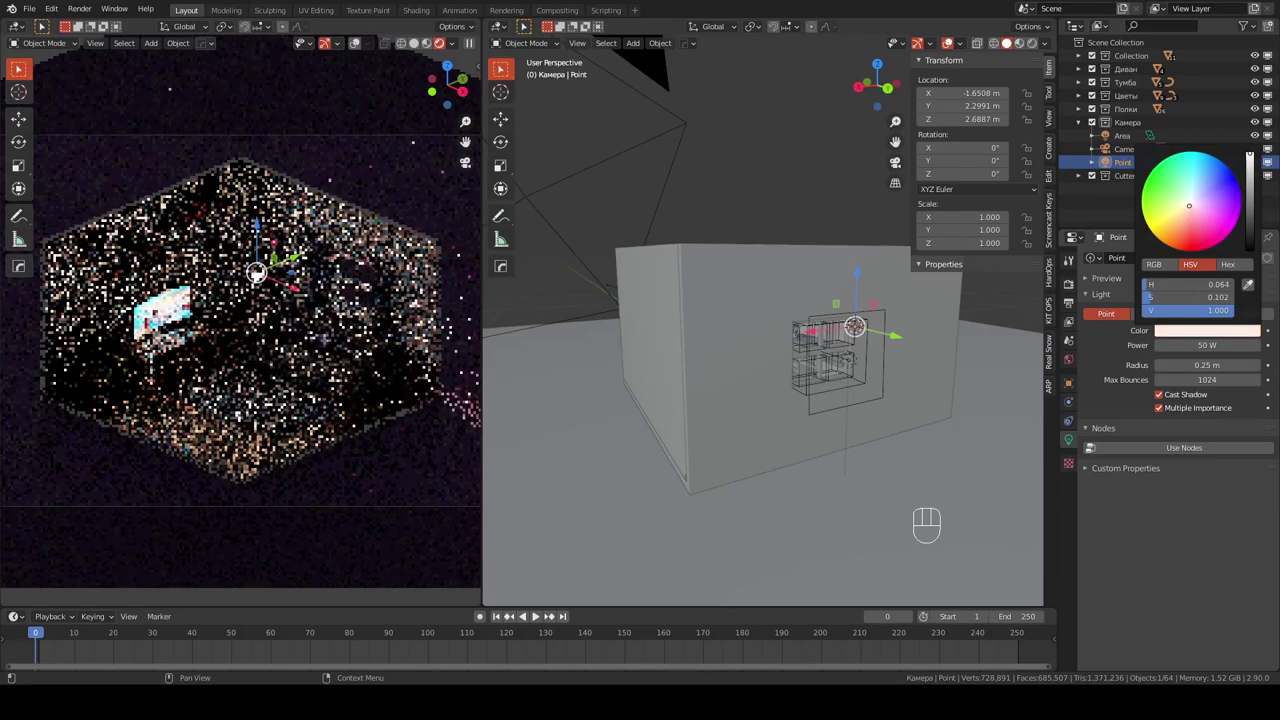
pyautogui.moveTo(1229, 335); pyautogui.dragTo(1179, 412)
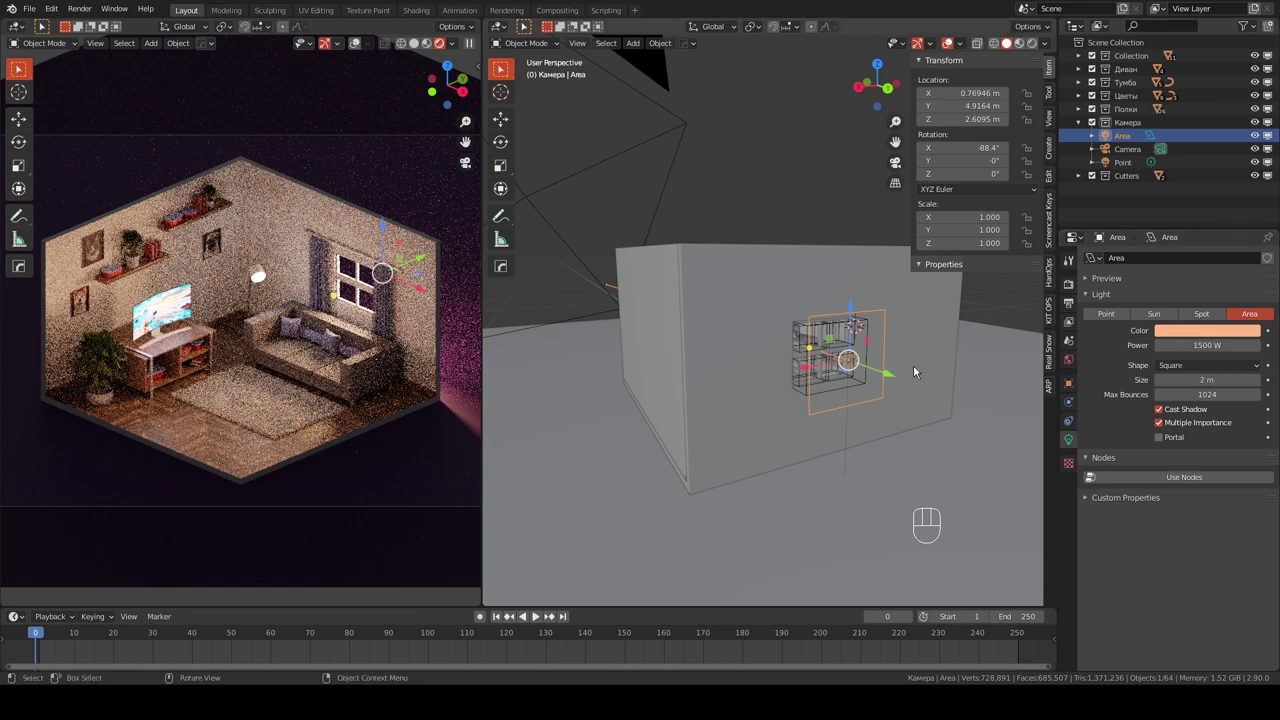
# - Frame the room from the top view and try a first rotation of the area light, then undo it
pyautogui.press('KP_7')
pyautogui.press('shift+s')
pyautogui.press('shift+s')
pyautogui.press('shift+s')
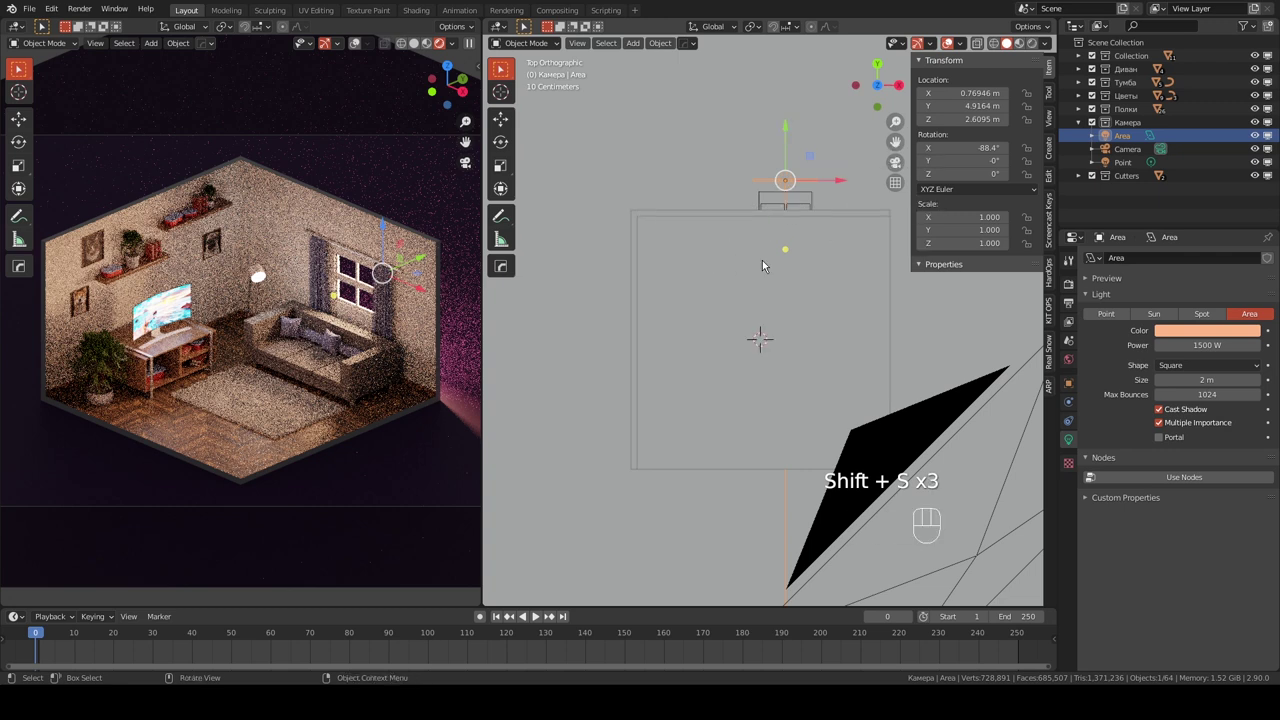
pyautogui.moveTo(760, 32); pyautogui.dragTo(808, 151)
pyautogui.moveTo(816, 270); pyautogui.dragTo(750, 298)
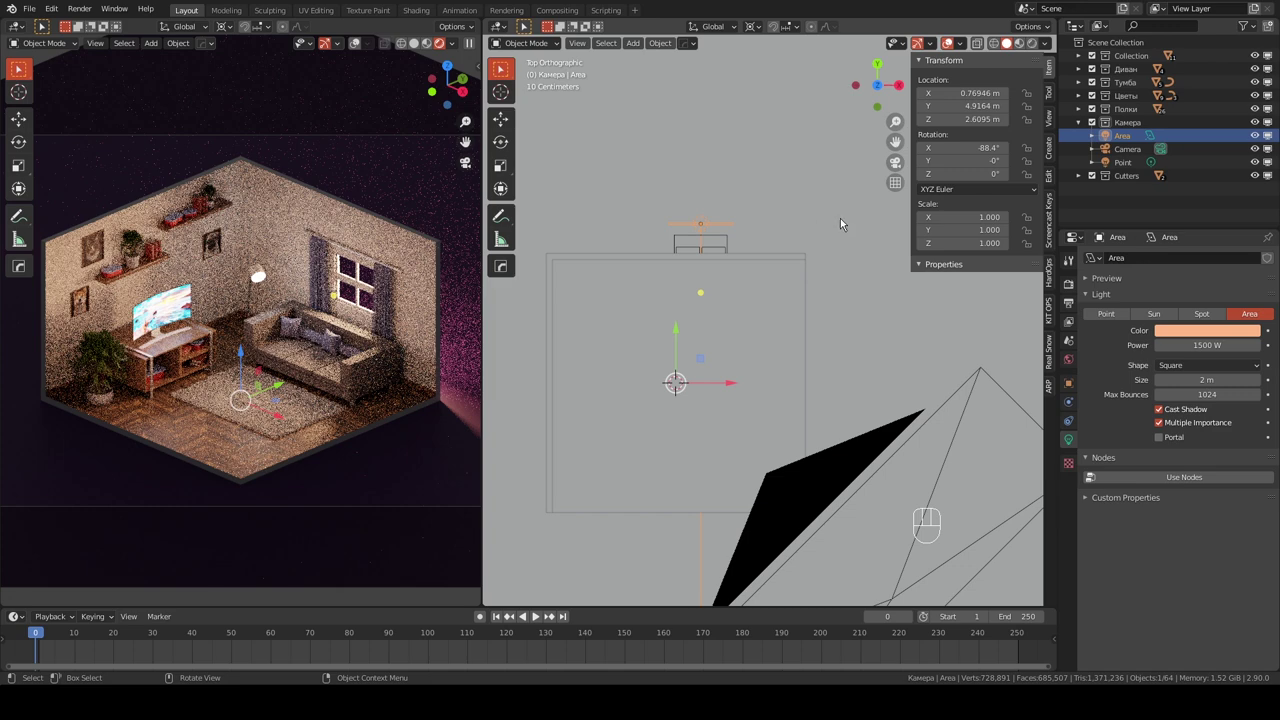
pyautogui.press('r')
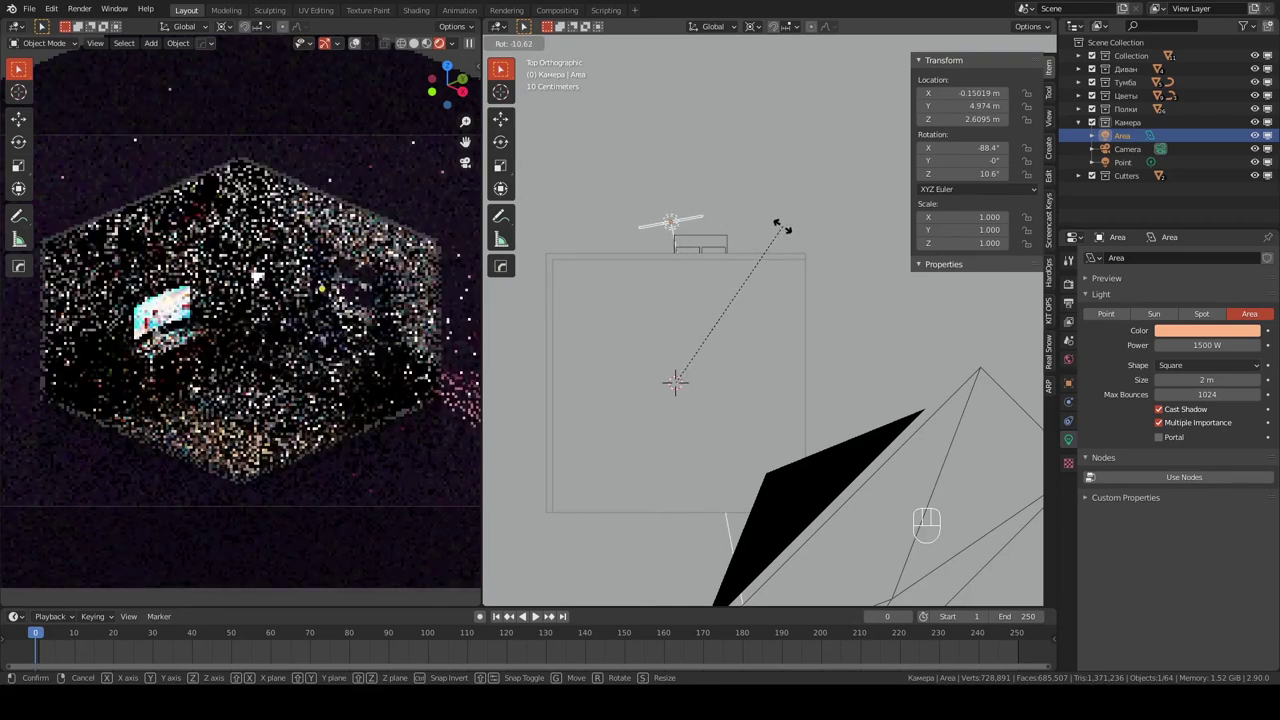
pyautogui.press('ctrl+z')
pyautogui.moveTo(756, 33); pyautogui.dragTo(809, 213)
pyautogui.moveTo(785, 264); pyautogui.dragTo(733, 235)
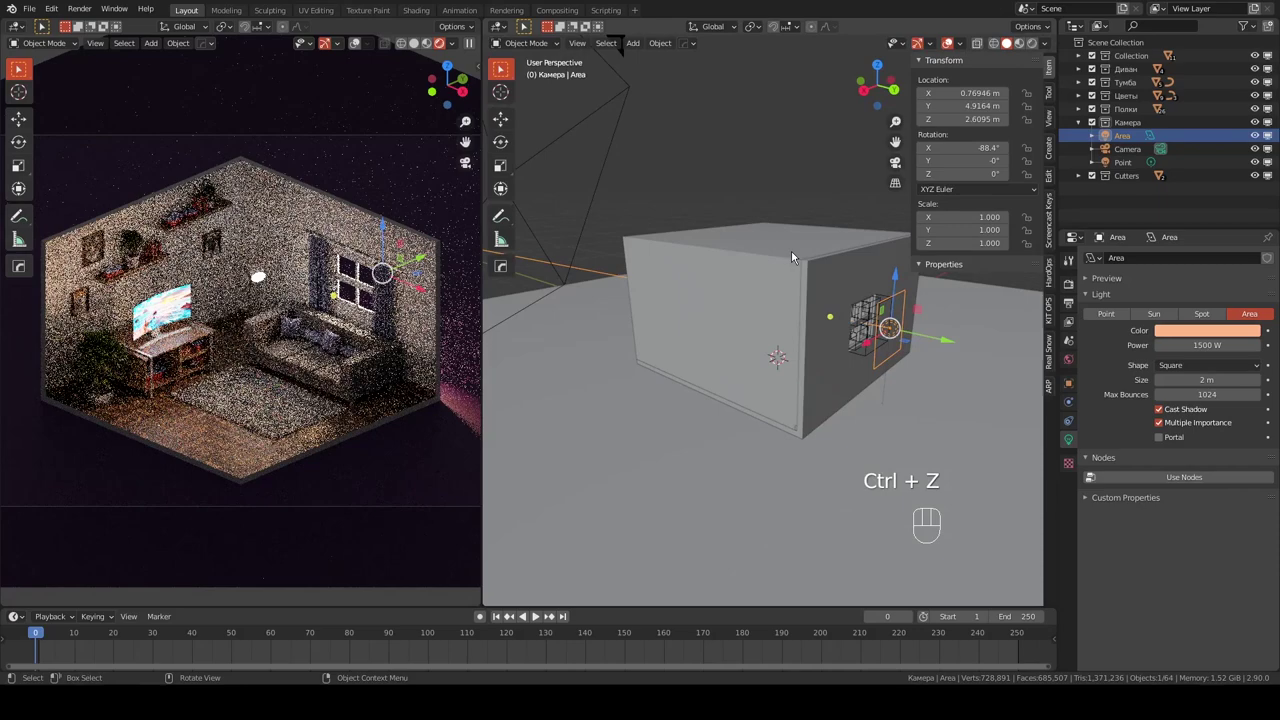
# - From the right side view, tilt the area light downward toward the room
pyautogui.press('KP_3')
pyautogui.moveTo(824, 319); pyautogui.dragTo(696, 317)
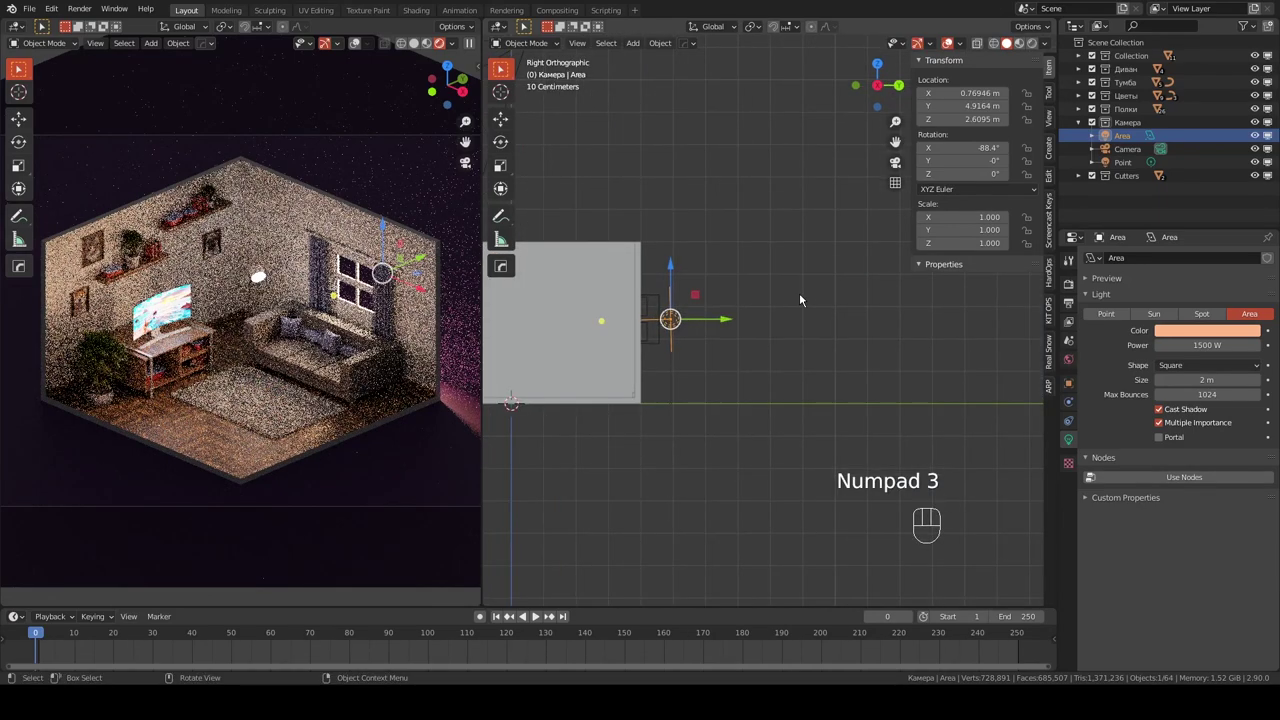
pyautogui.press('r')
pyautogui.press('g')
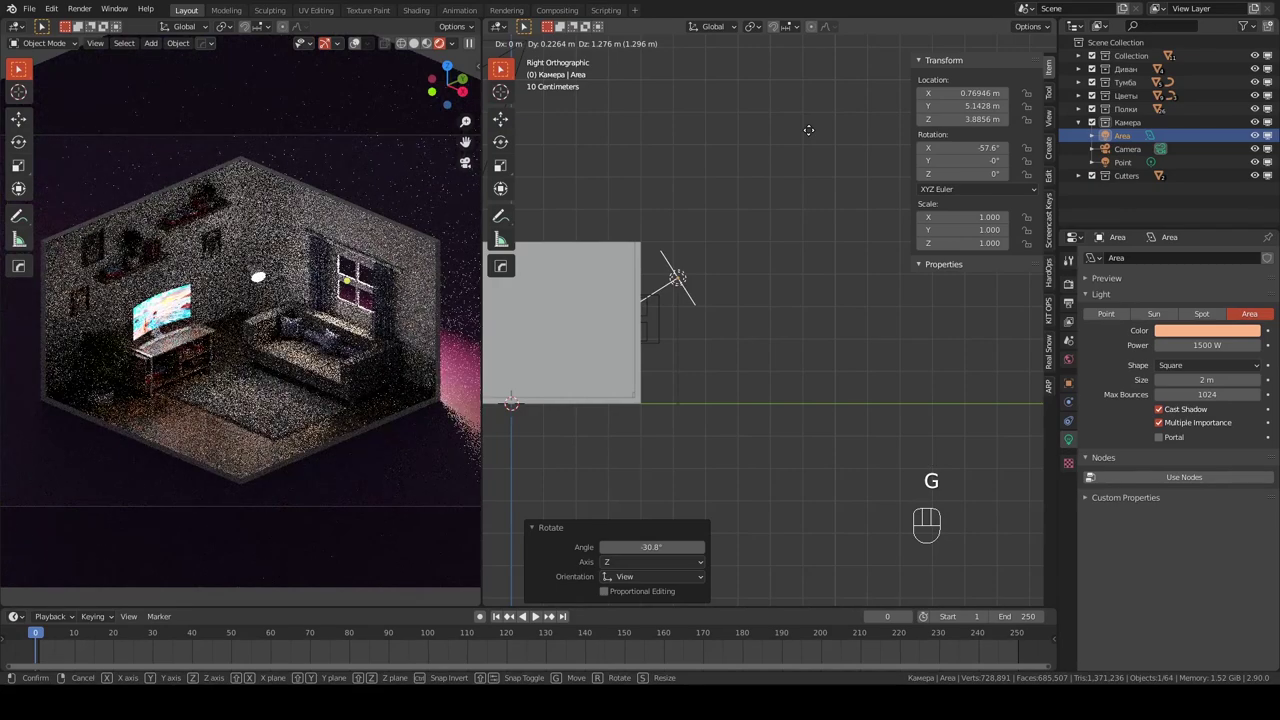
pyautogui.press('KP_7')
# - From above, turn the area light about 21 degrees around the vertical axis and shift it slightly sideways
pyautogui.press('r')
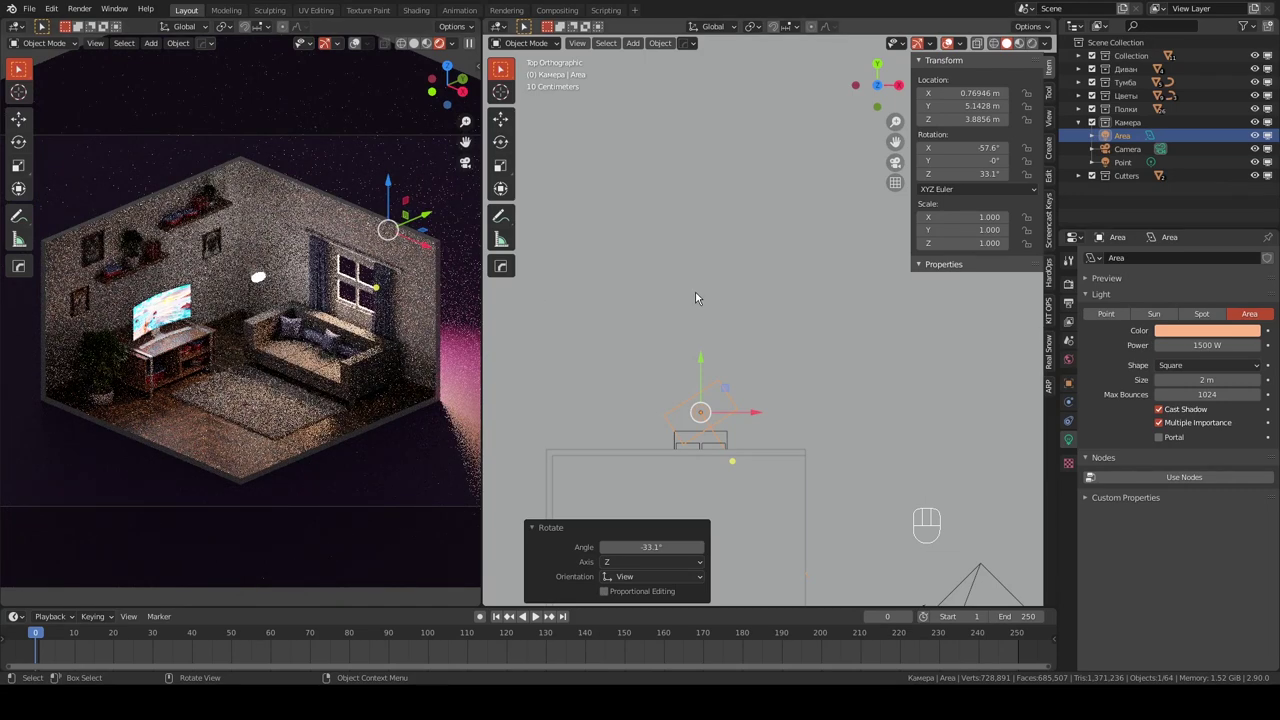
pyautogui.press('ctrl+z')
pyautogui.press('ctrl+z')
pyautogui.moveTo(783, 355); pyautogui.dragTo(544, 272)
pyautogui.press('KP_7')
pyautogui.press('r')
pyautogui.press('g')
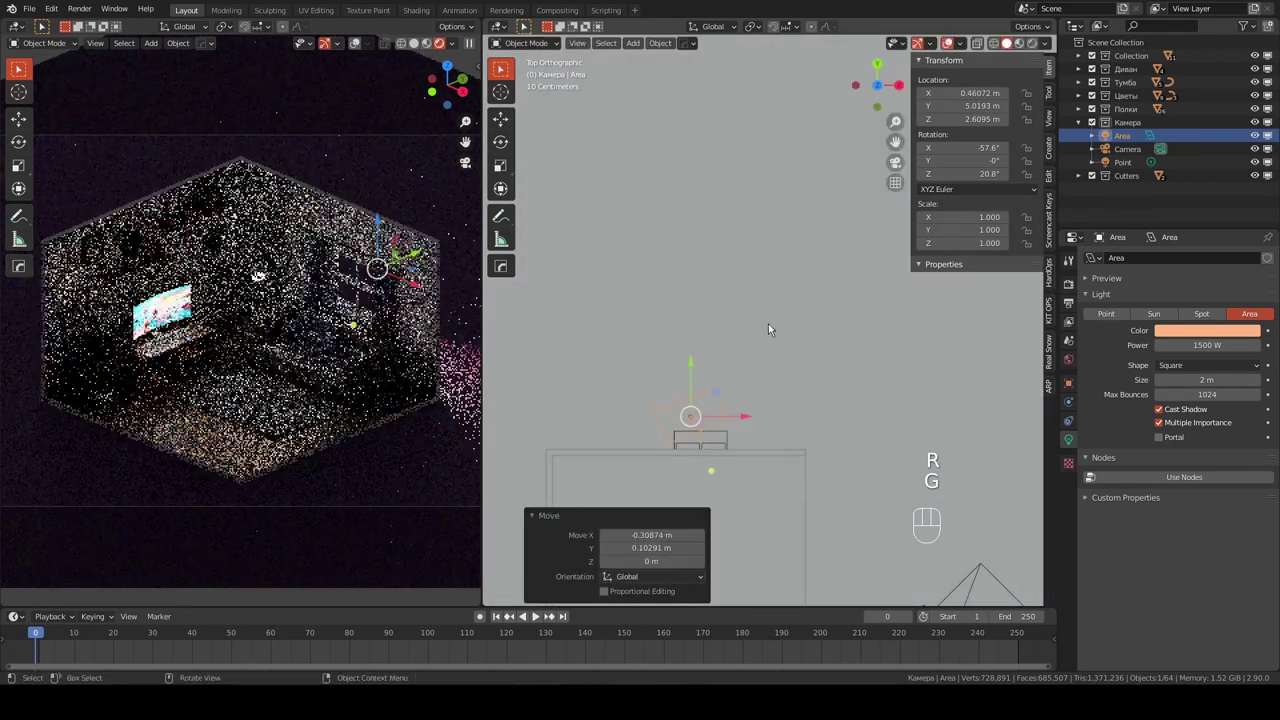
# - Raise the area light along Z to roughly 3.1 m so it angles into the room
pyautogui.moveTo(788, 352); pyautogui.dragTo(630, 278)
pyautogui.moveTo(689, 307); pyautogui.dragTo(750, 363)
pyautogui.moveTo(713, 348); pyautogui.dragTo(724, 330)
pyautogui.press('g')
pyautogui.press('g')
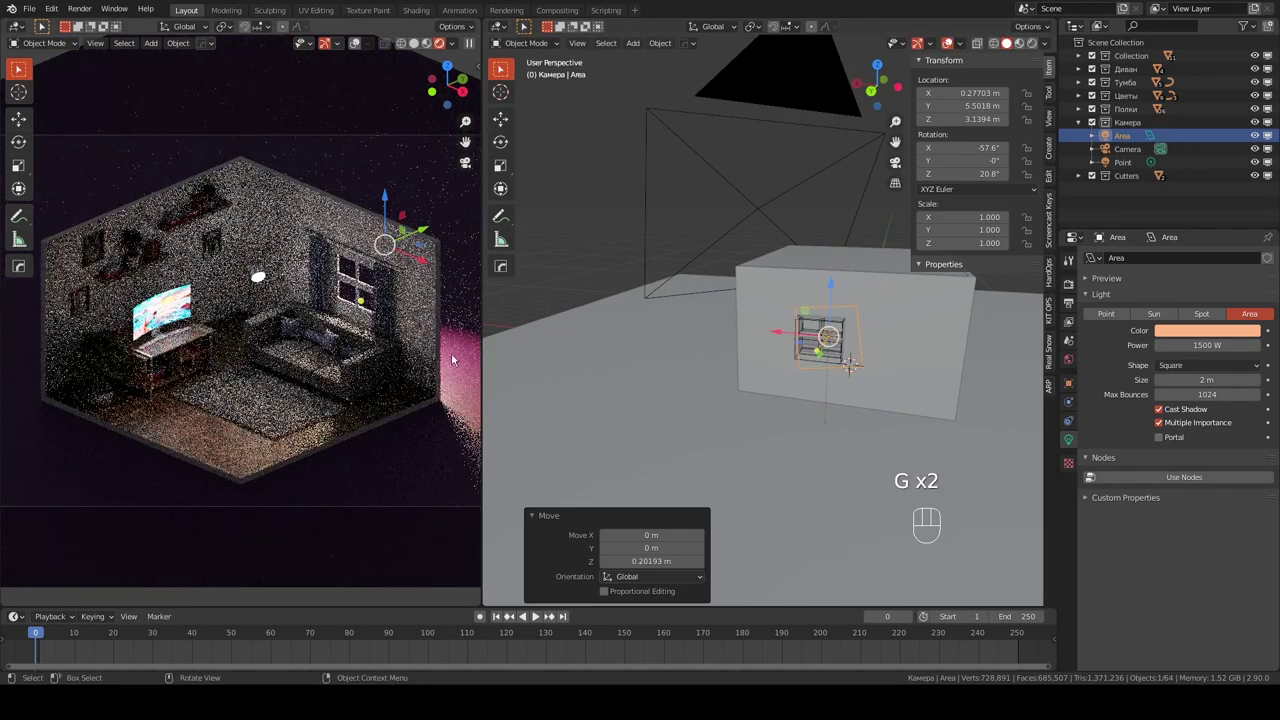